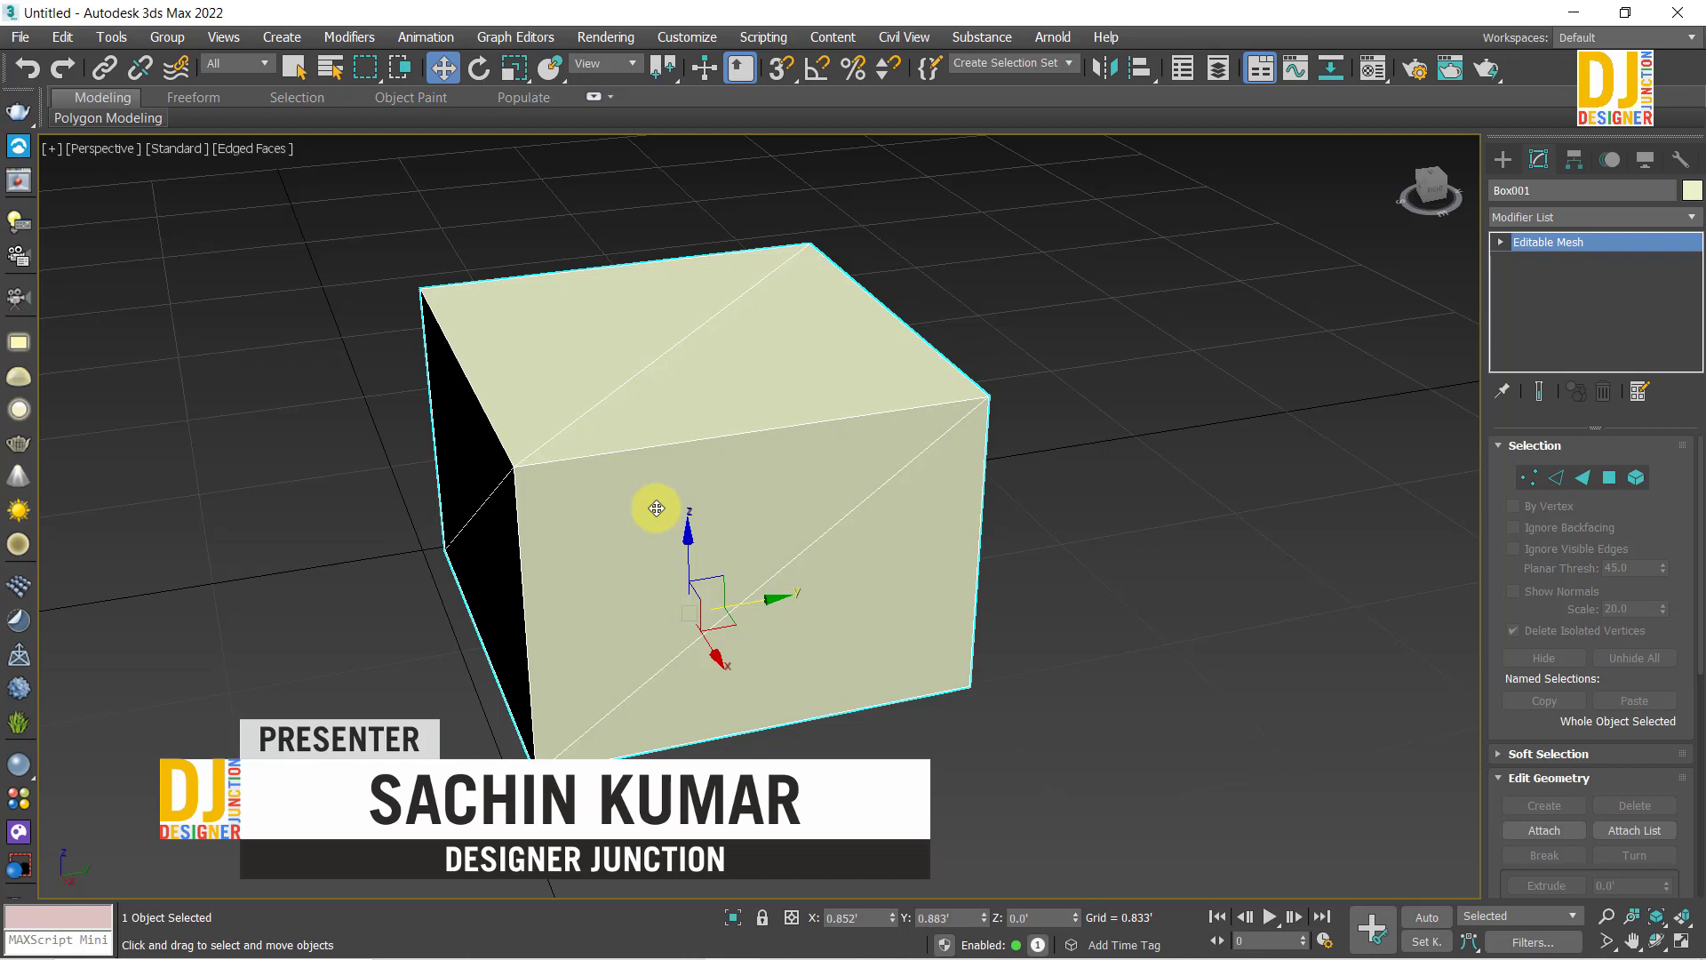
Step: Browse the modifier list down to Quadify Mesh for the selected box
click(1505, 225)
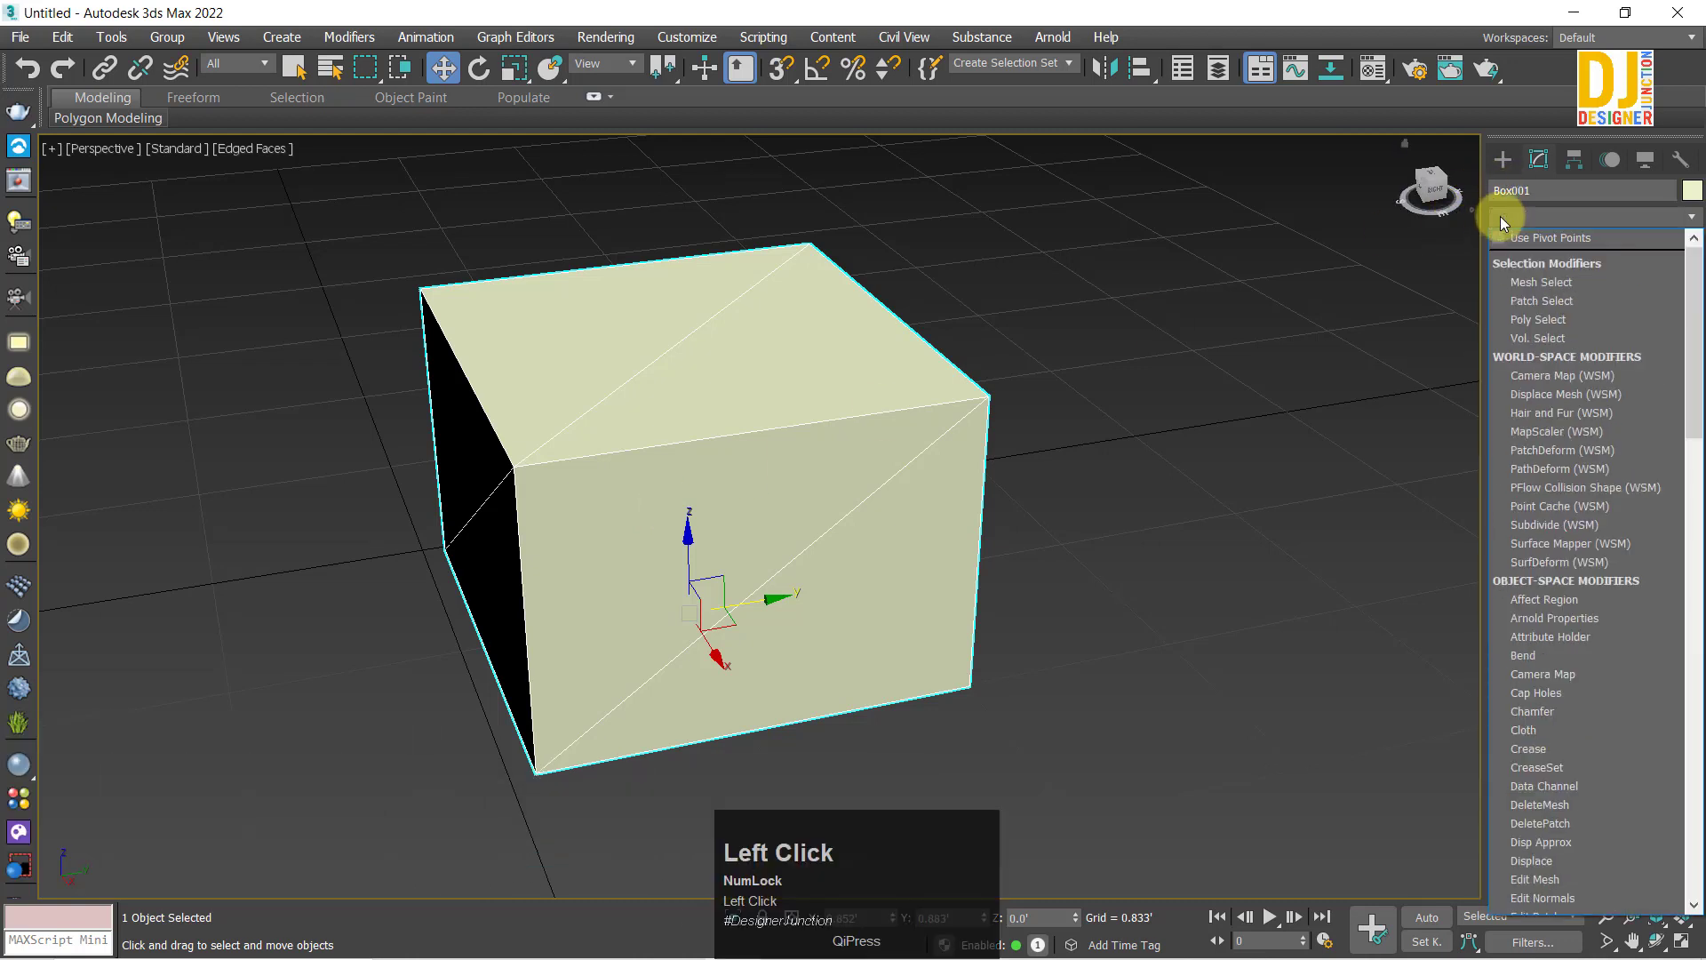
key(q)
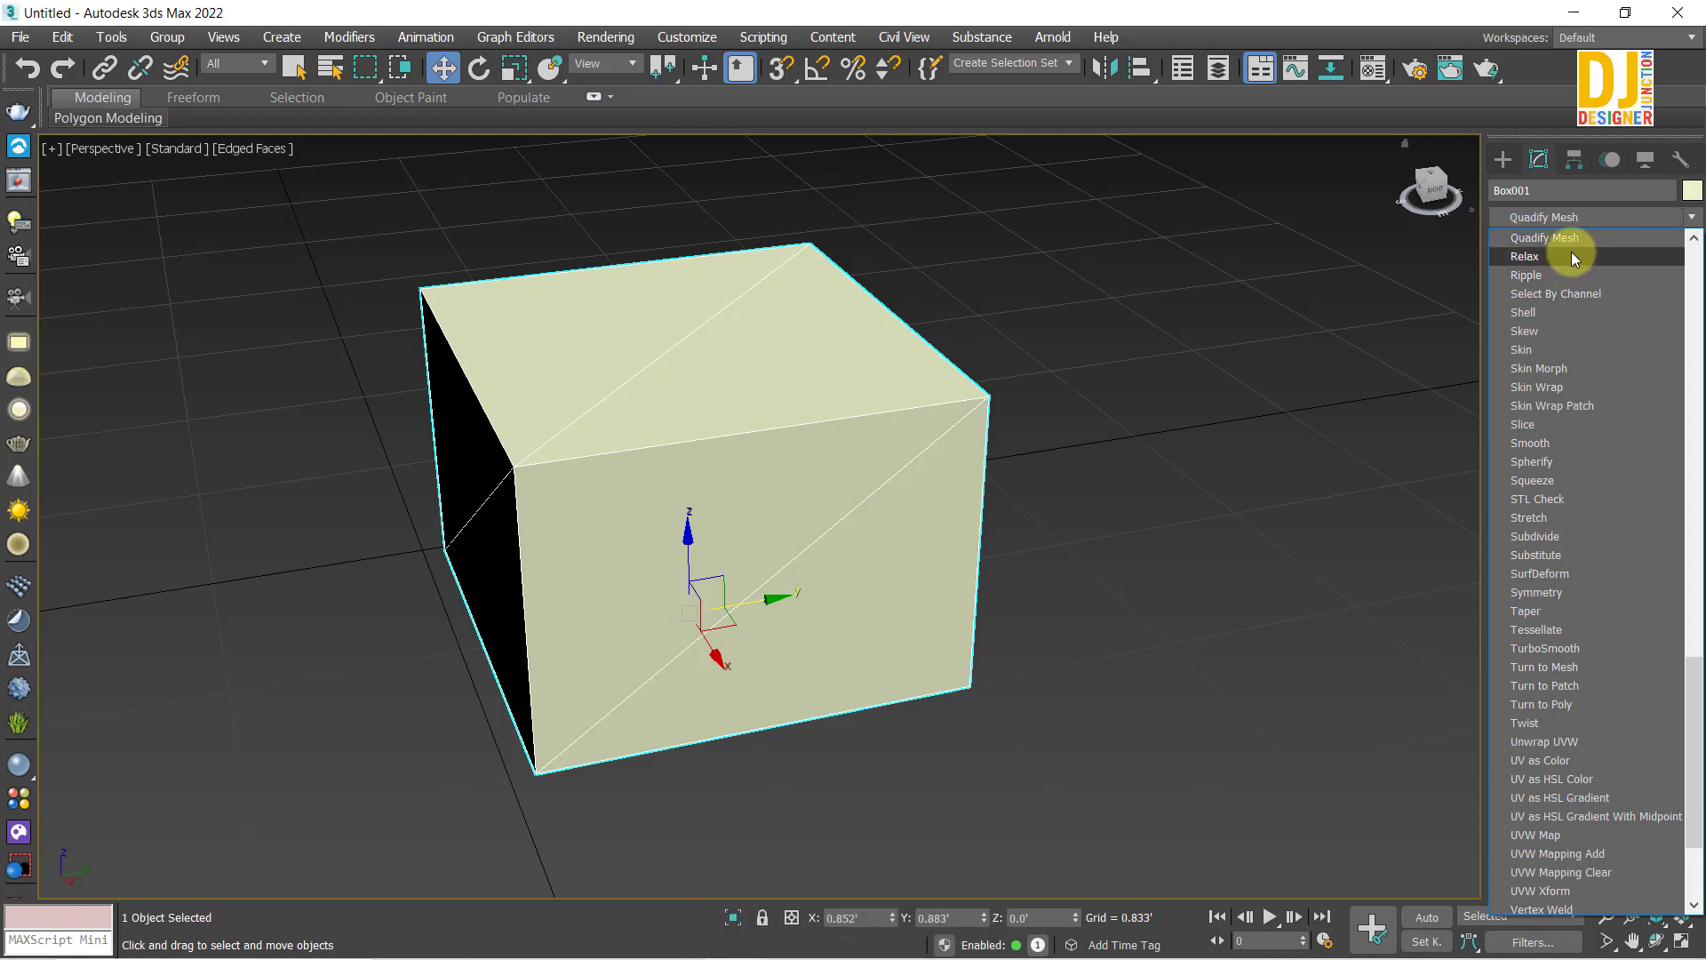
scroll(up, 3)
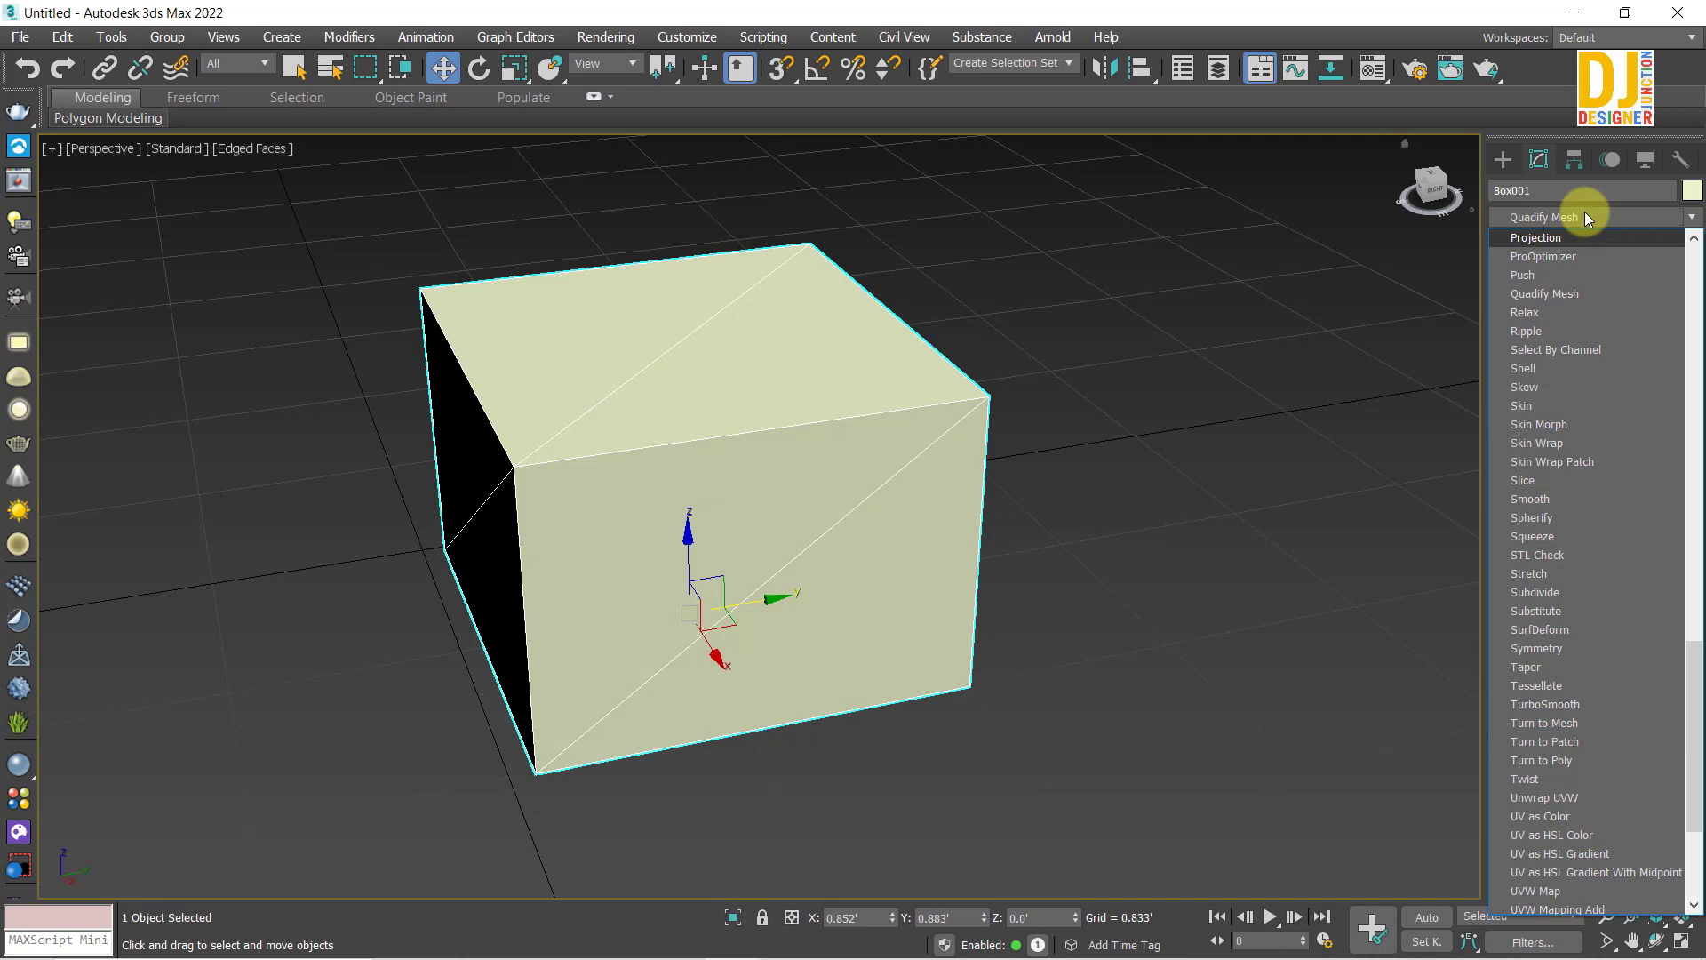
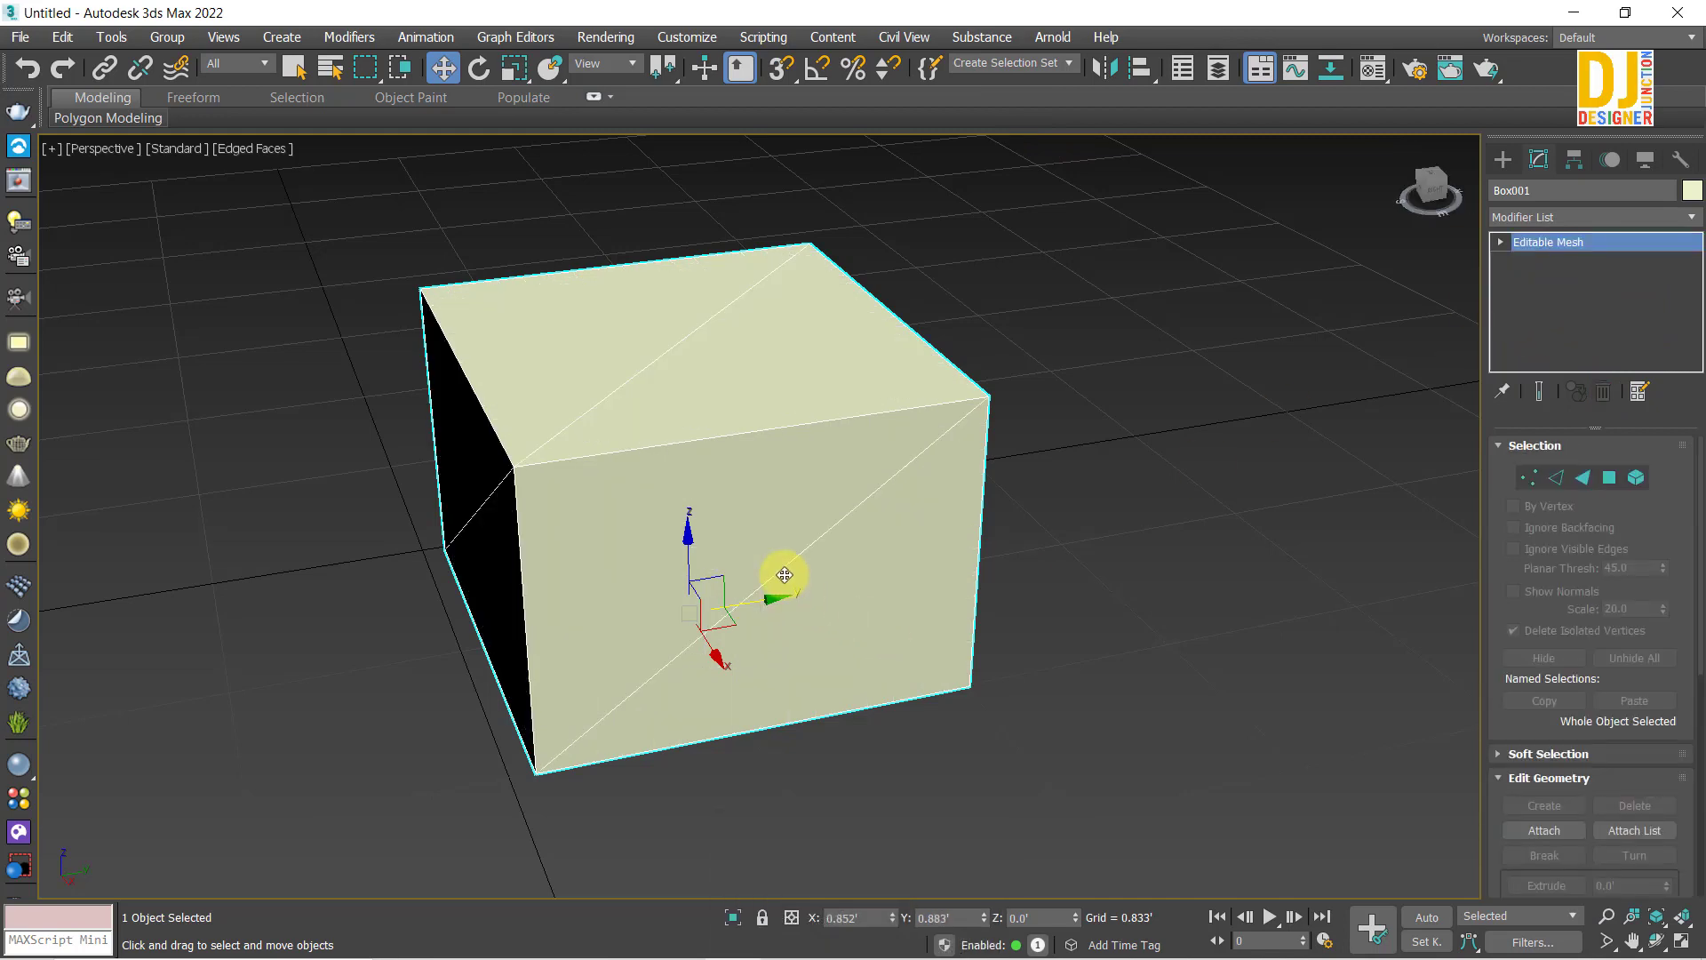
key(z)
middle_click(670, 619)
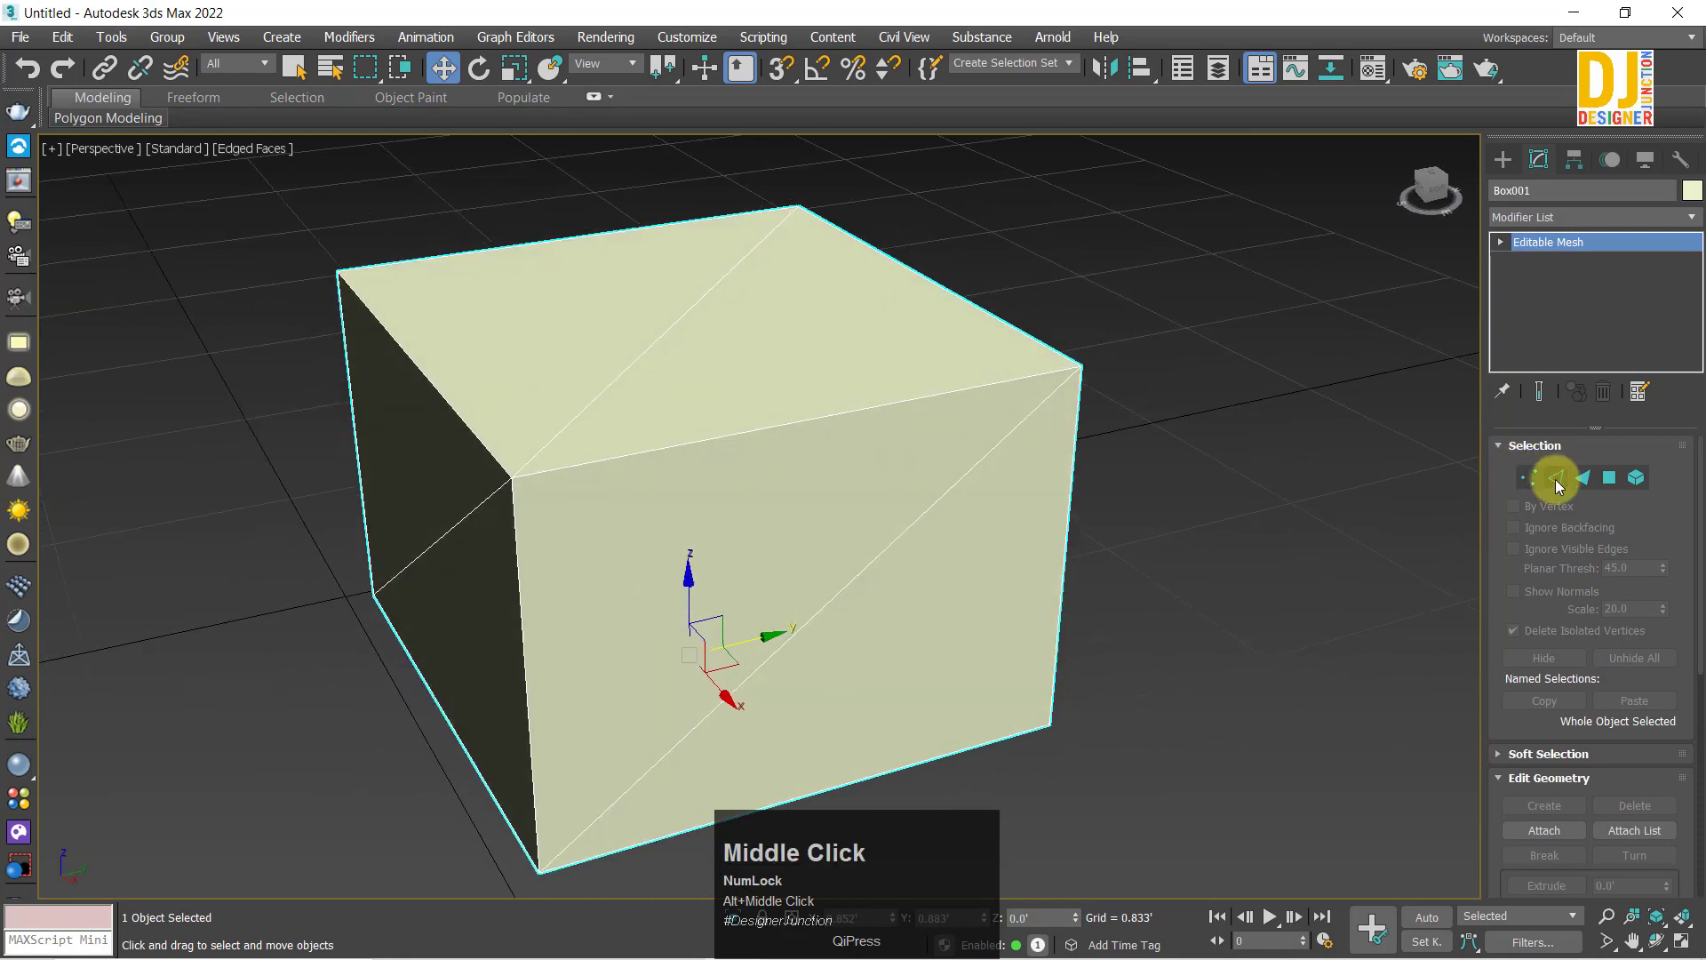
Step: Try converting the box to an Editable Poly, then undo back to the plain box
click(1559, 487)
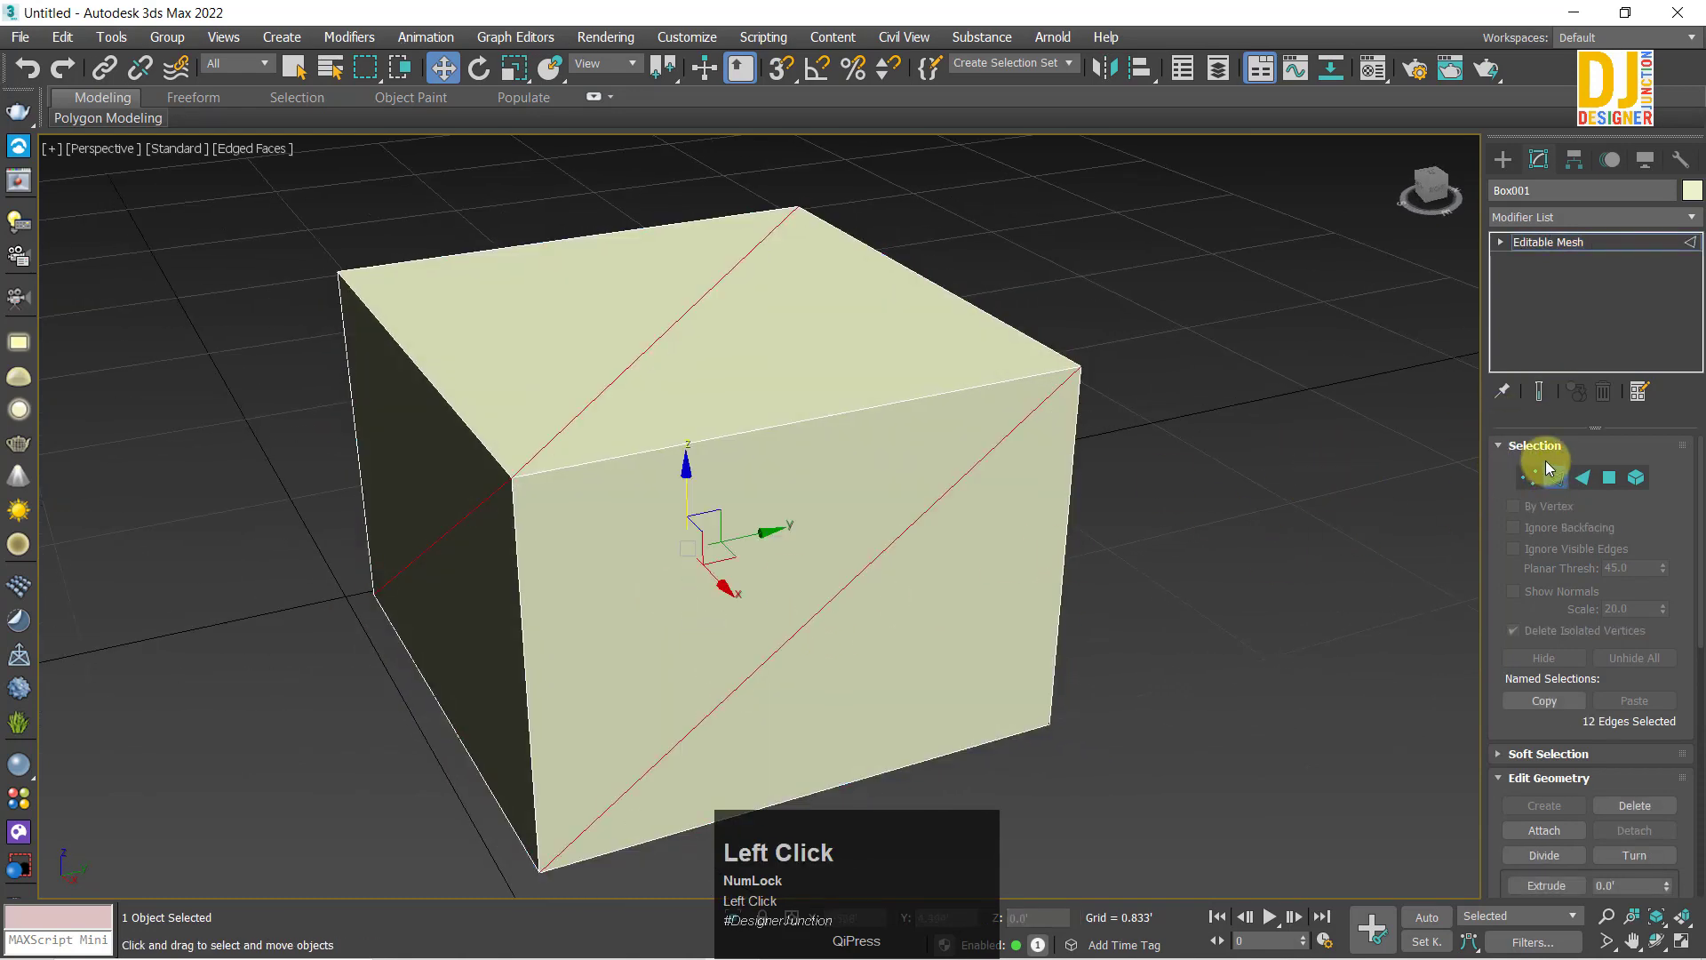
middle_click(693, 601)
middle_click(690, 543)
right_click(825, 416)
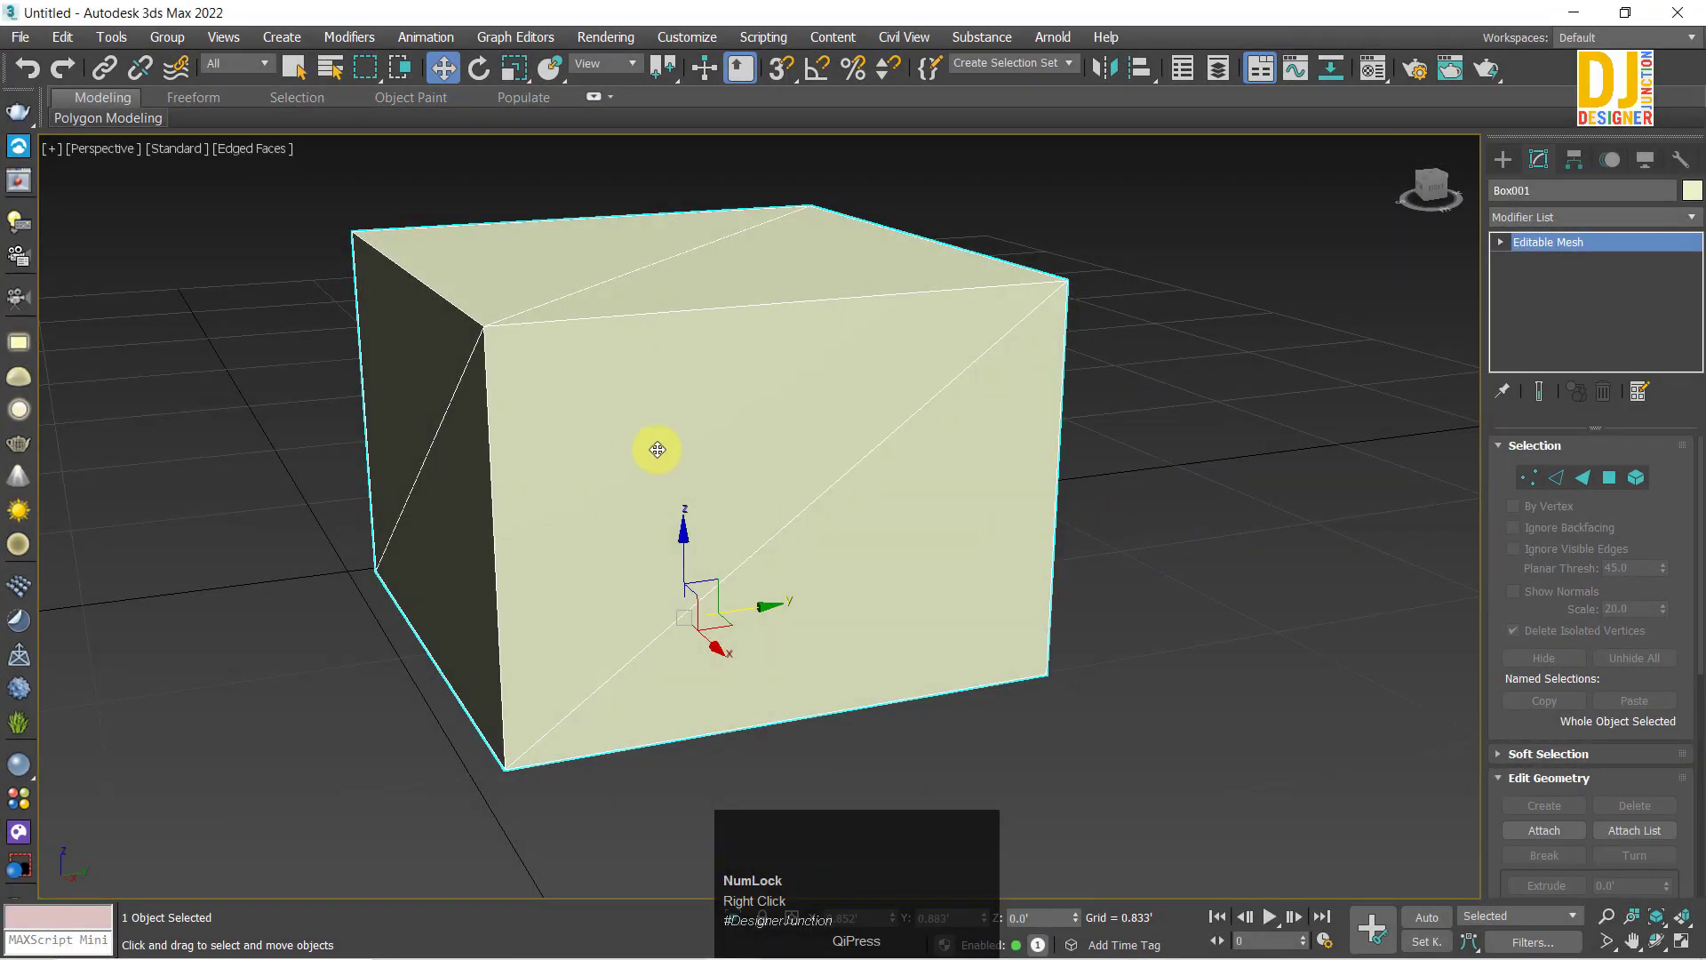
right_click(722, 412)
click(1005, 659)
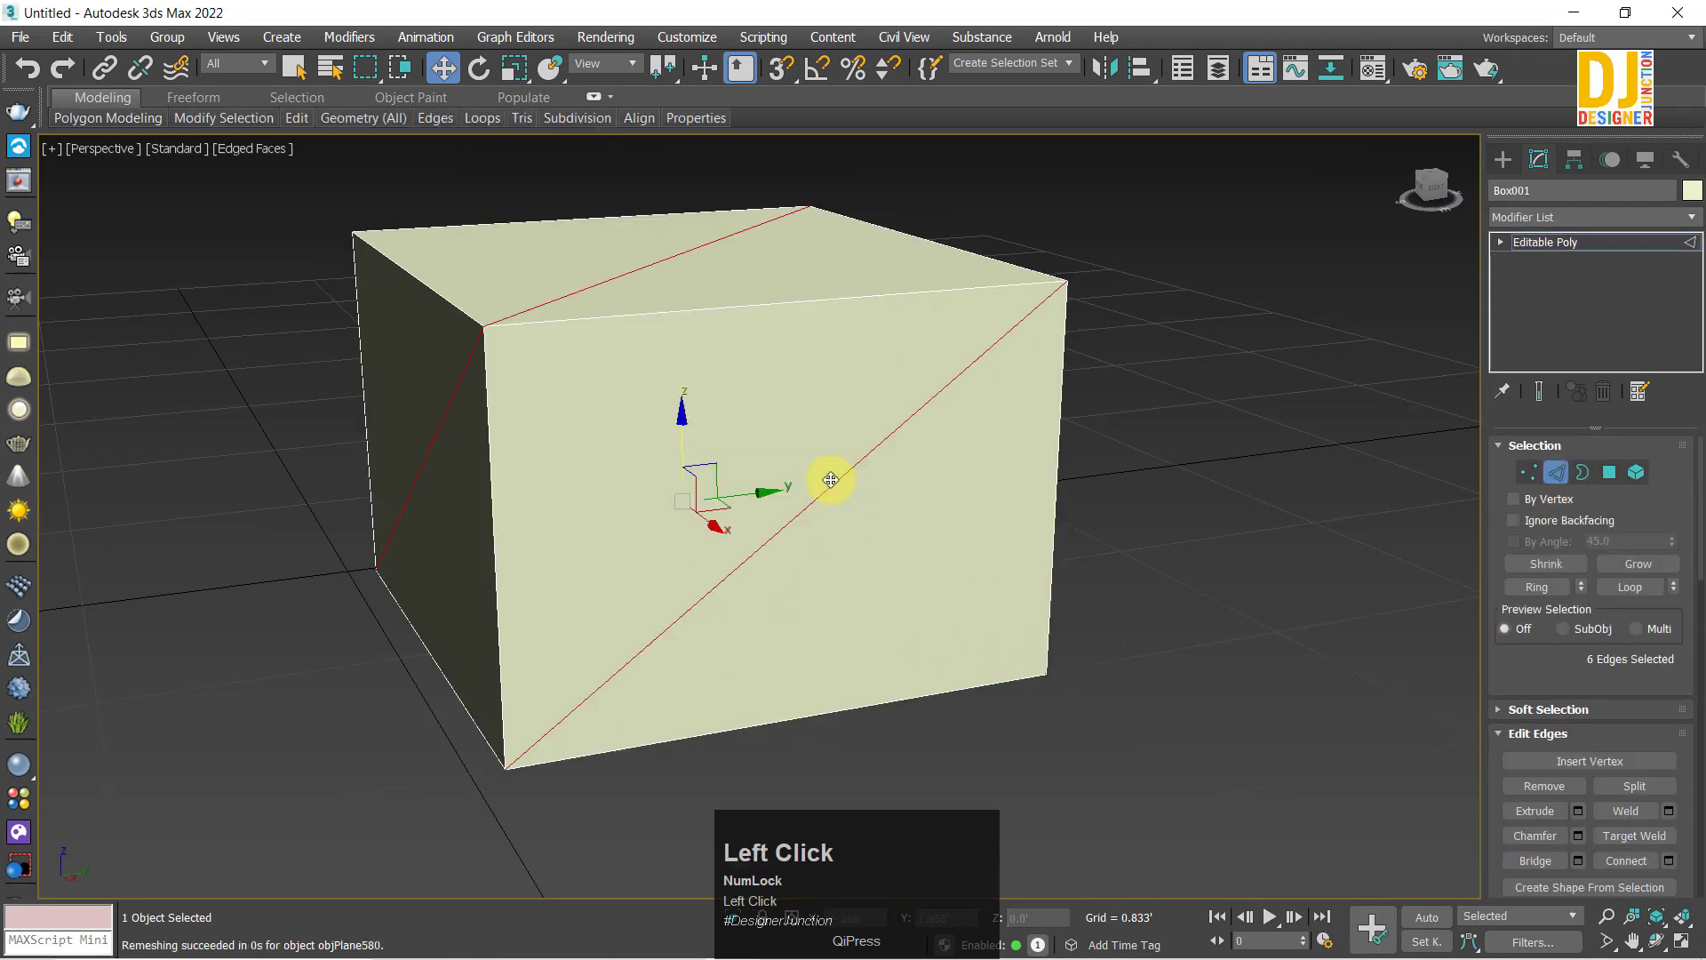
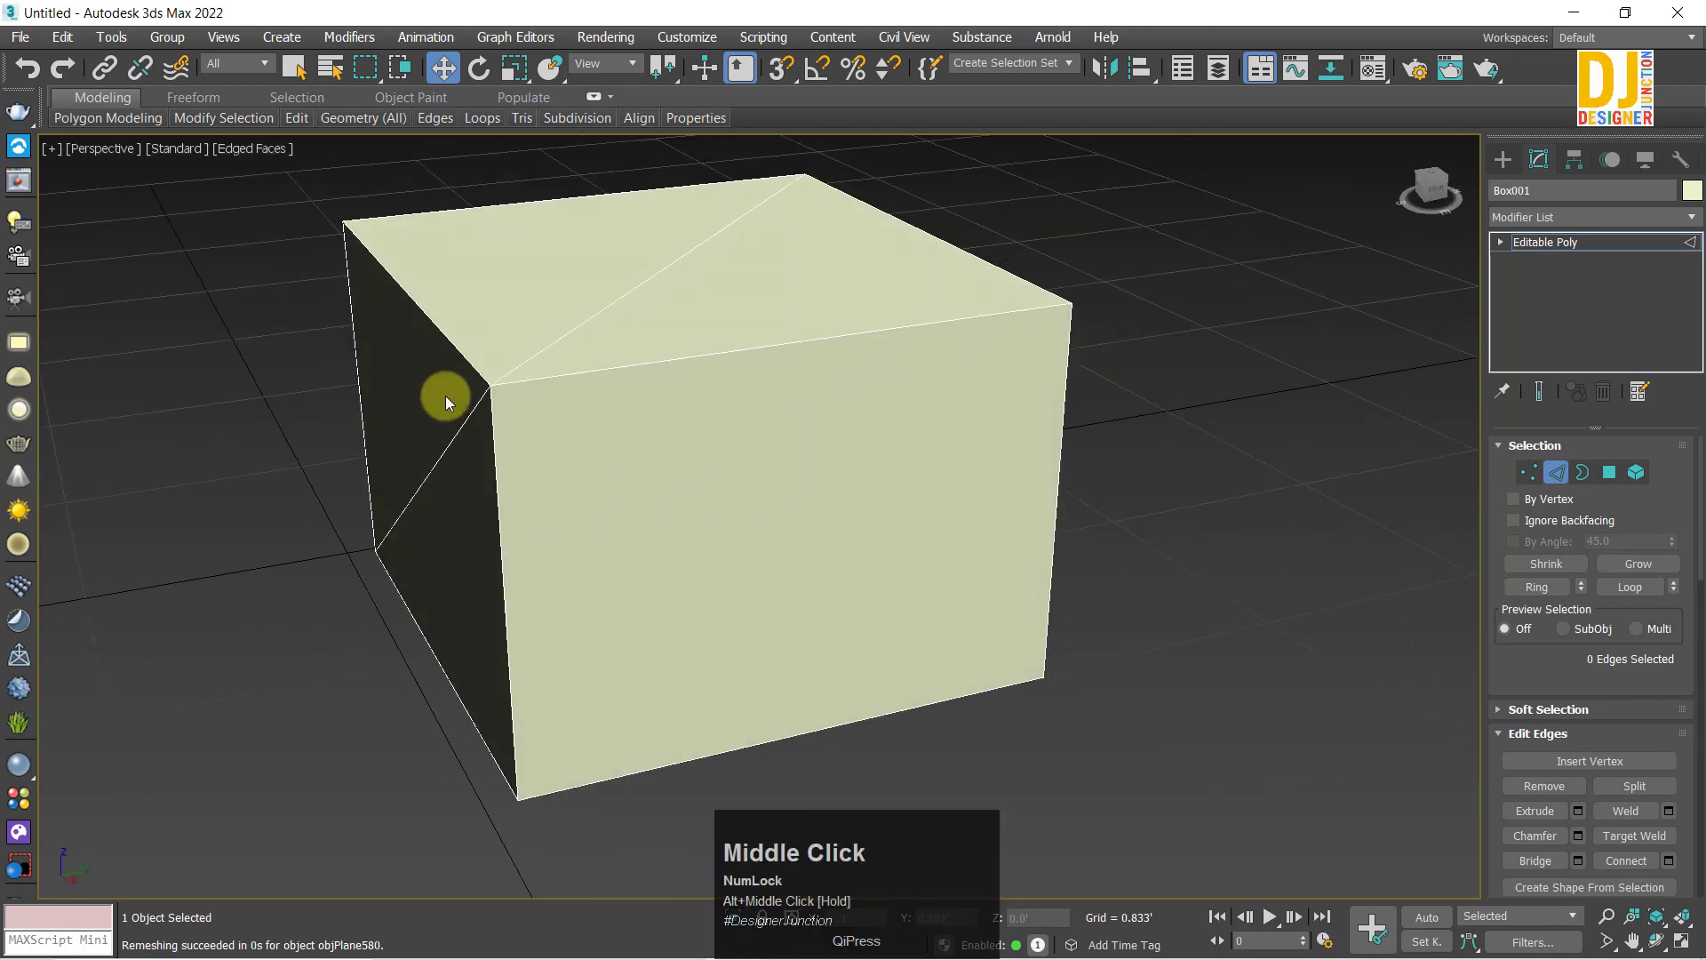
key(ctrl+z)
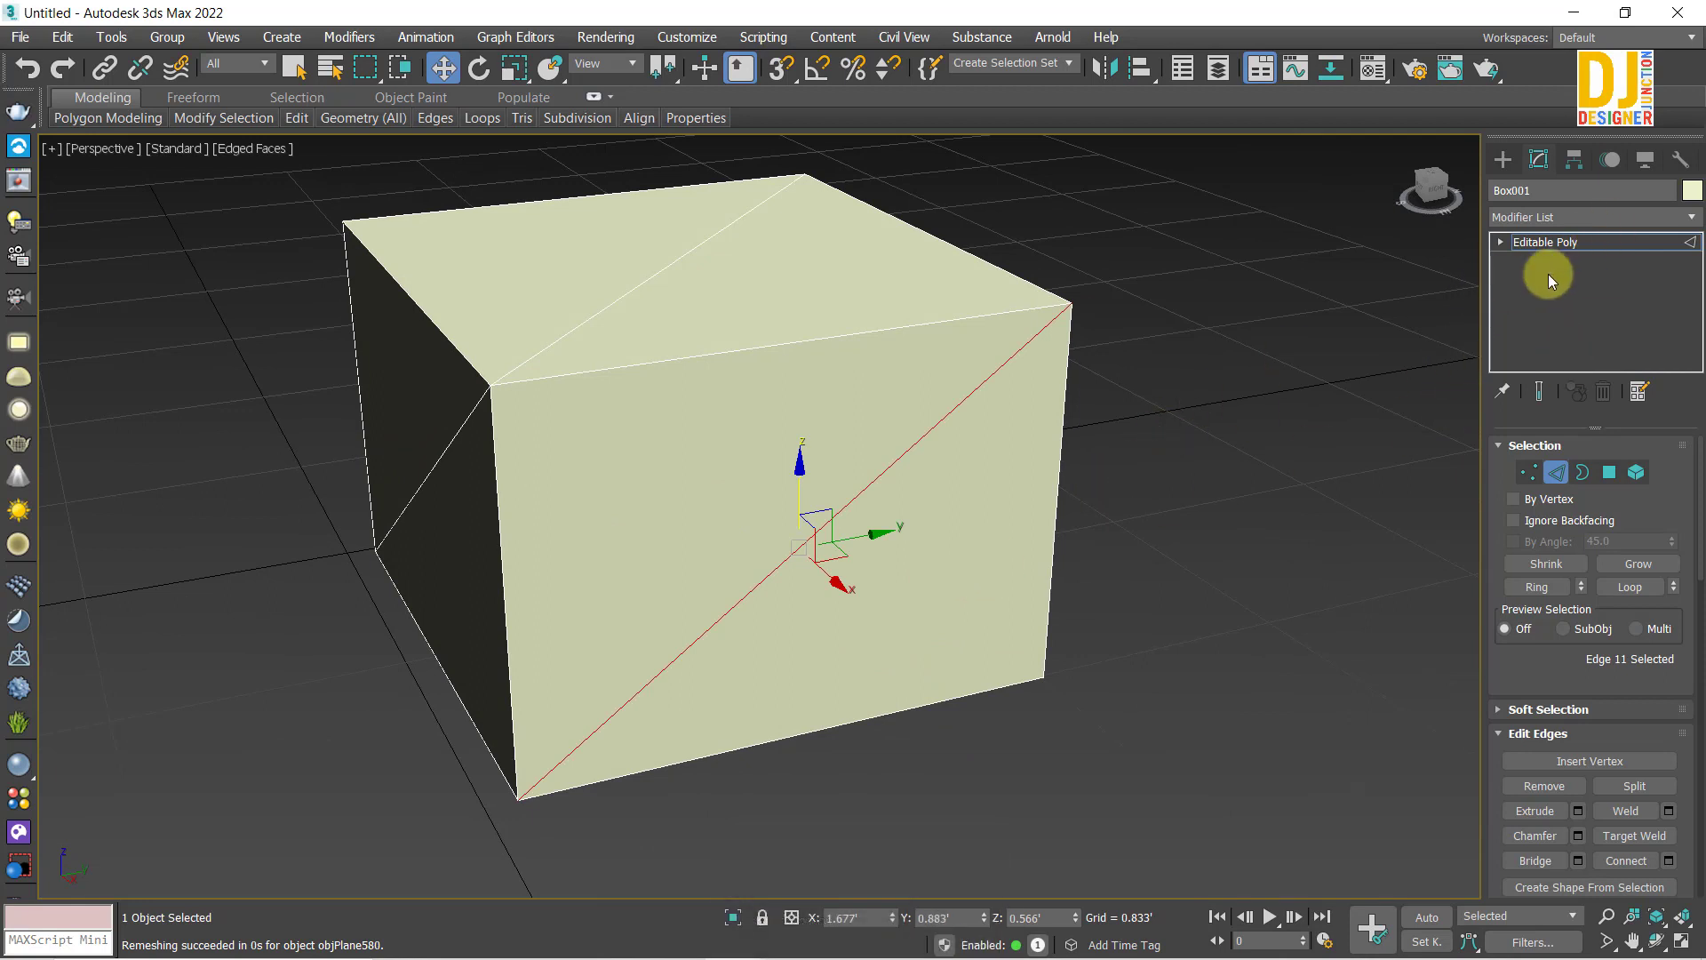
key(ctrl+z)
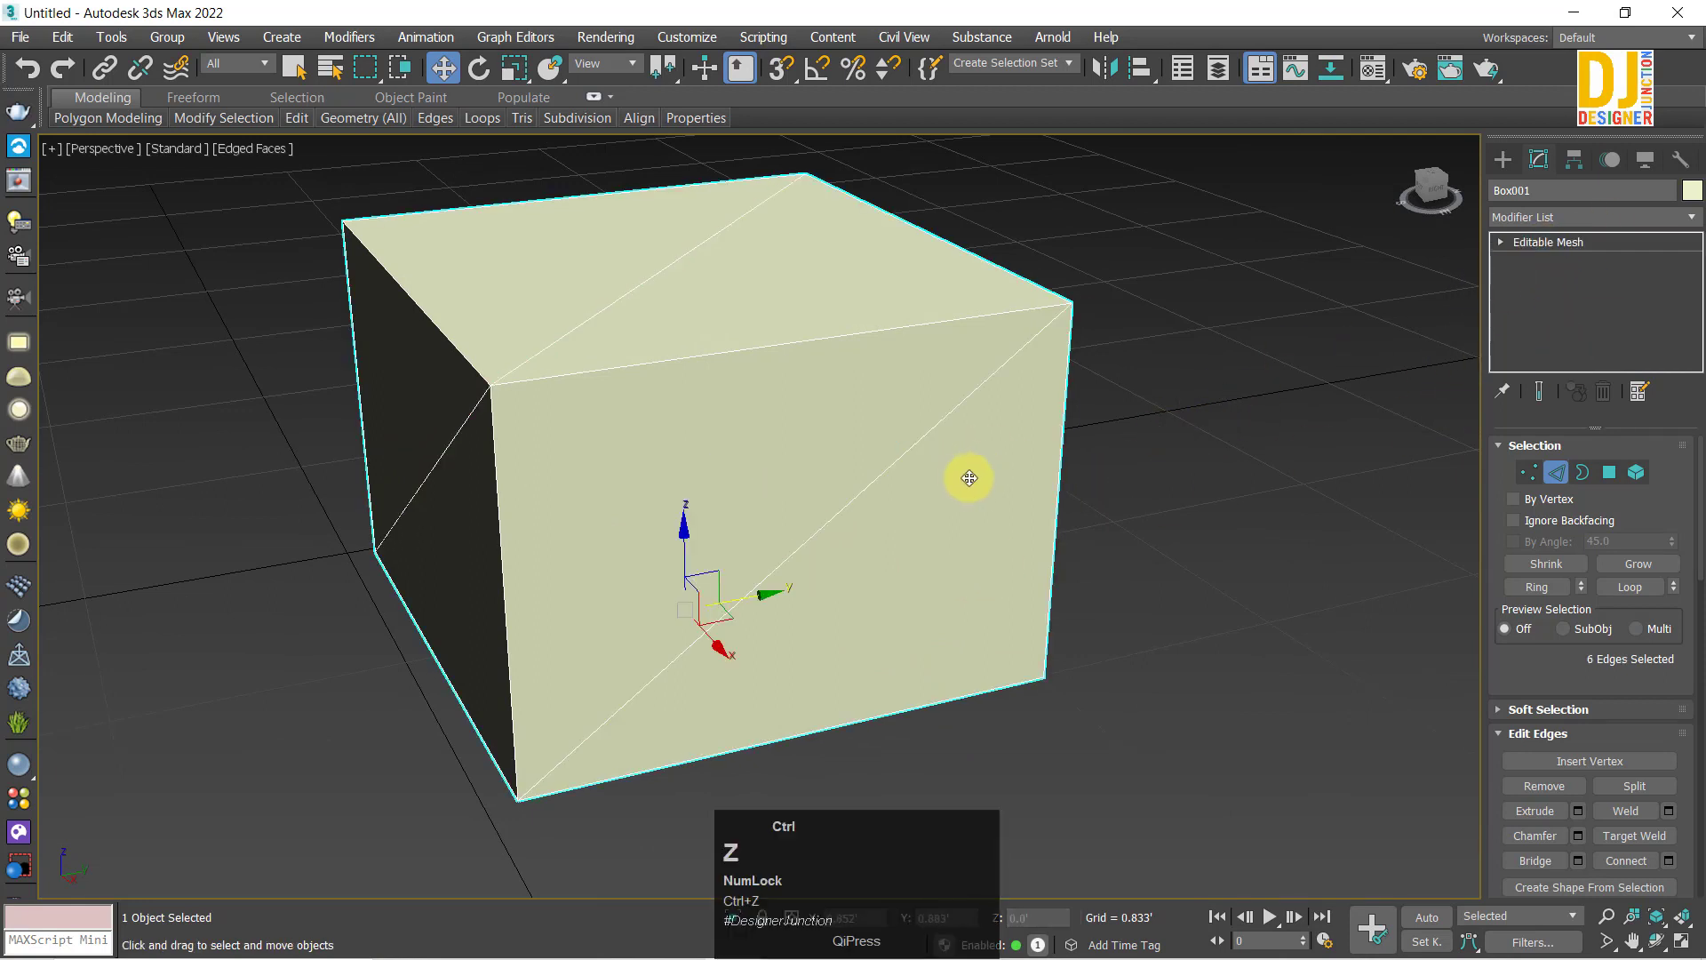
Step: Apply a Quadify Mesh modifier, toggle it off and on to compare, and set Quad Size % to 10
click(1507, 227)
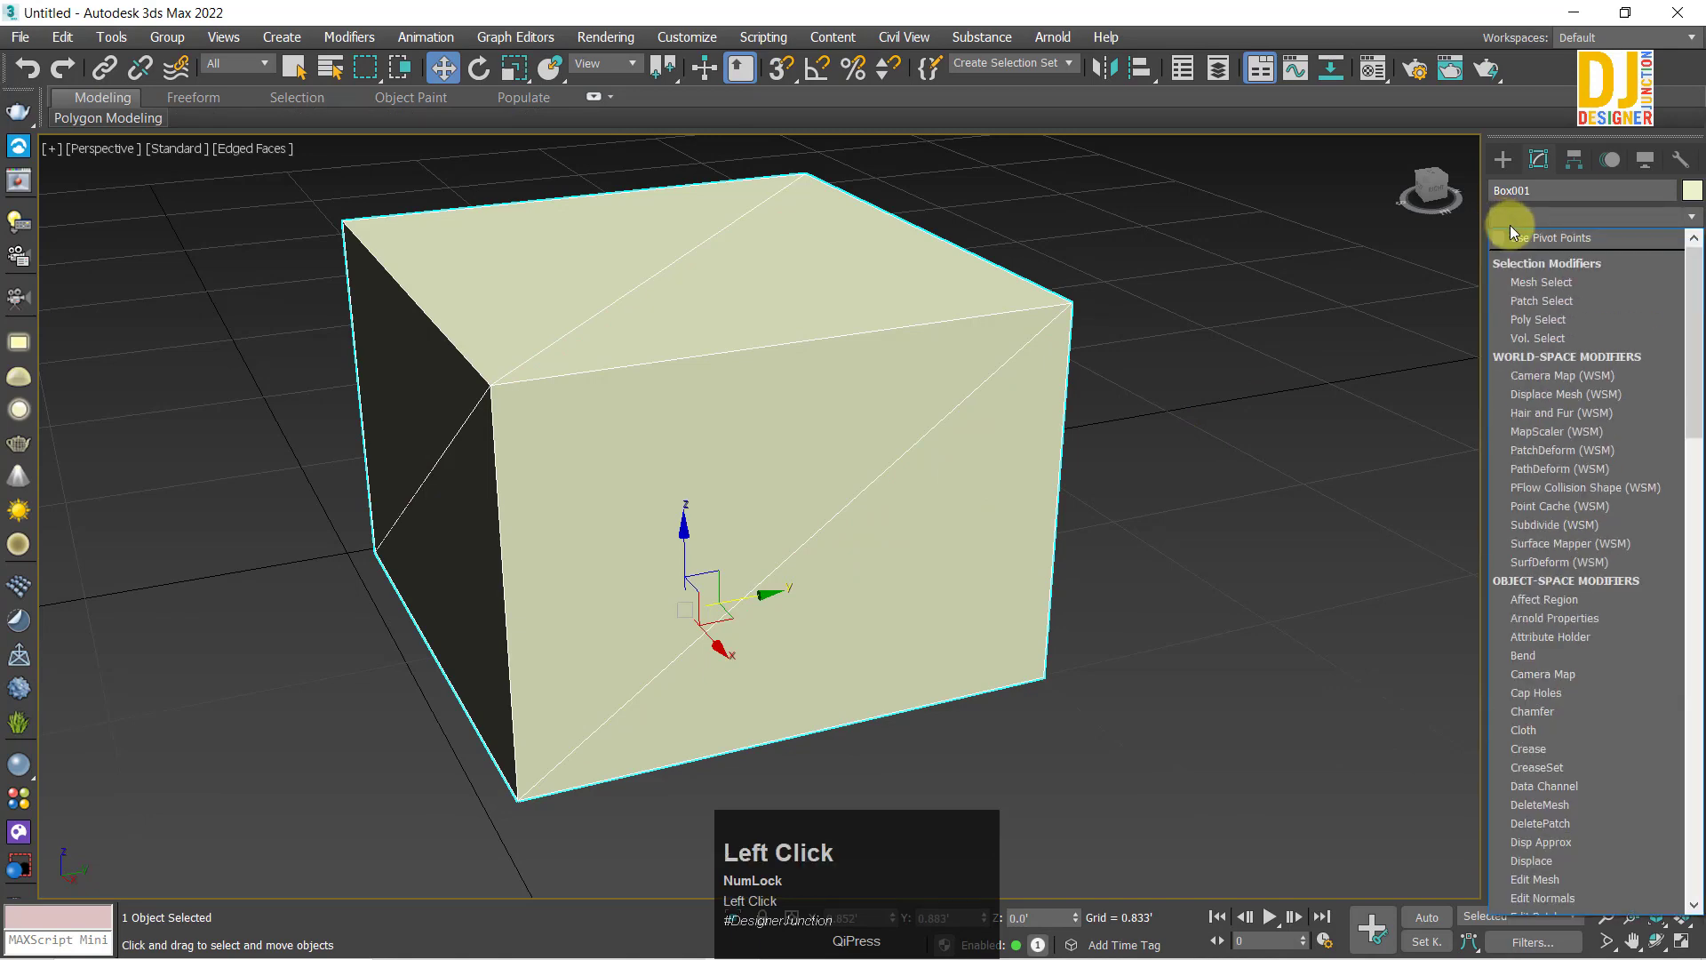
key(q)
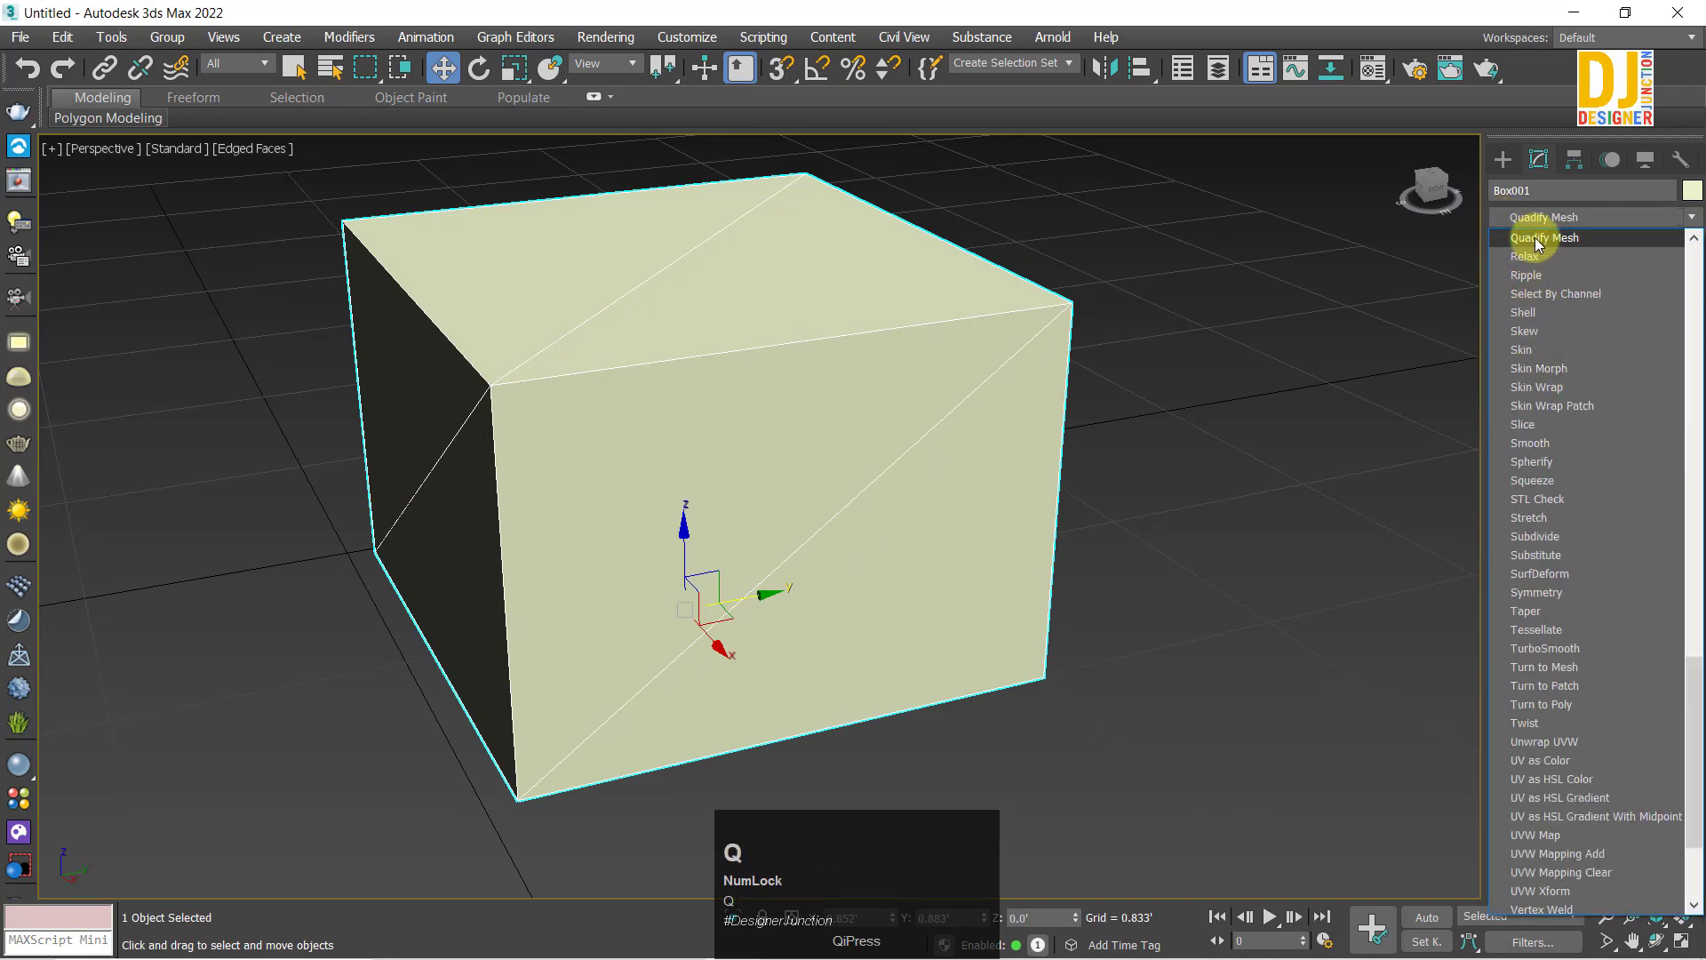
click(1540, 246)
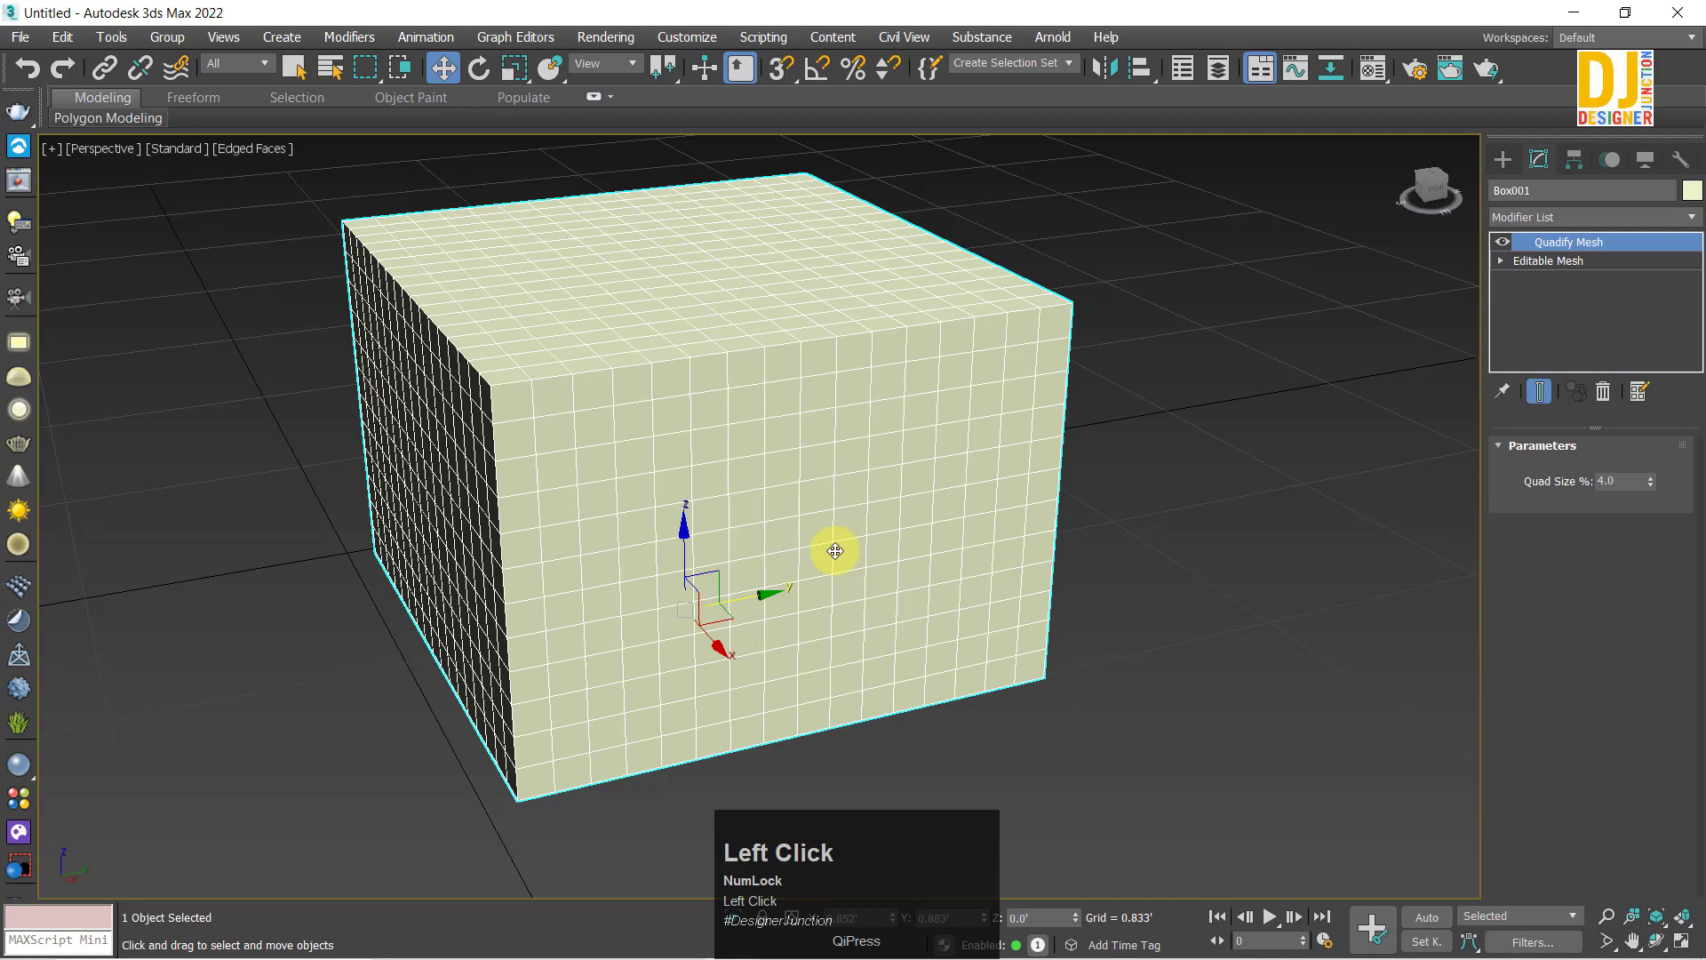
click(1501, 254)
drag(831, 545, 985, 469)
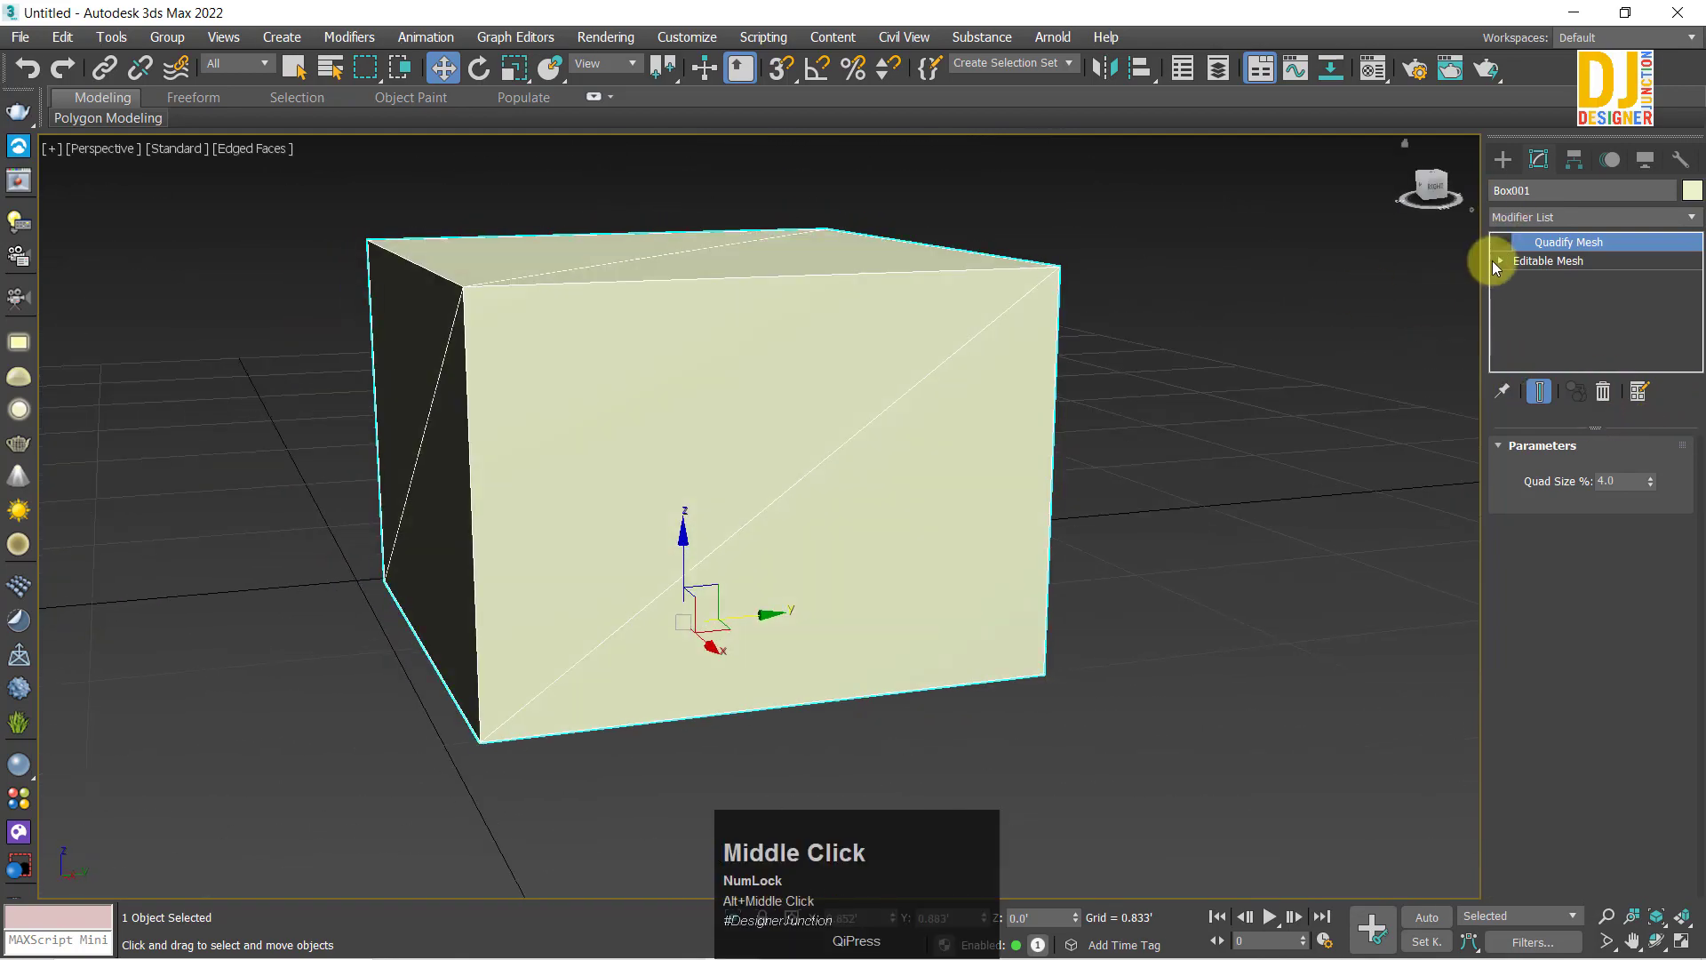
click(1507, 252)
drag(787, 545, 1529, 478)
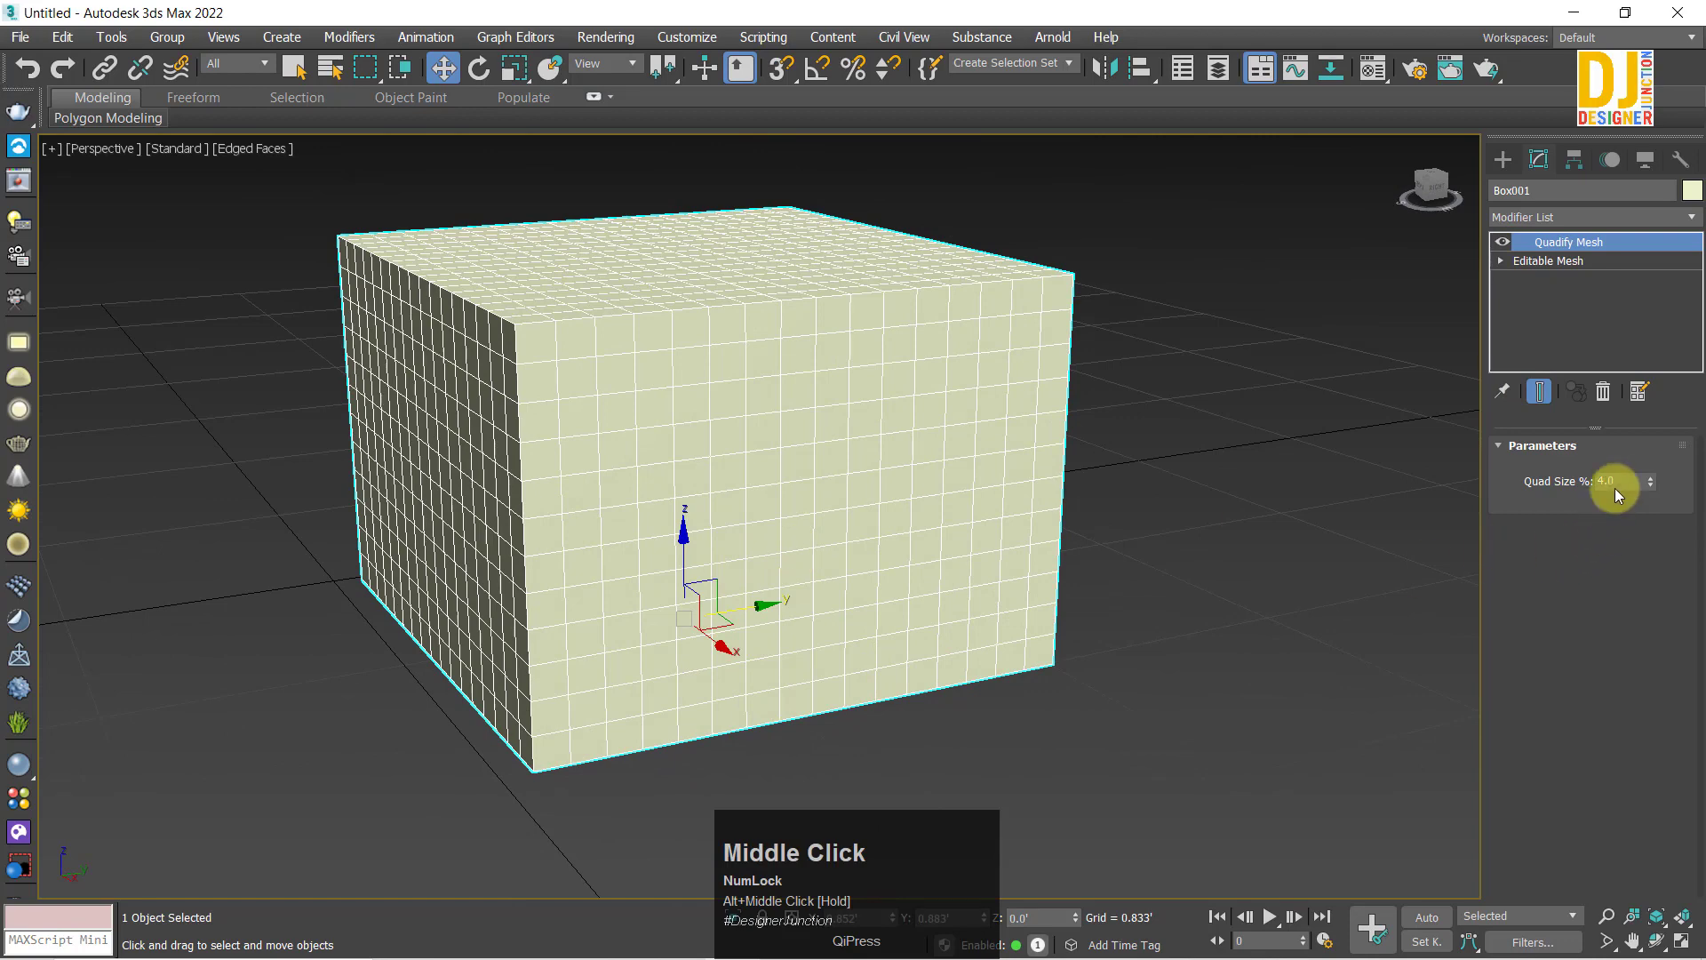
click(1529, 478)
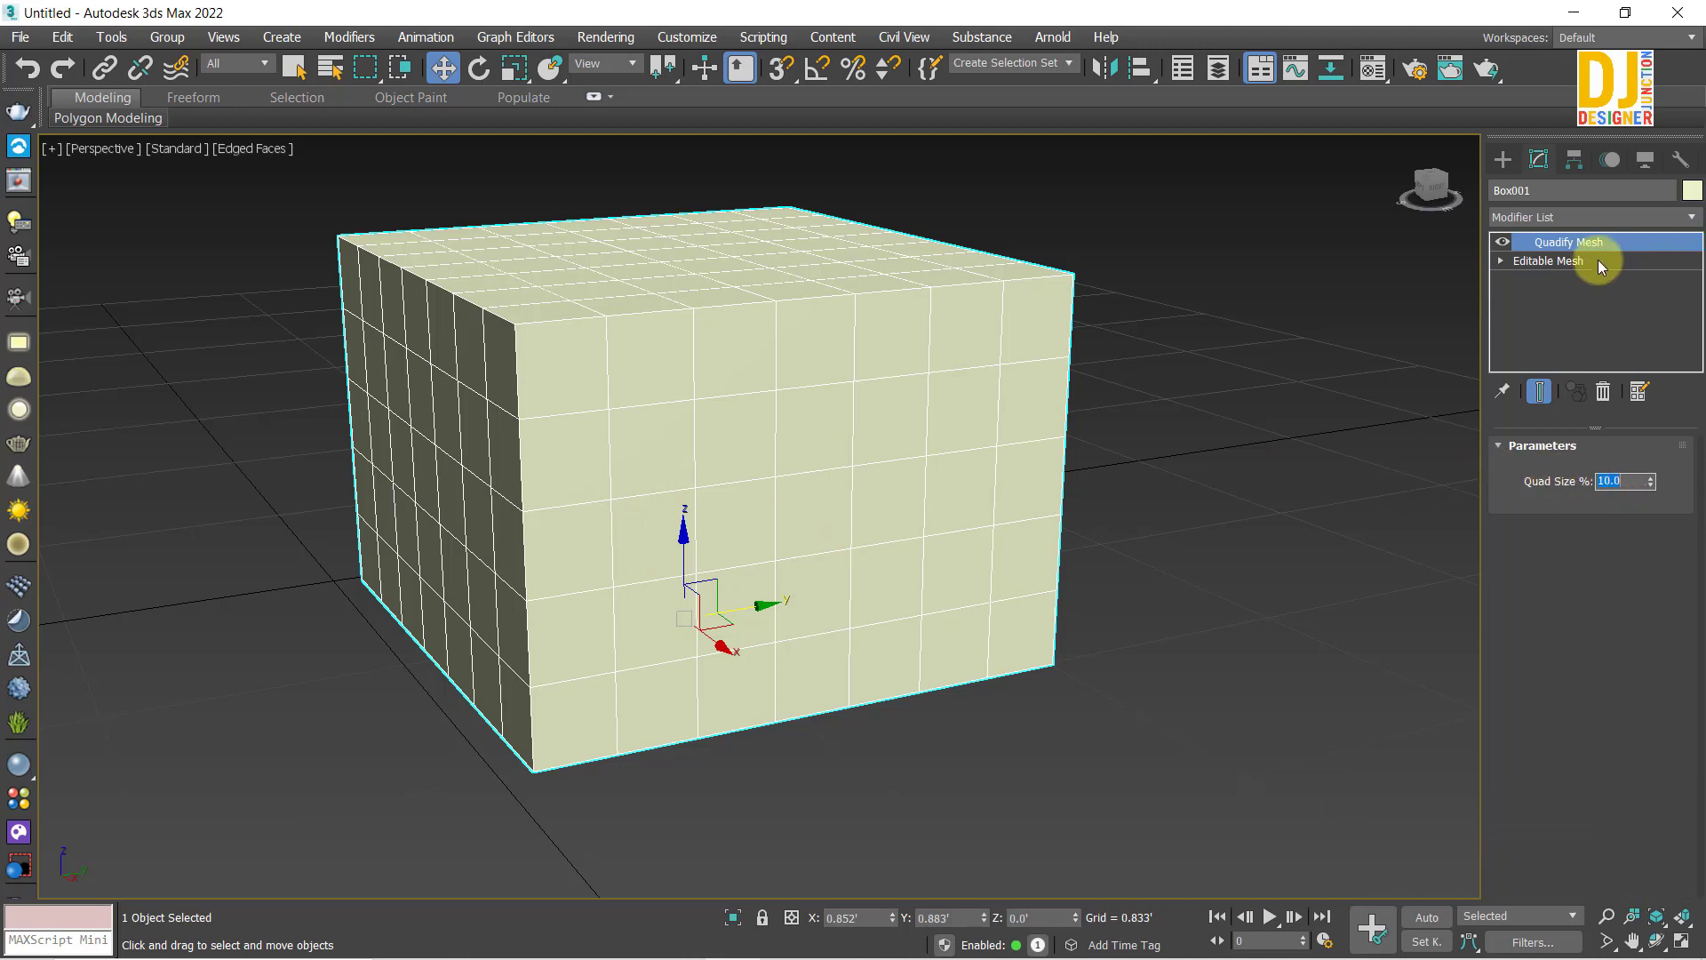
right_click(707, 475)
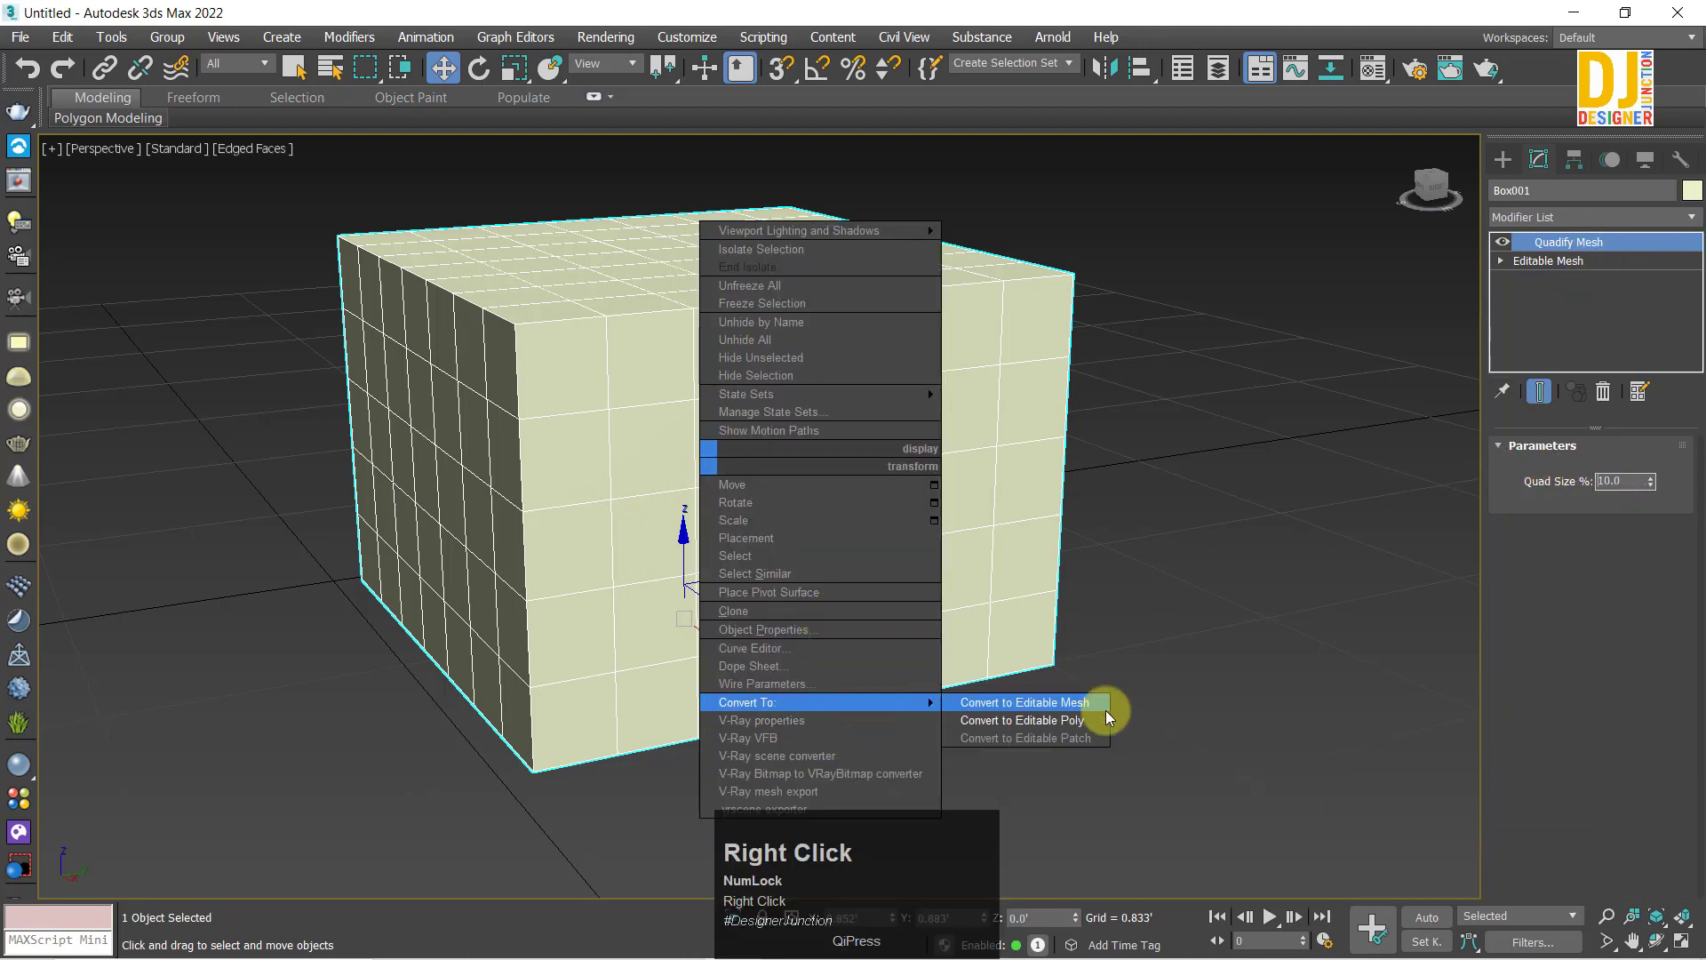
click(1083, 729)
scroll(down, 3)
middle_click(805, 523)
scroll(up, 3)
drag(726, 567, 607, 590)
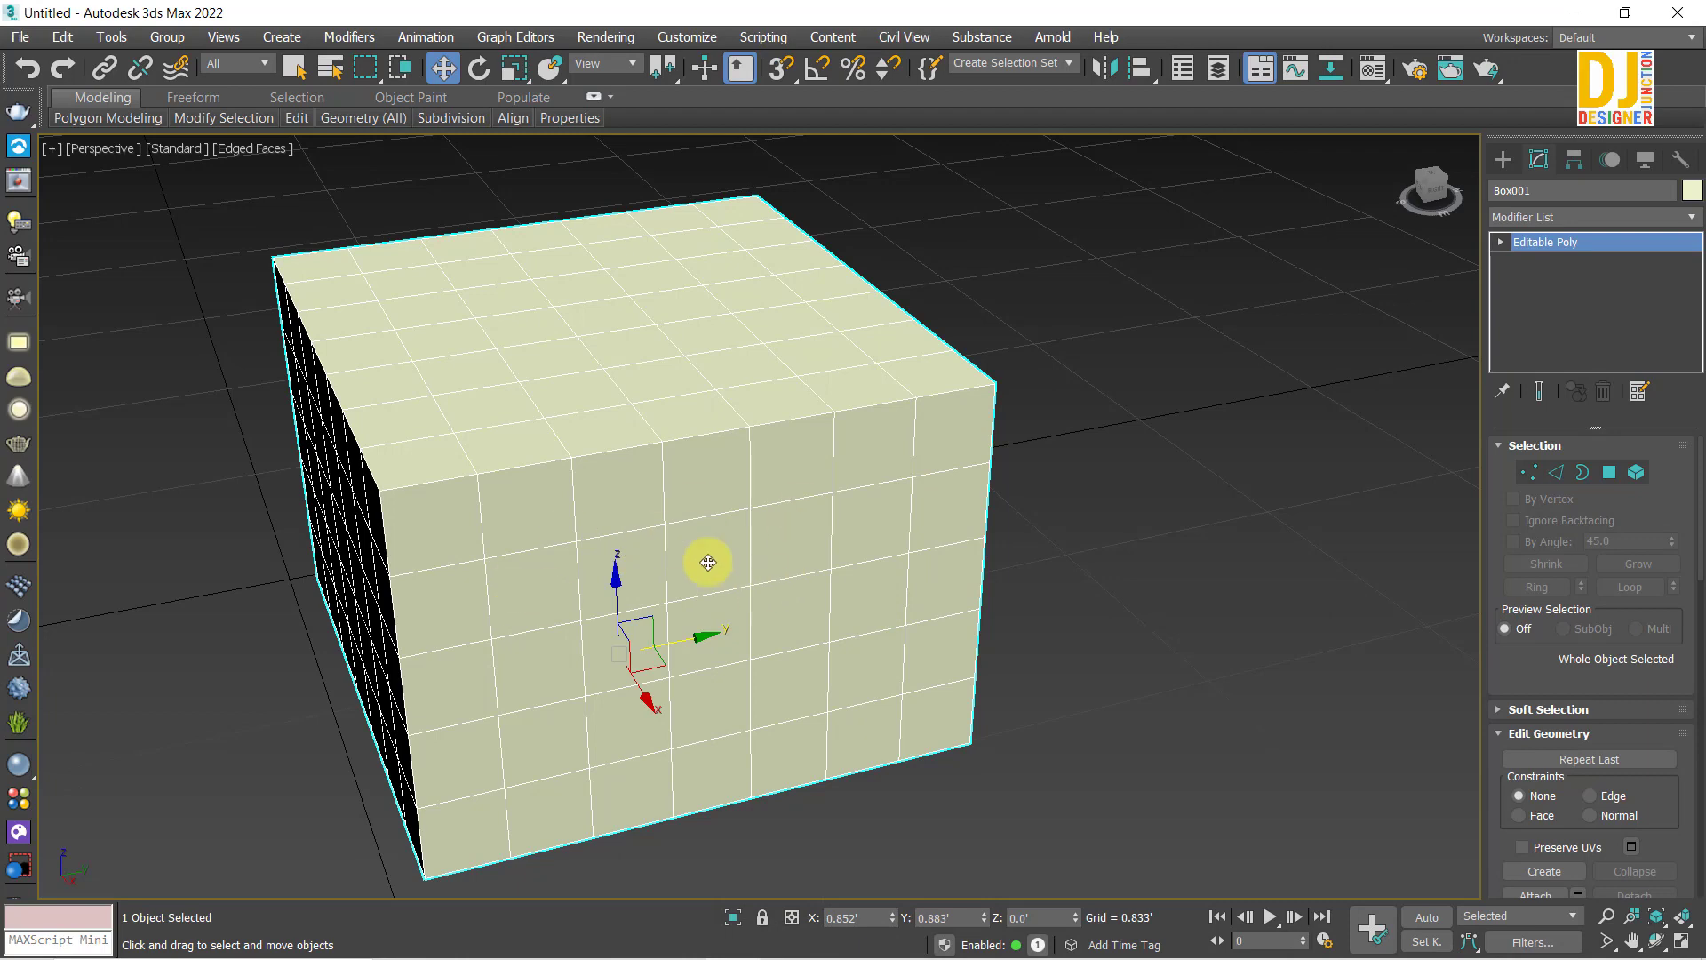
middle_click(718, 517)
drag(766, 525, 979, 514)
key(ctrl+z)
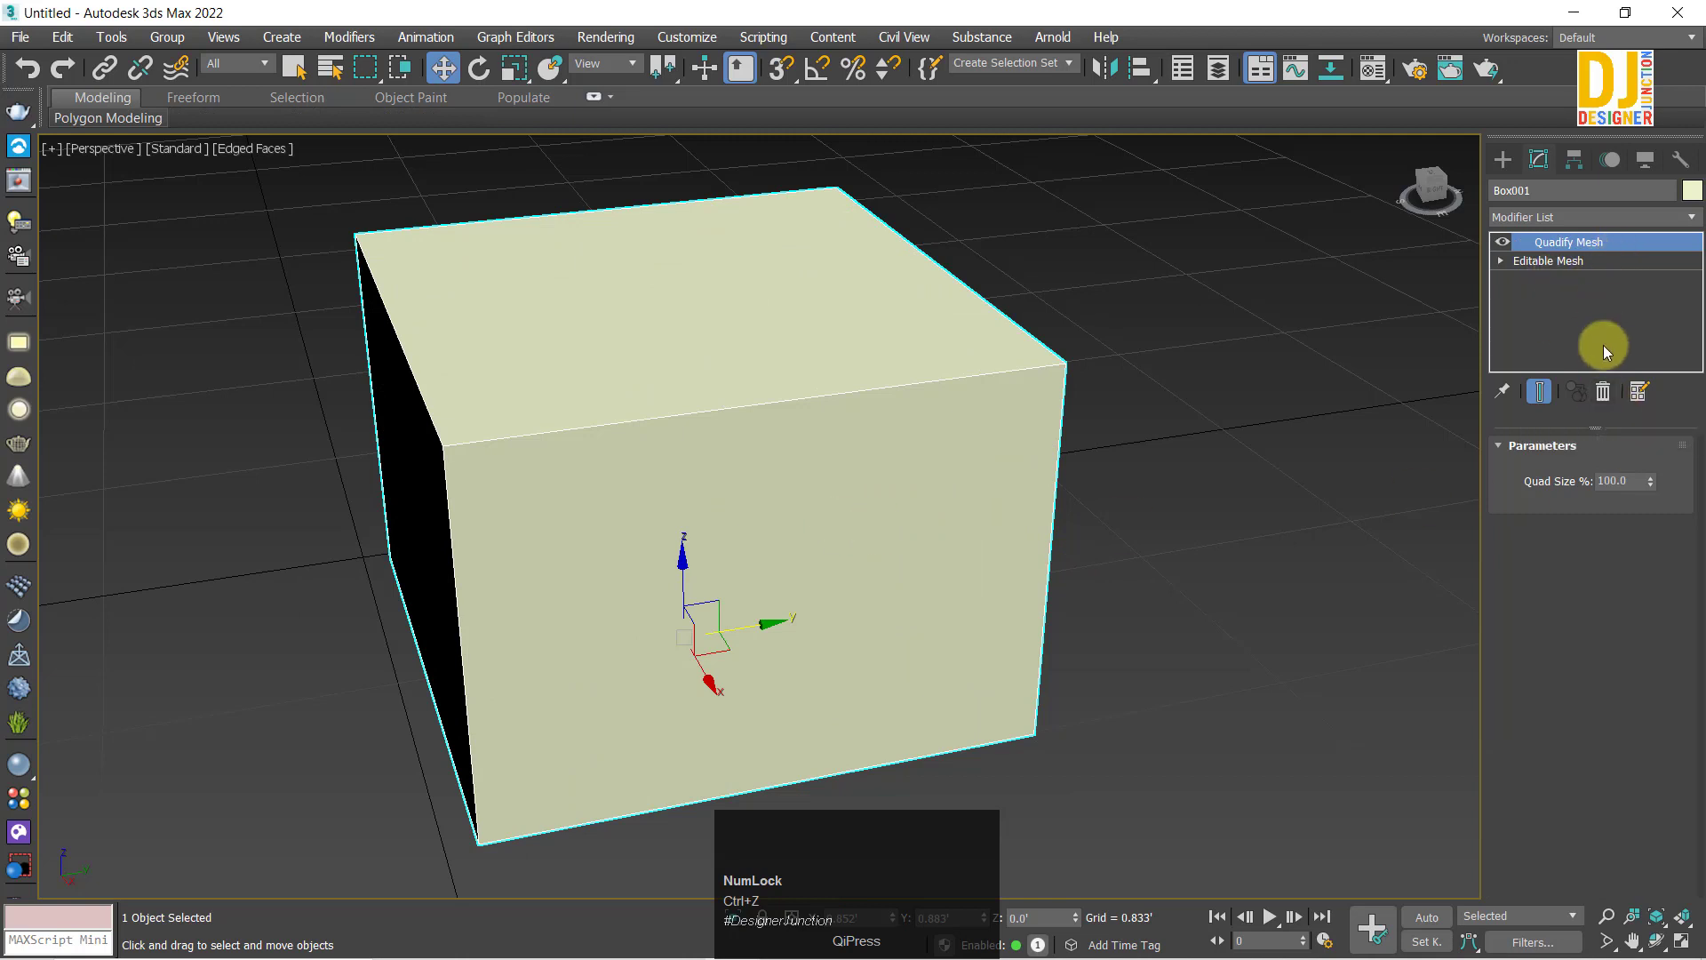
scroll(down, 3)
drag(1541, 481, 867, 568)
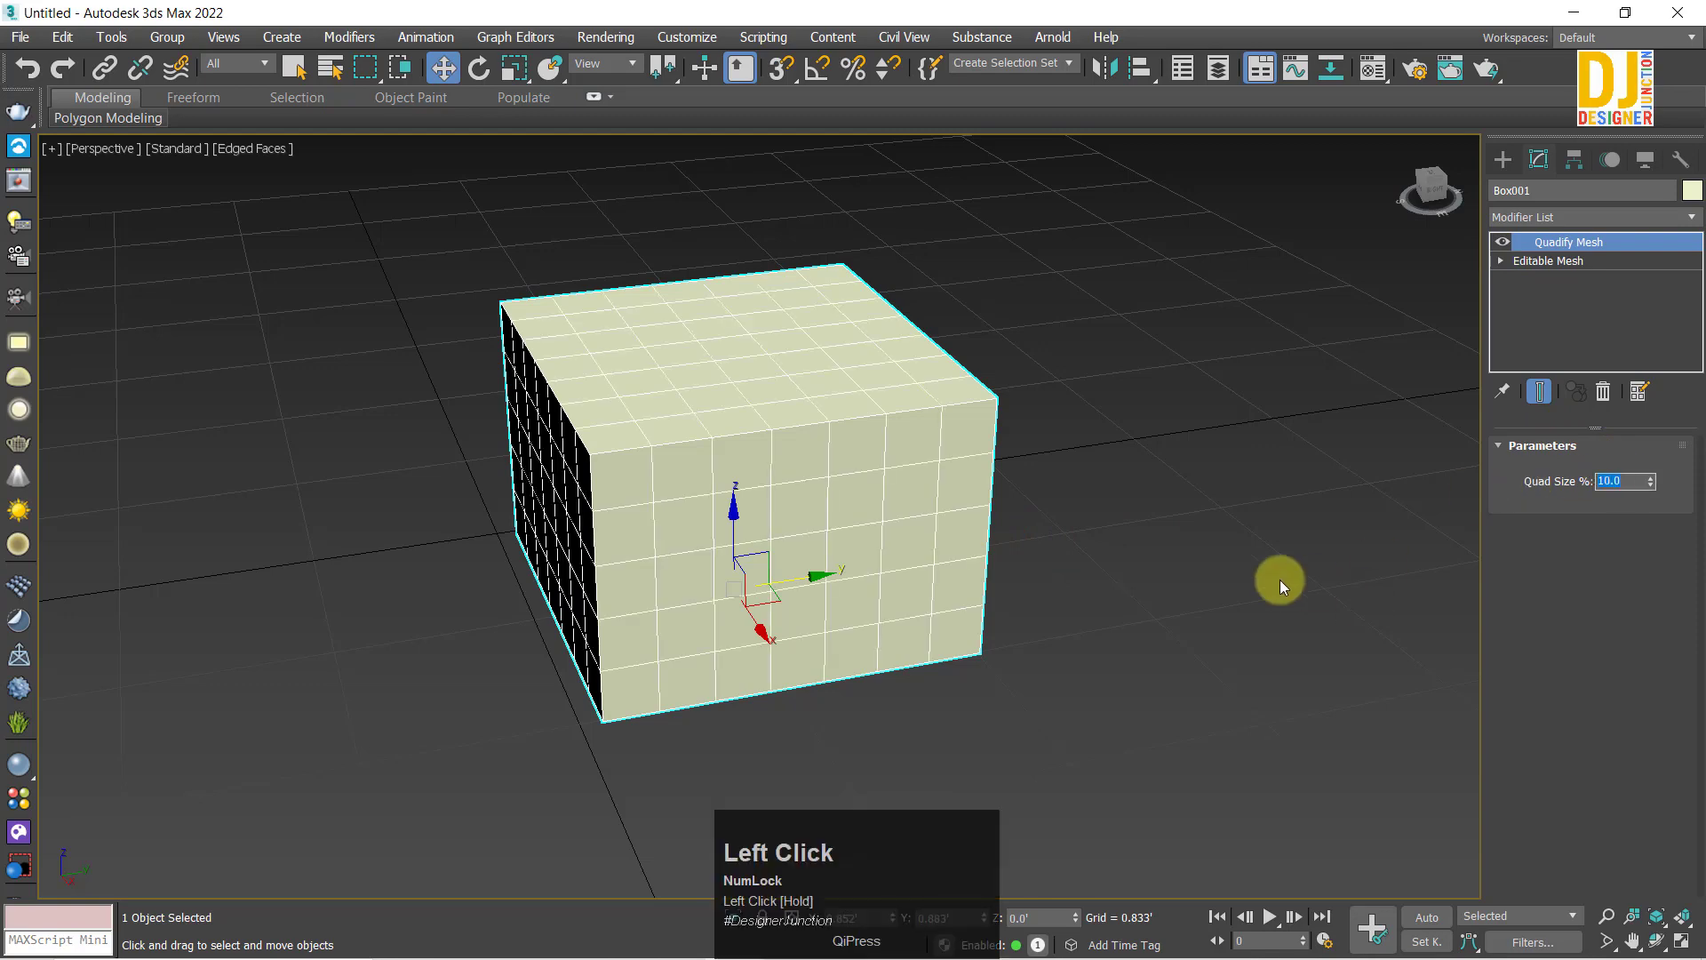
middle_click(866, 568)
Step: Clone the quadified box as a copy, Box002, placed beside the original
middle_click(735, 577)
click(715, 574)
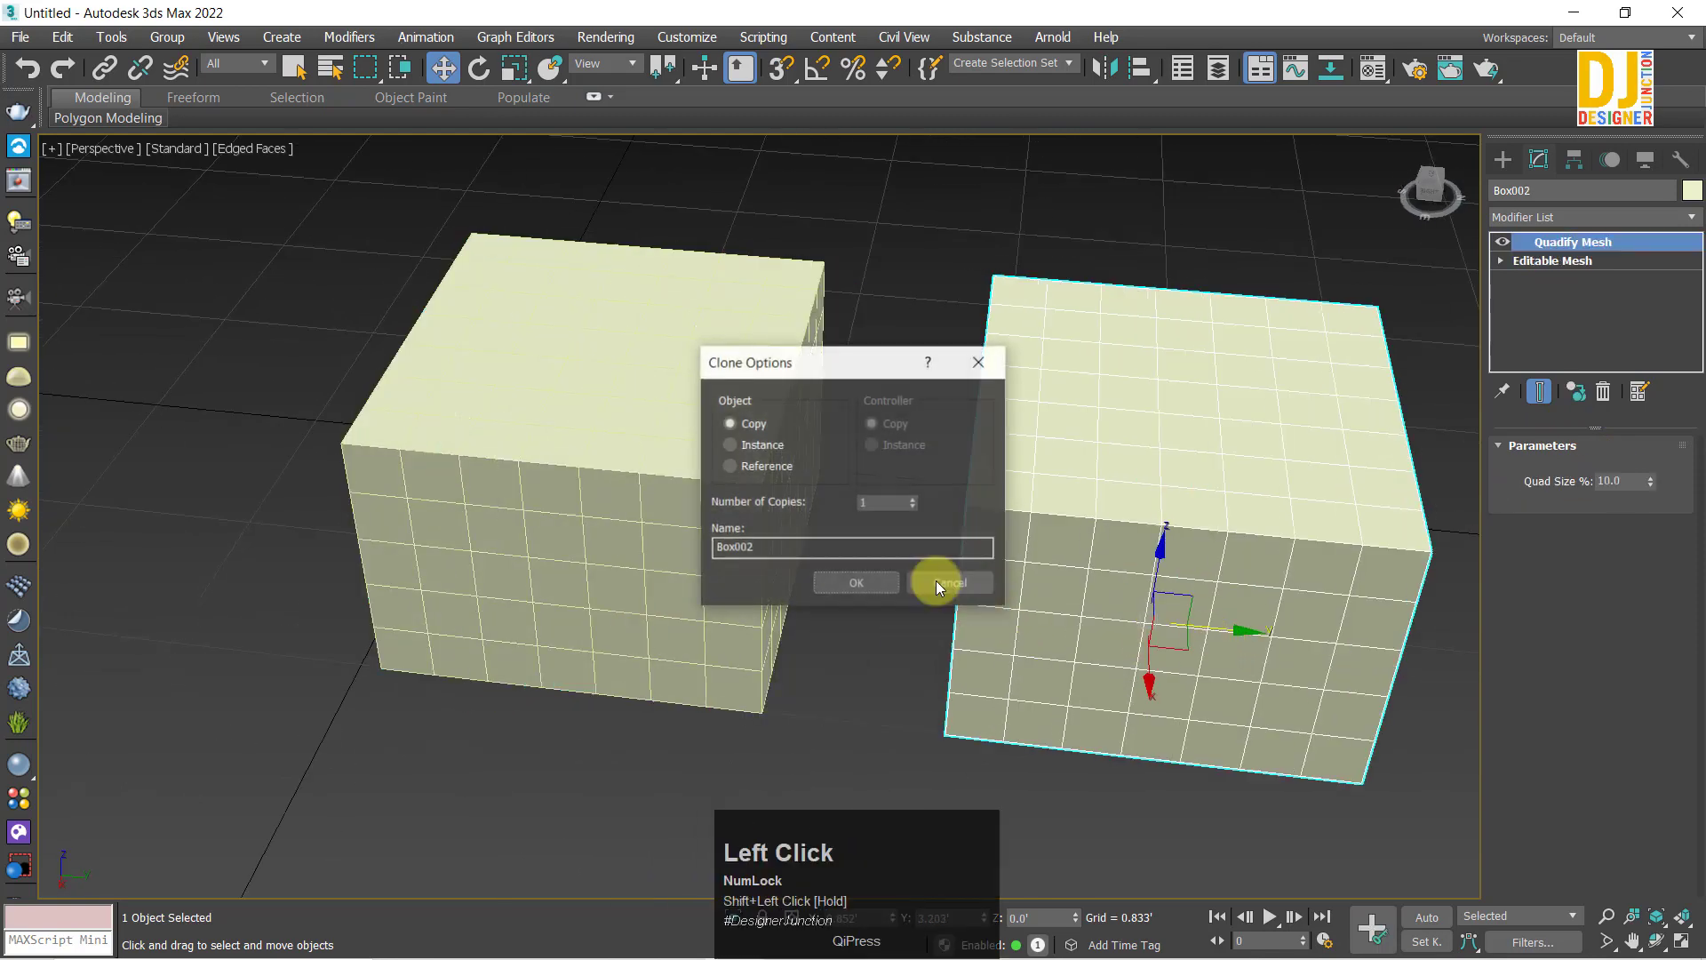
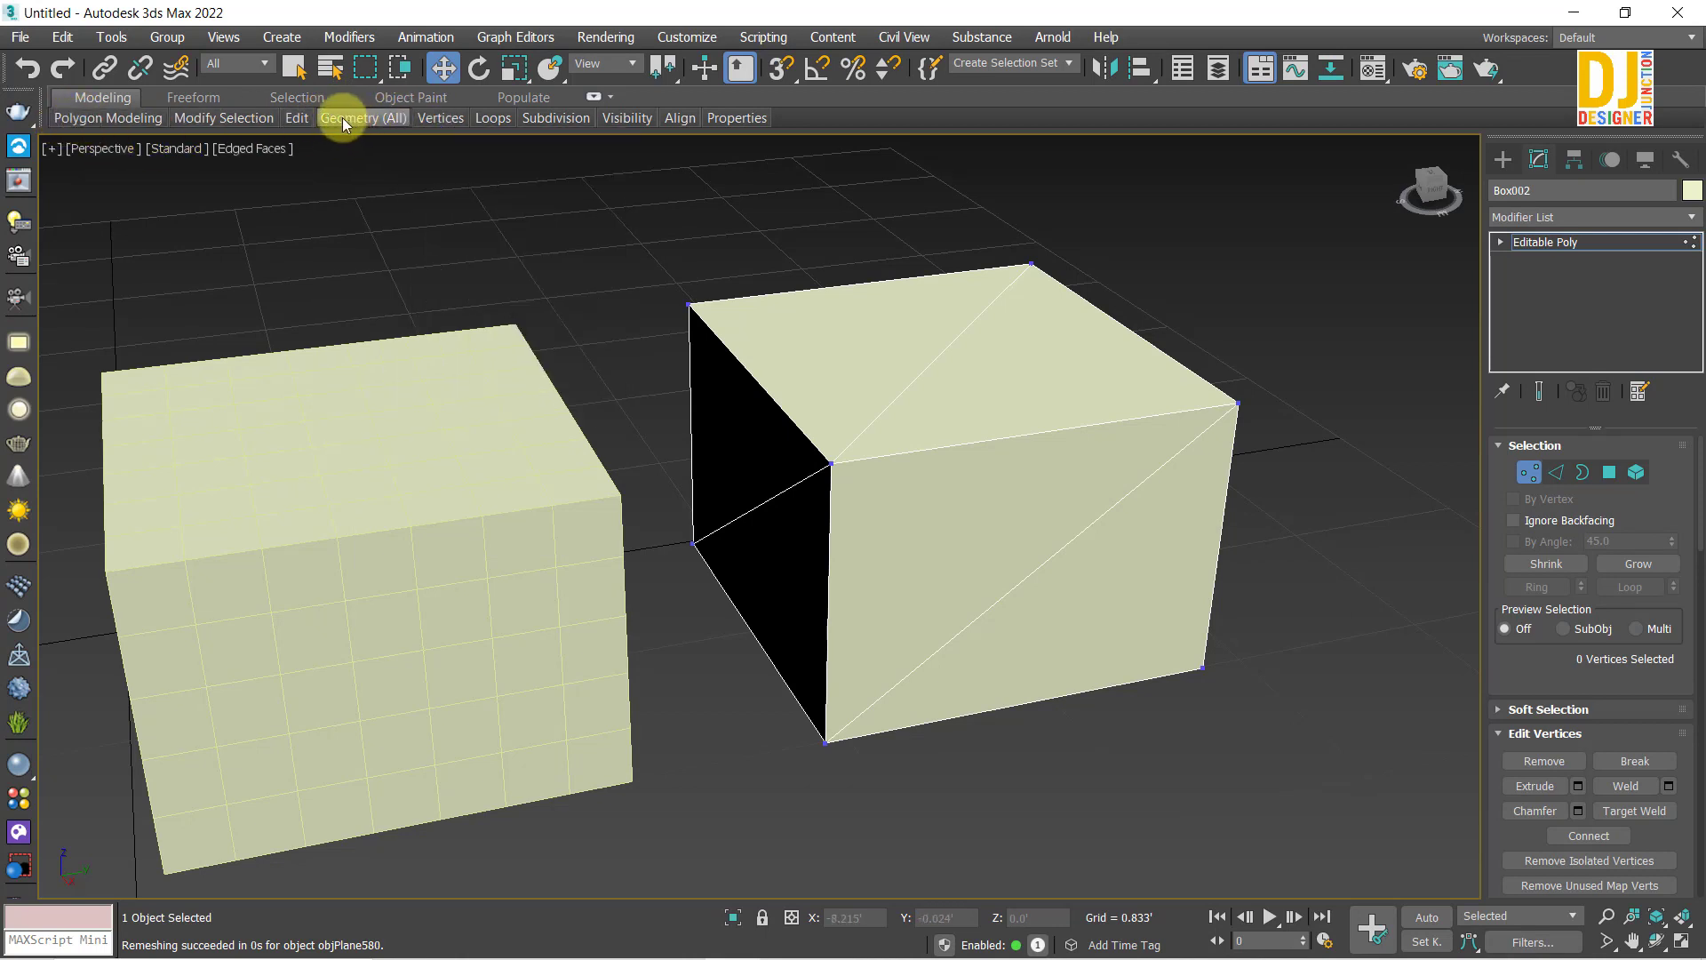
Step: Run Quadrify All from the ribbon's Geometry (All) tools on Box002 and inspect both quad grids
click(337, 127)
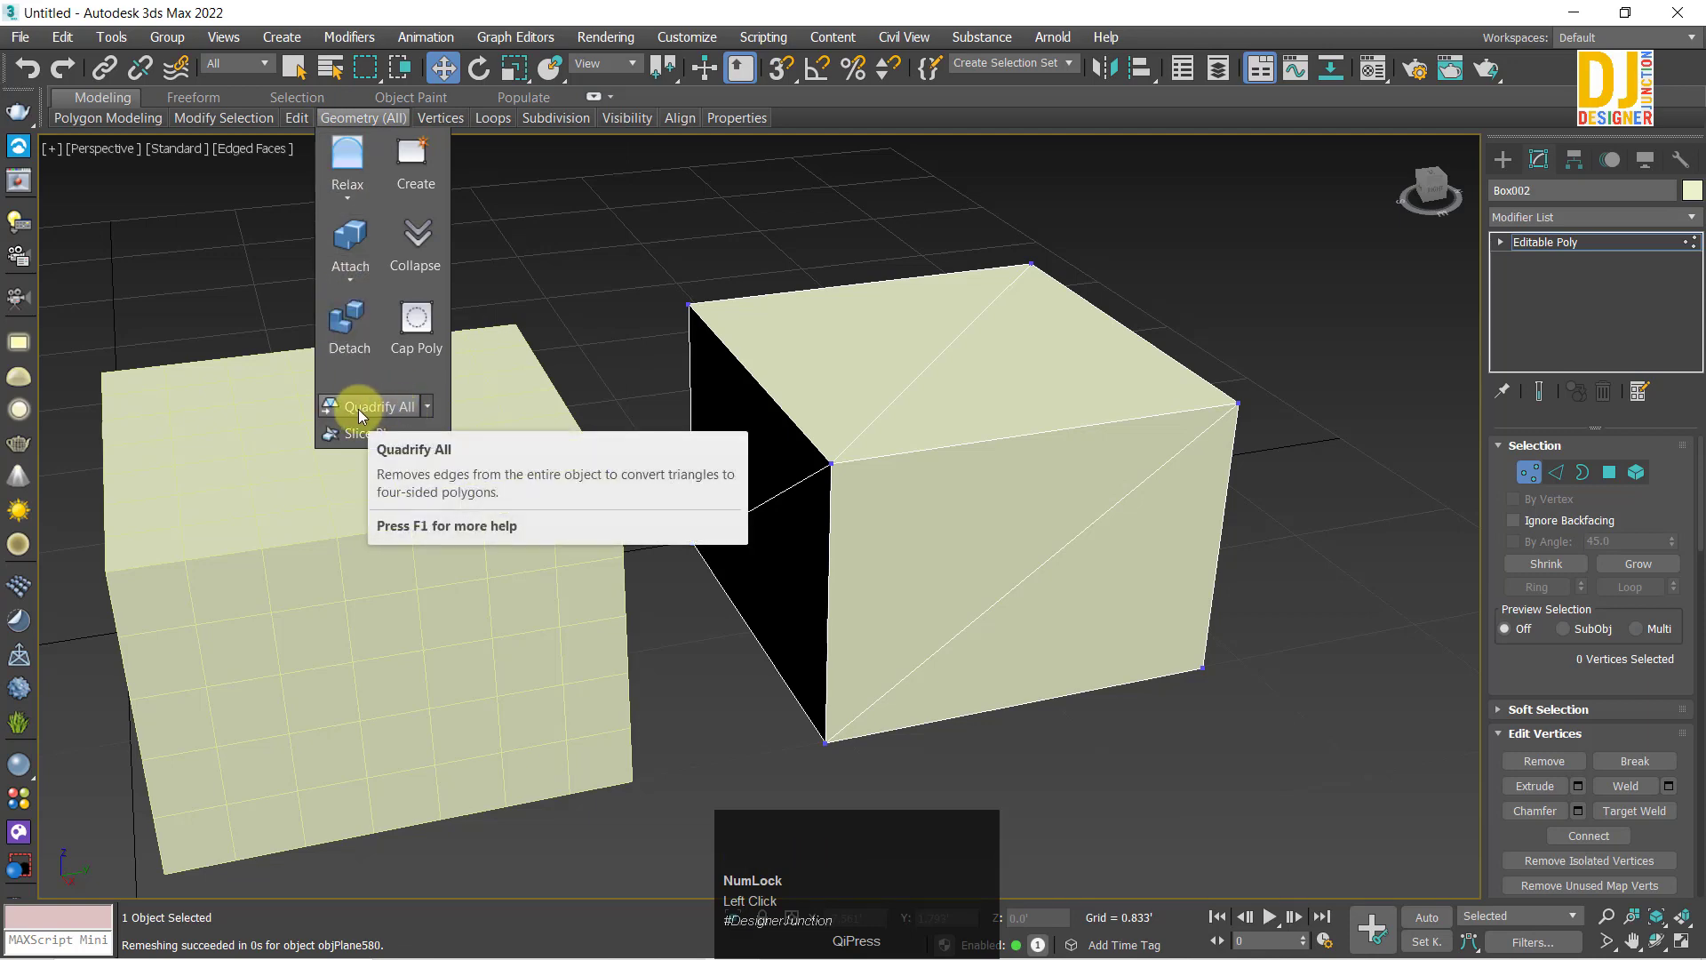
click(366, 410)
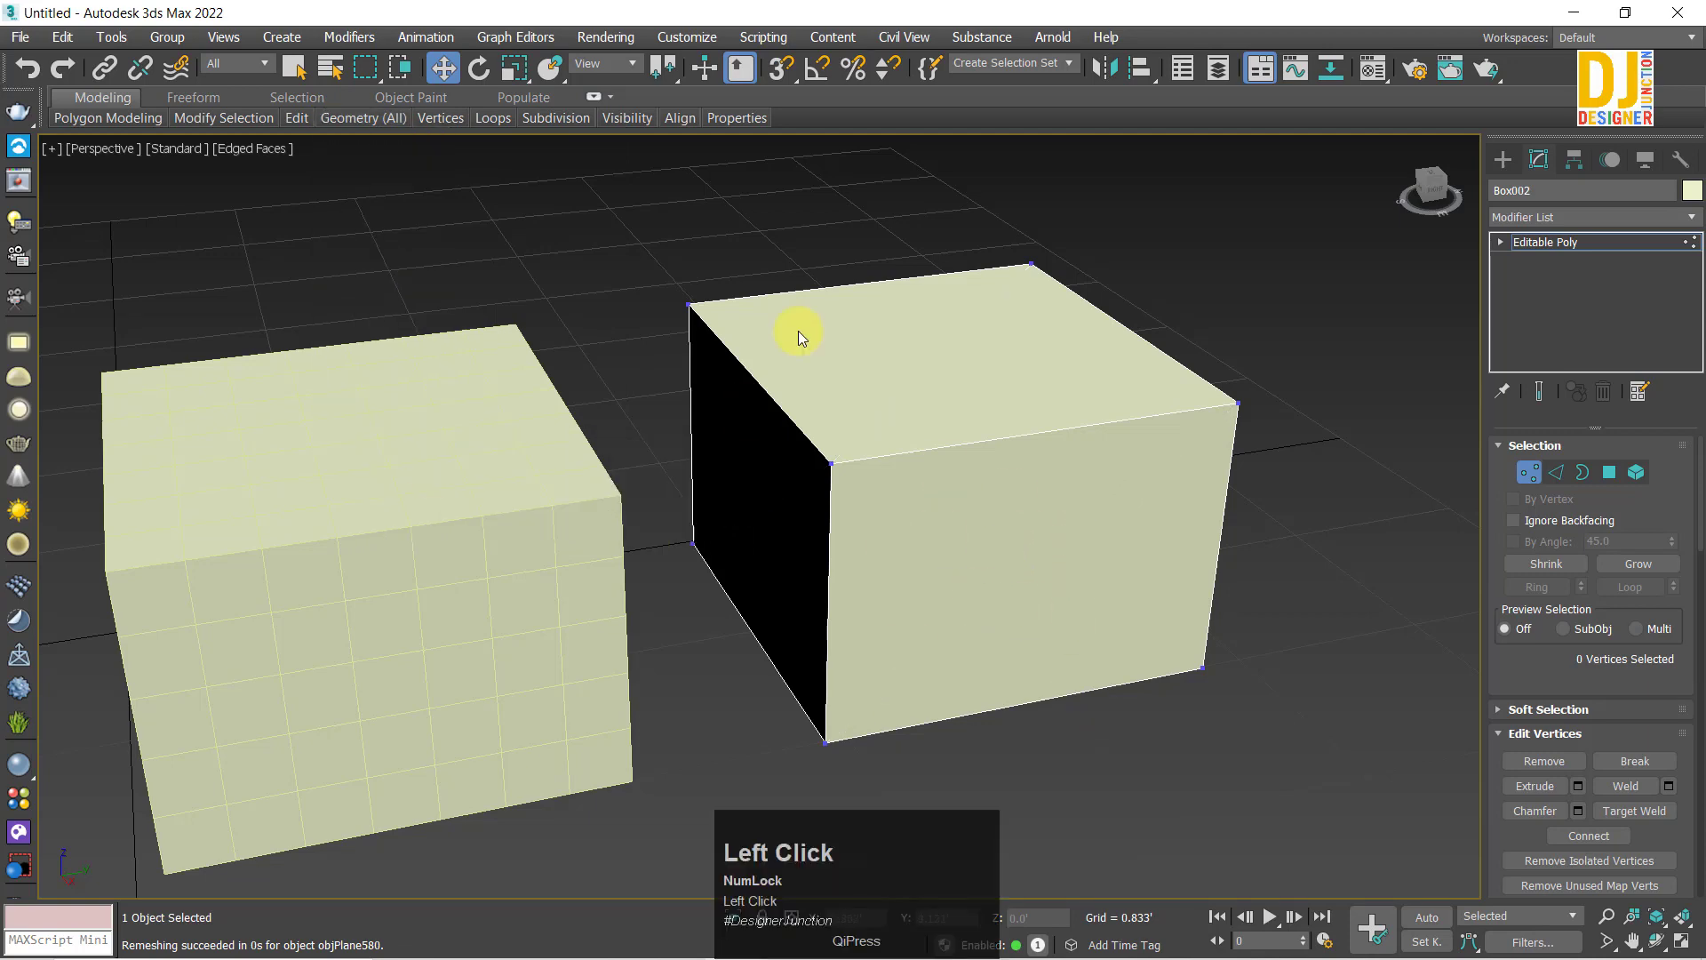
middle_click(993, 543)
key(w)
key(w)
key(z)
scroll(up, 3)
drag(782, 498, 877, 491)
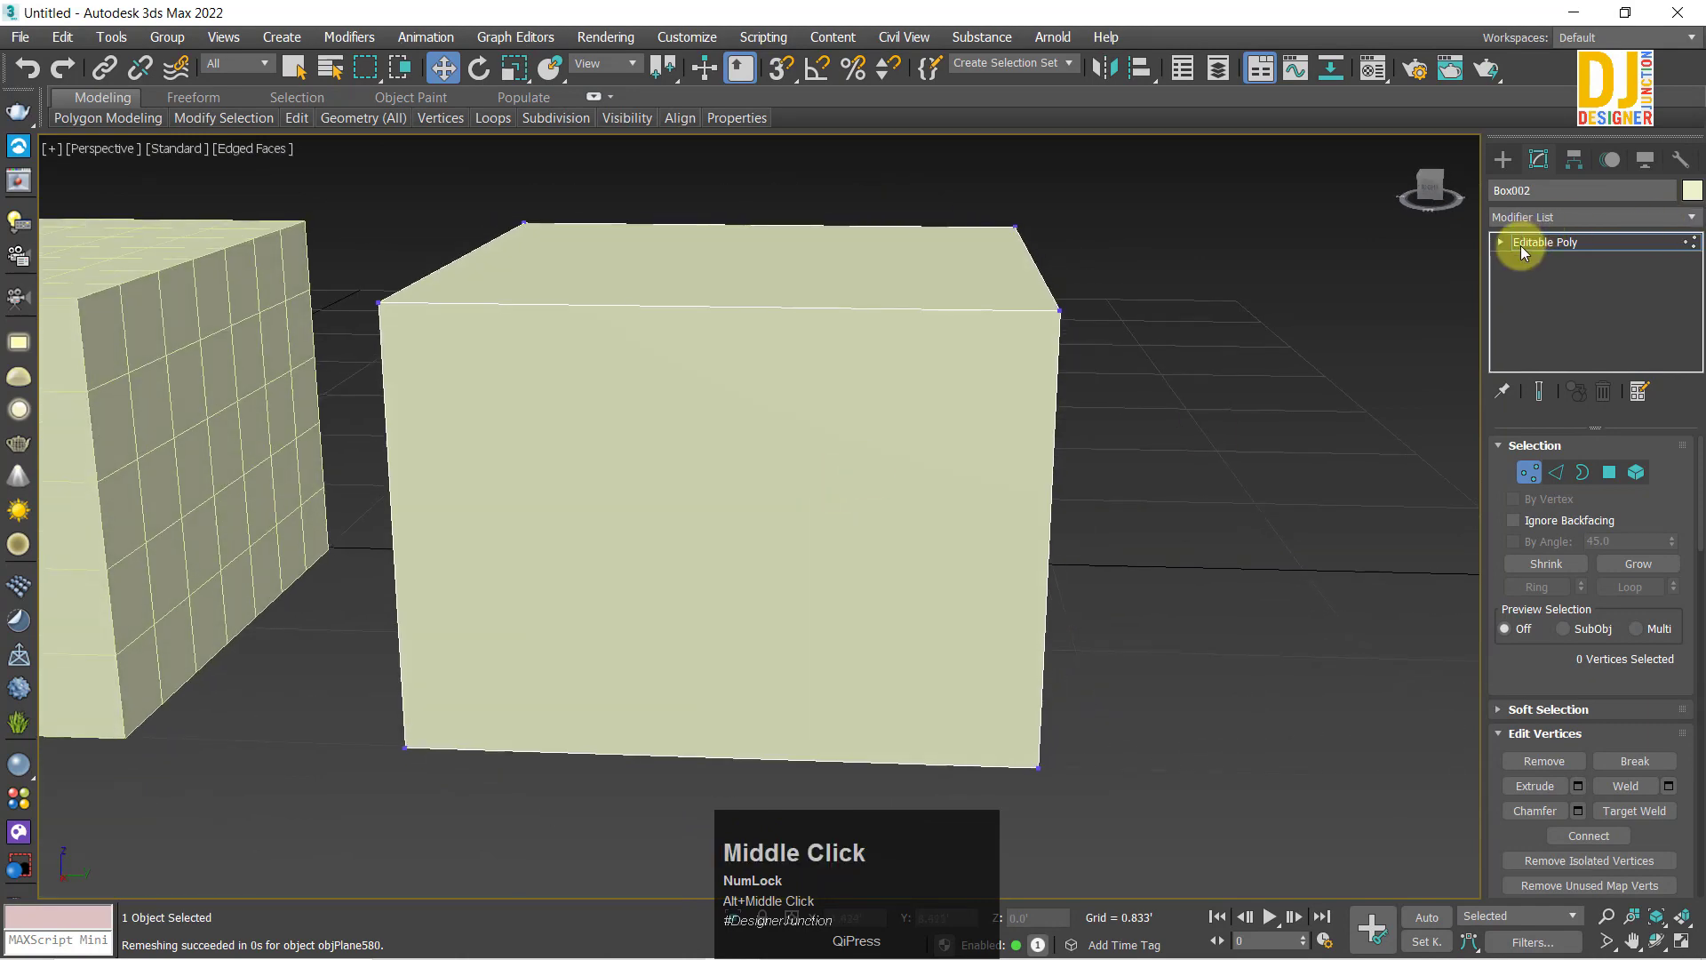
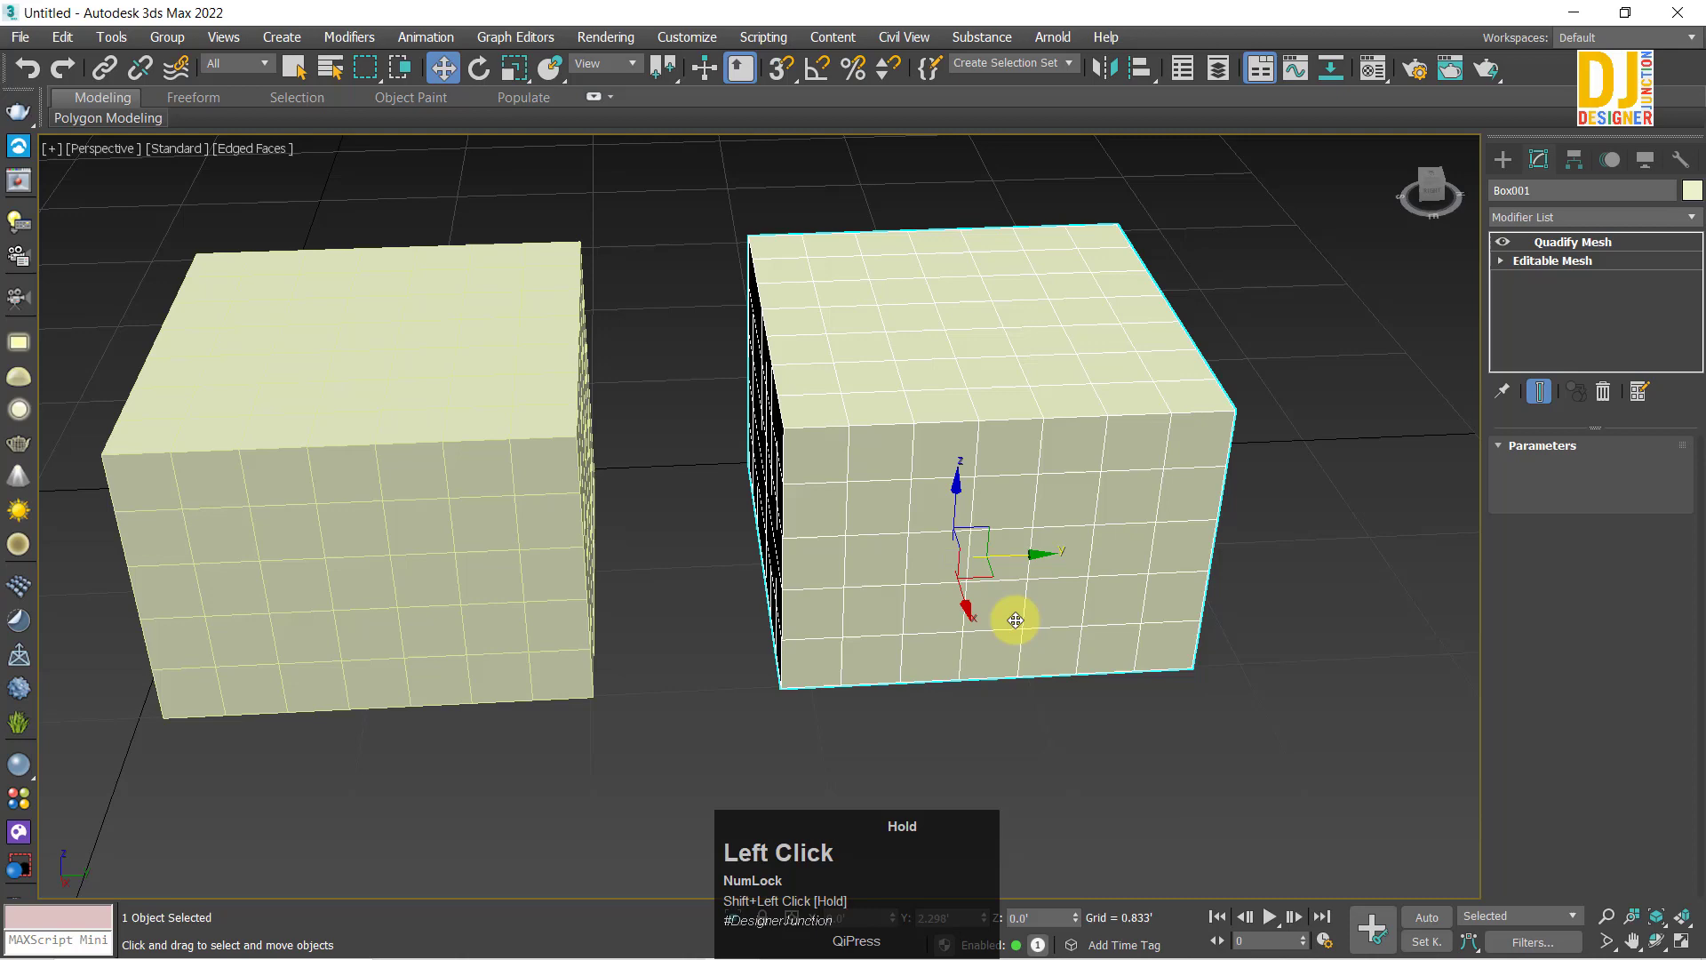
drag(550, 567, 633, 557)
scroll(down, 3)
click(761, 577)
Step: Convert Box002 to an Editable Poly and frame it in the view
key(z)
scroll(down, 3)
middle_click(805, 576)
right_click(847, 560)
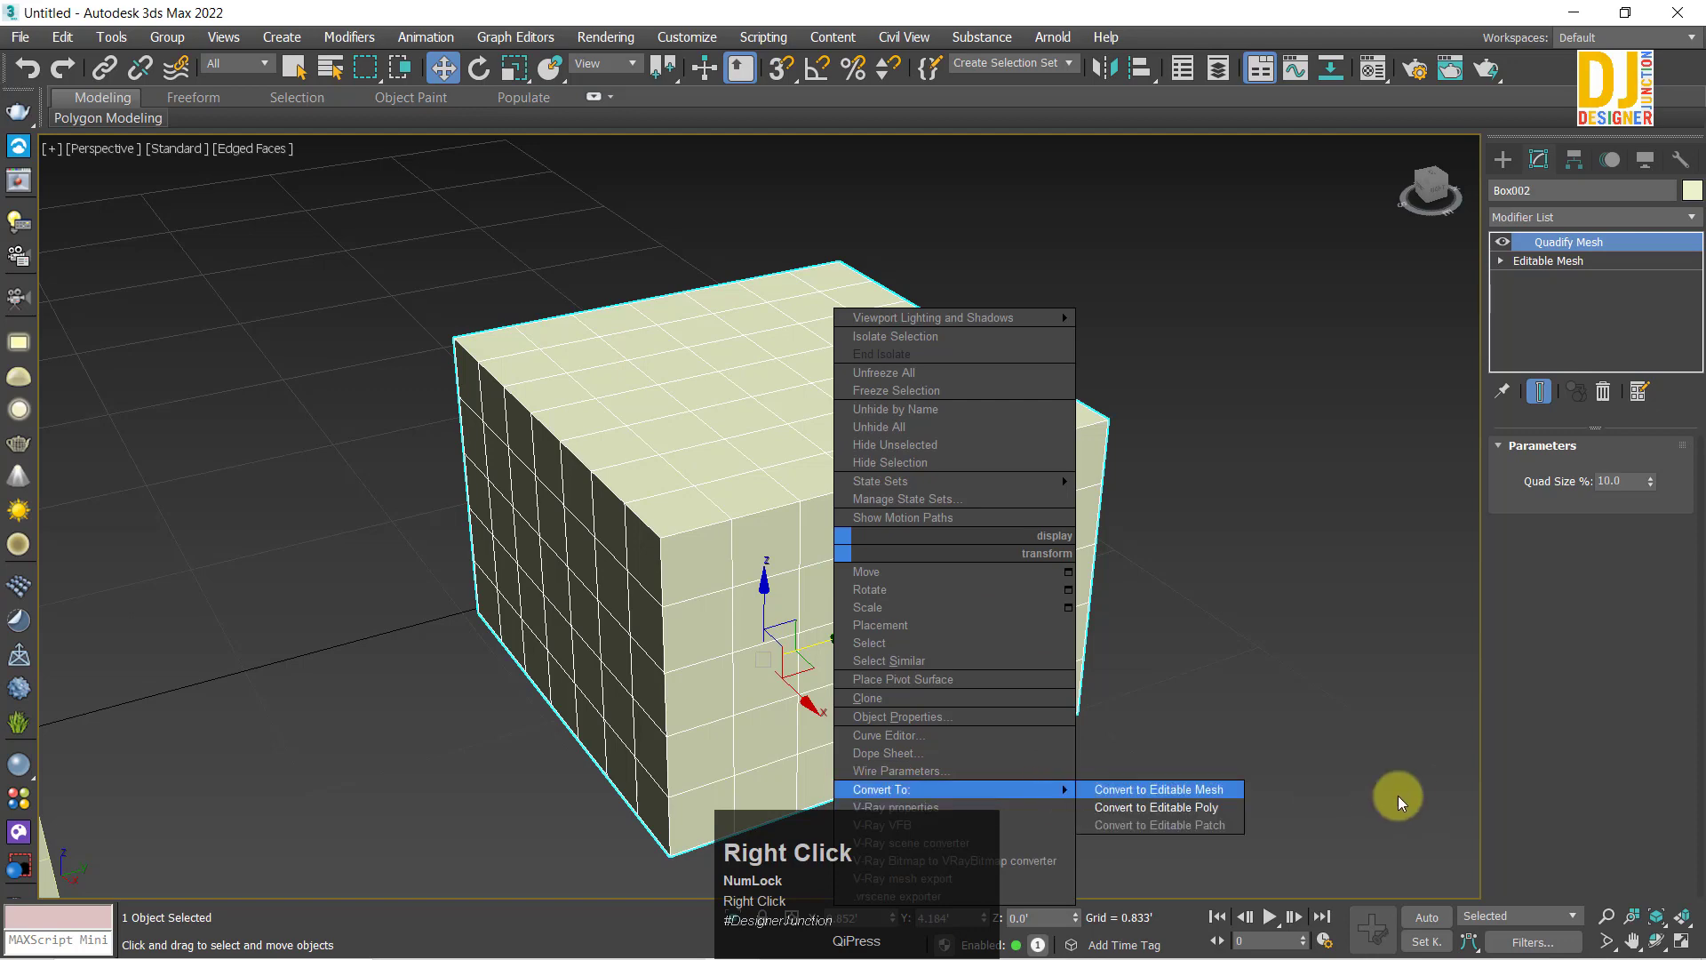
click(1219, 807)
middle_click(959, 646)
key(z)
middle_click(799, 523)
scroll(down, 3)
middle_click(825, 551)
key(z)
scroll(down, 3)
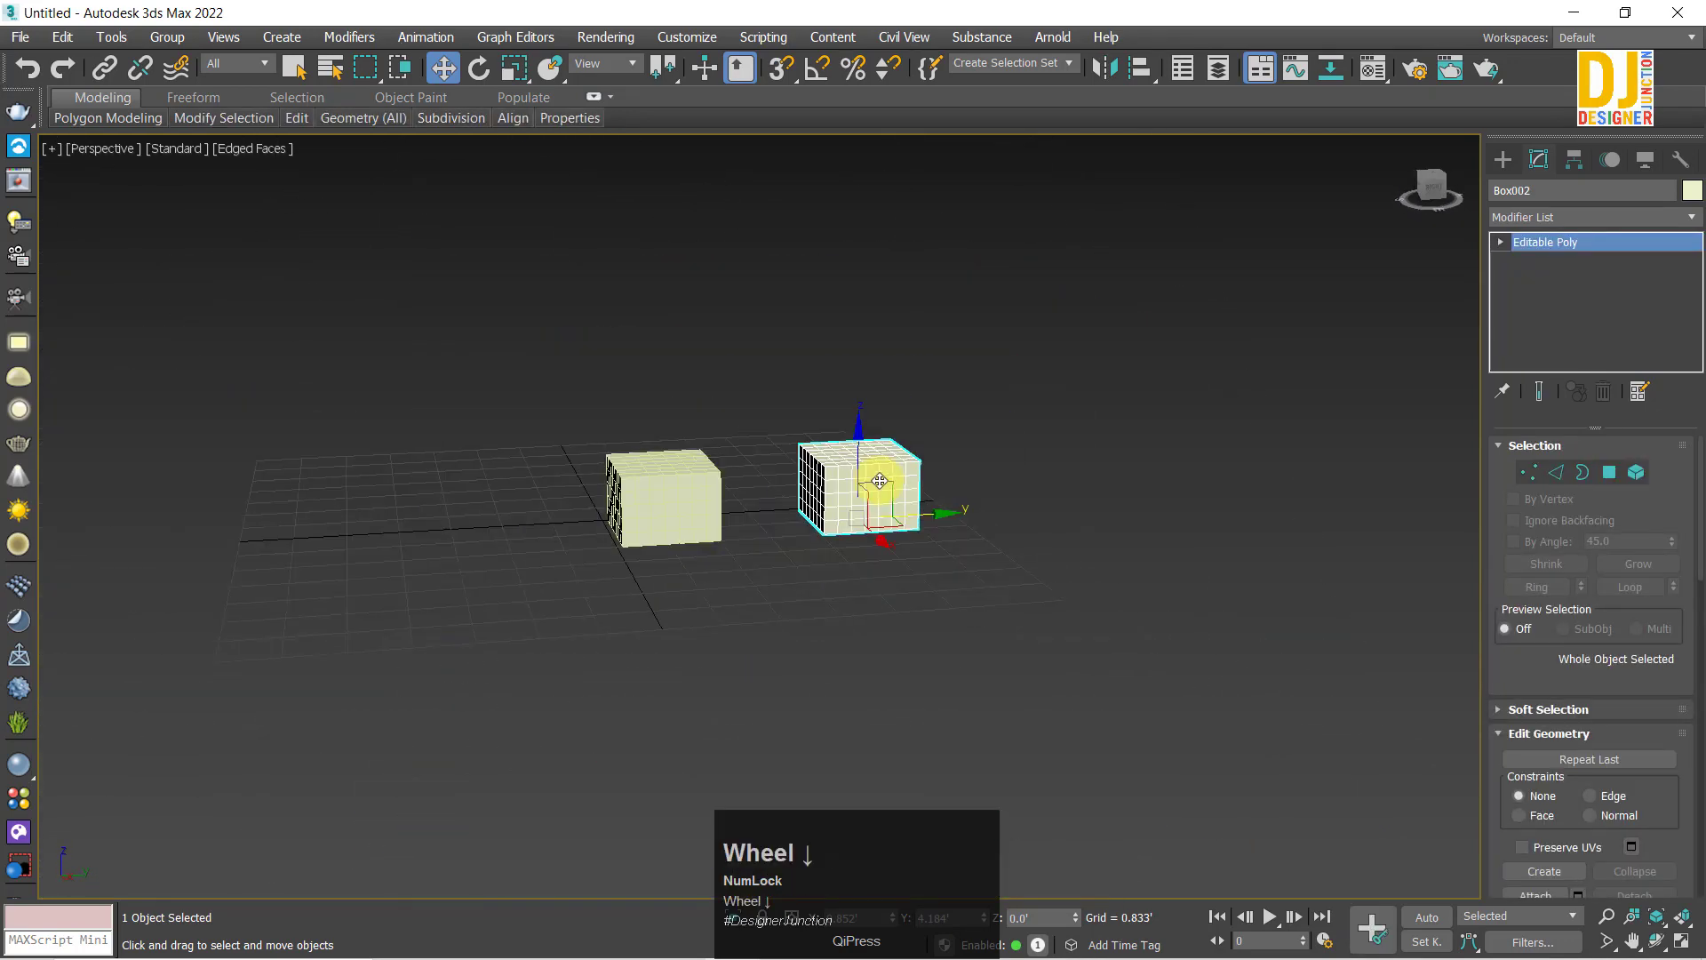
scroll(up, 3)
key(z)
middle_click(866, 509)
Step: Add a Relax modifier to Box002 from the modifier list
click(1501, 223)
key(r)
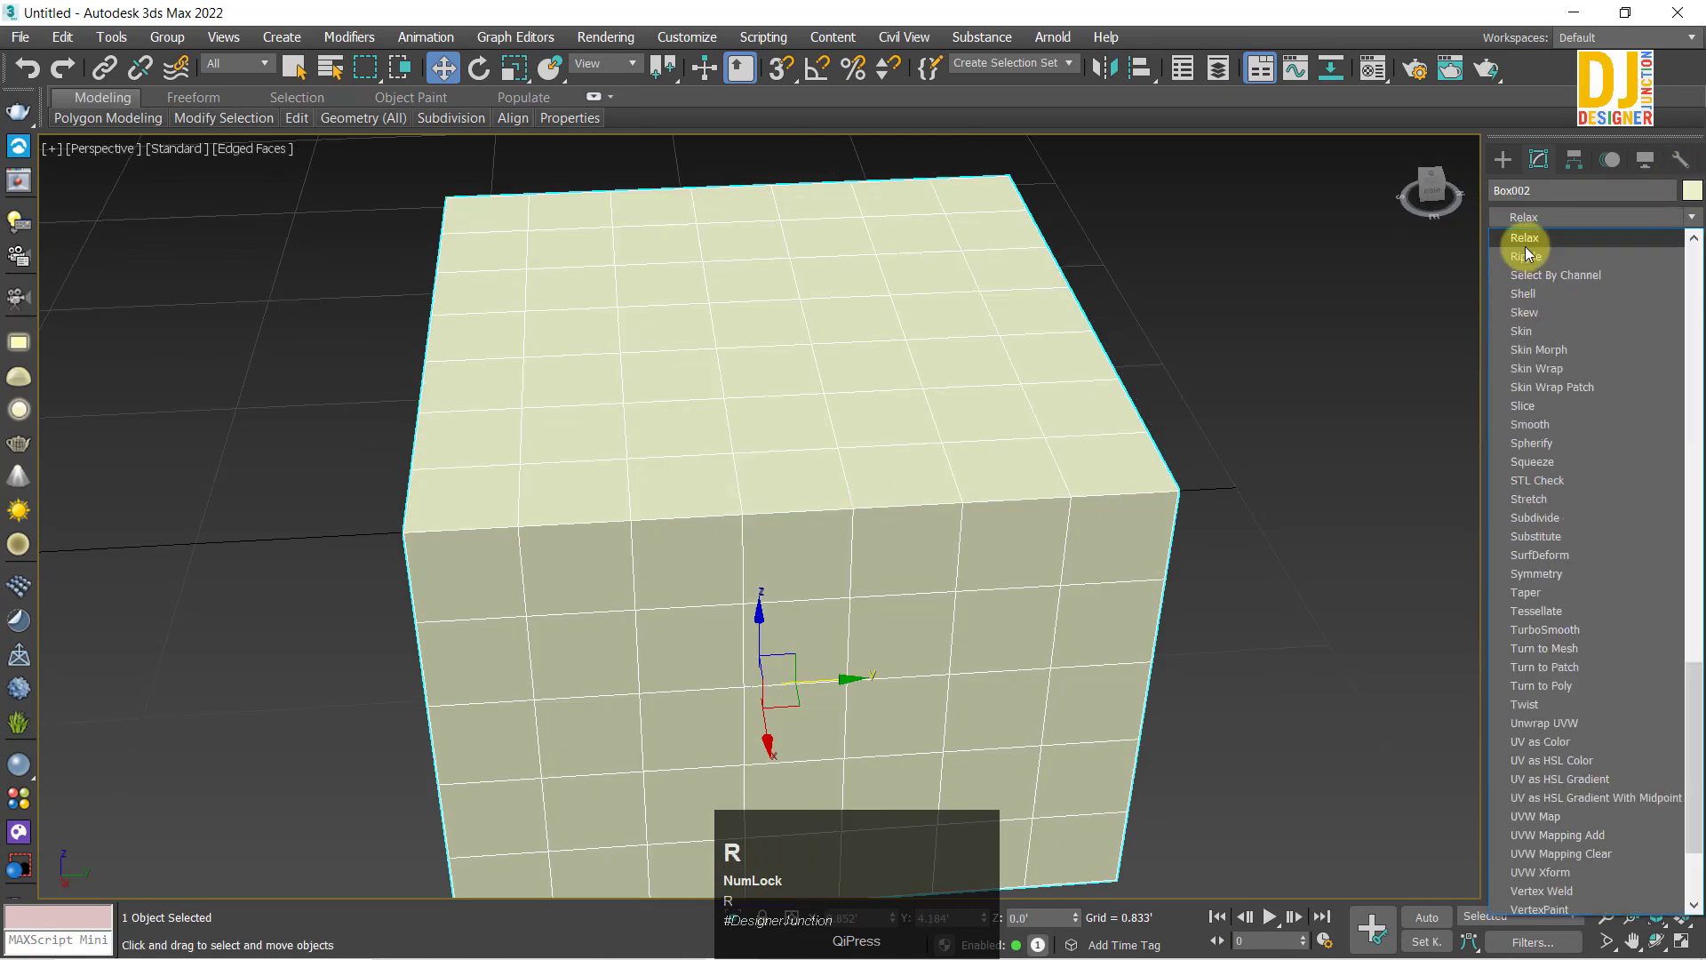
drag(1530, 255, 1513, 230)
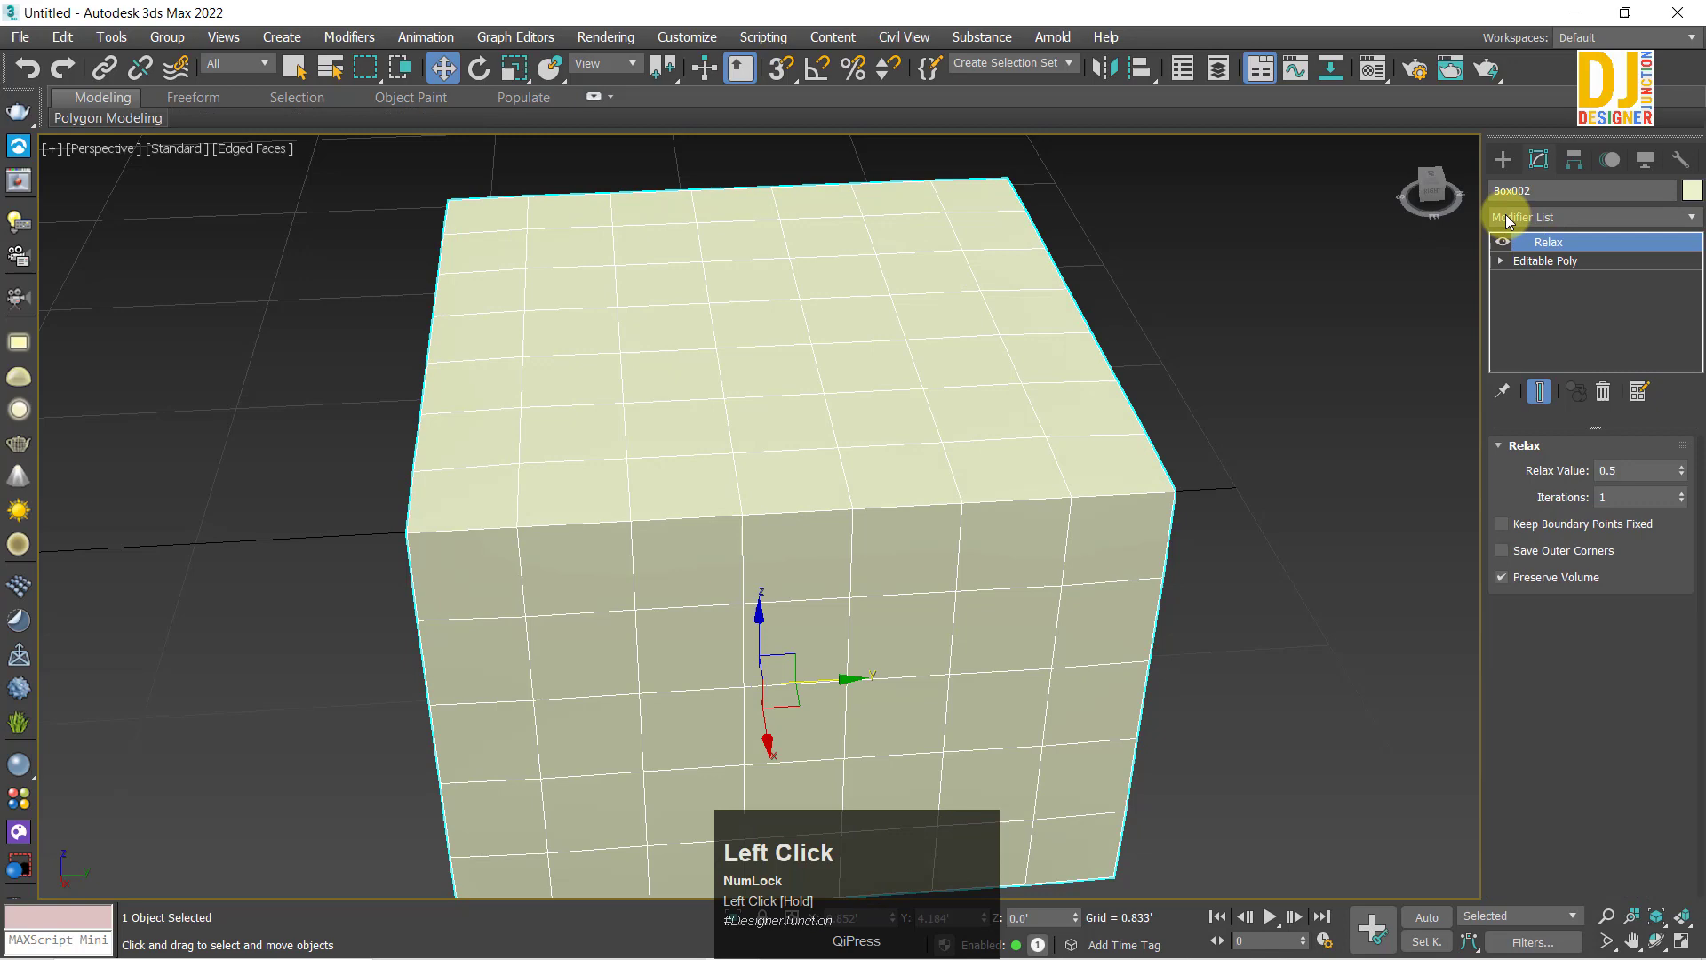
key(q)
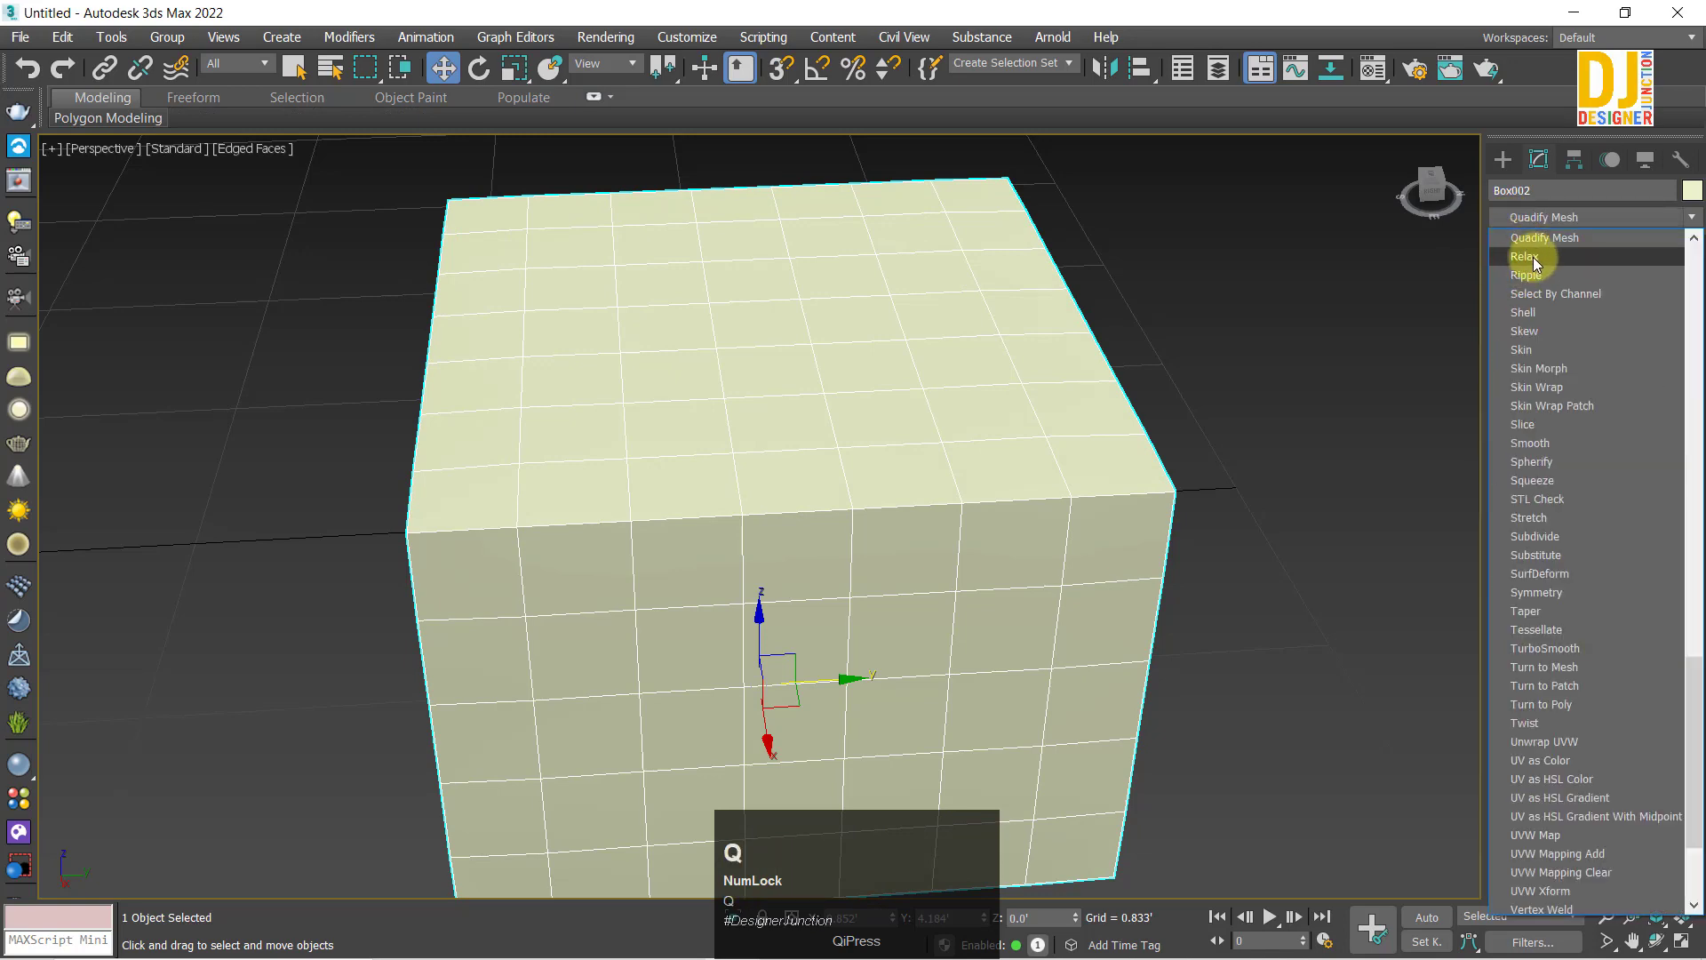
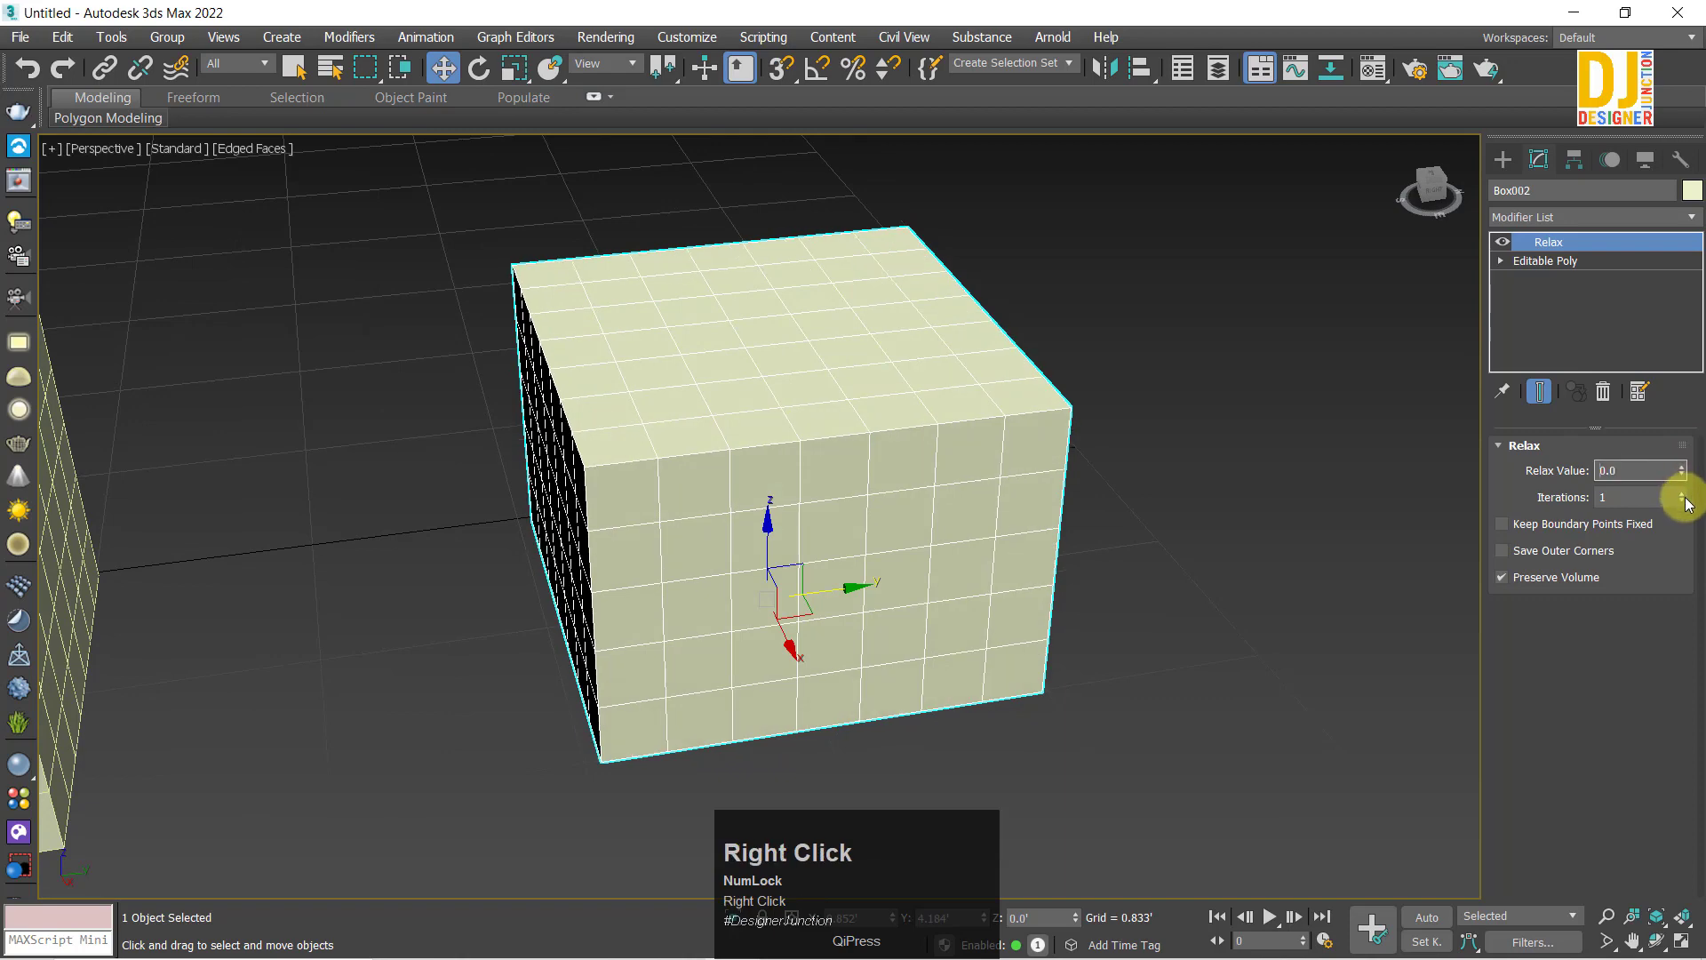
middle_click(1507, 568)
Step: Raise the Relax iterations to round the box into a pillow, resetting and raising again
drag(1687, 477, 1684, 482)
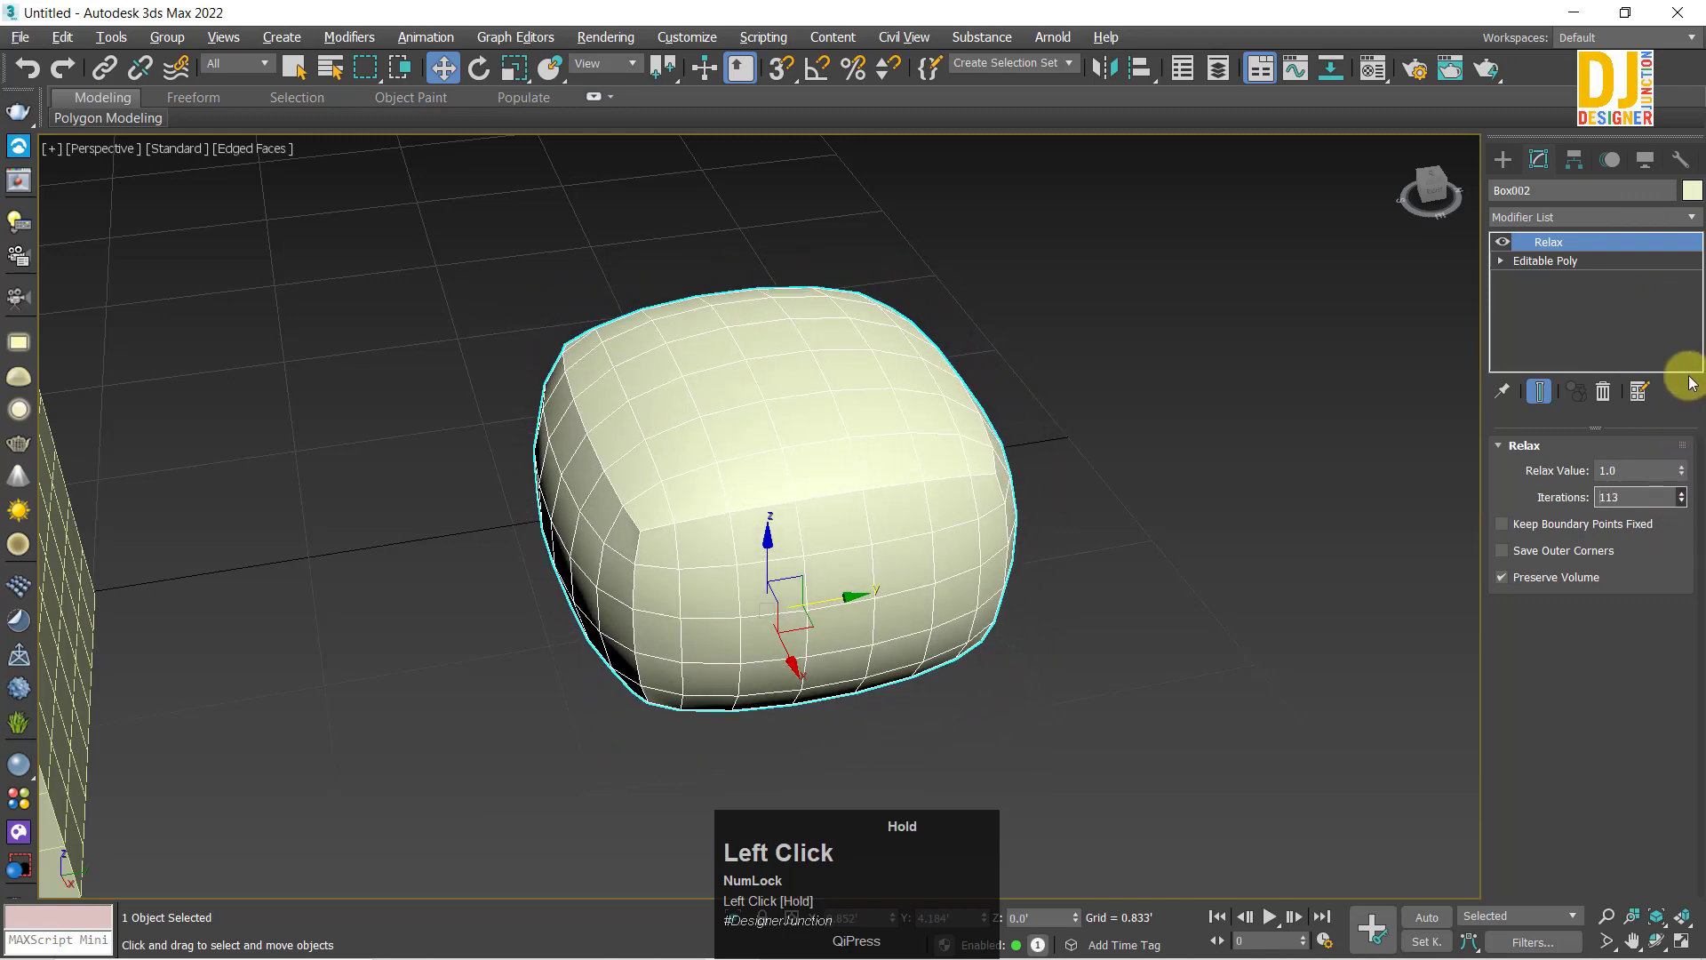
right_click(1684, 482)
drag(1681, 440, 1687, 468)
drag(1680, 404, 1678, 409)
right_click(1683, 505)
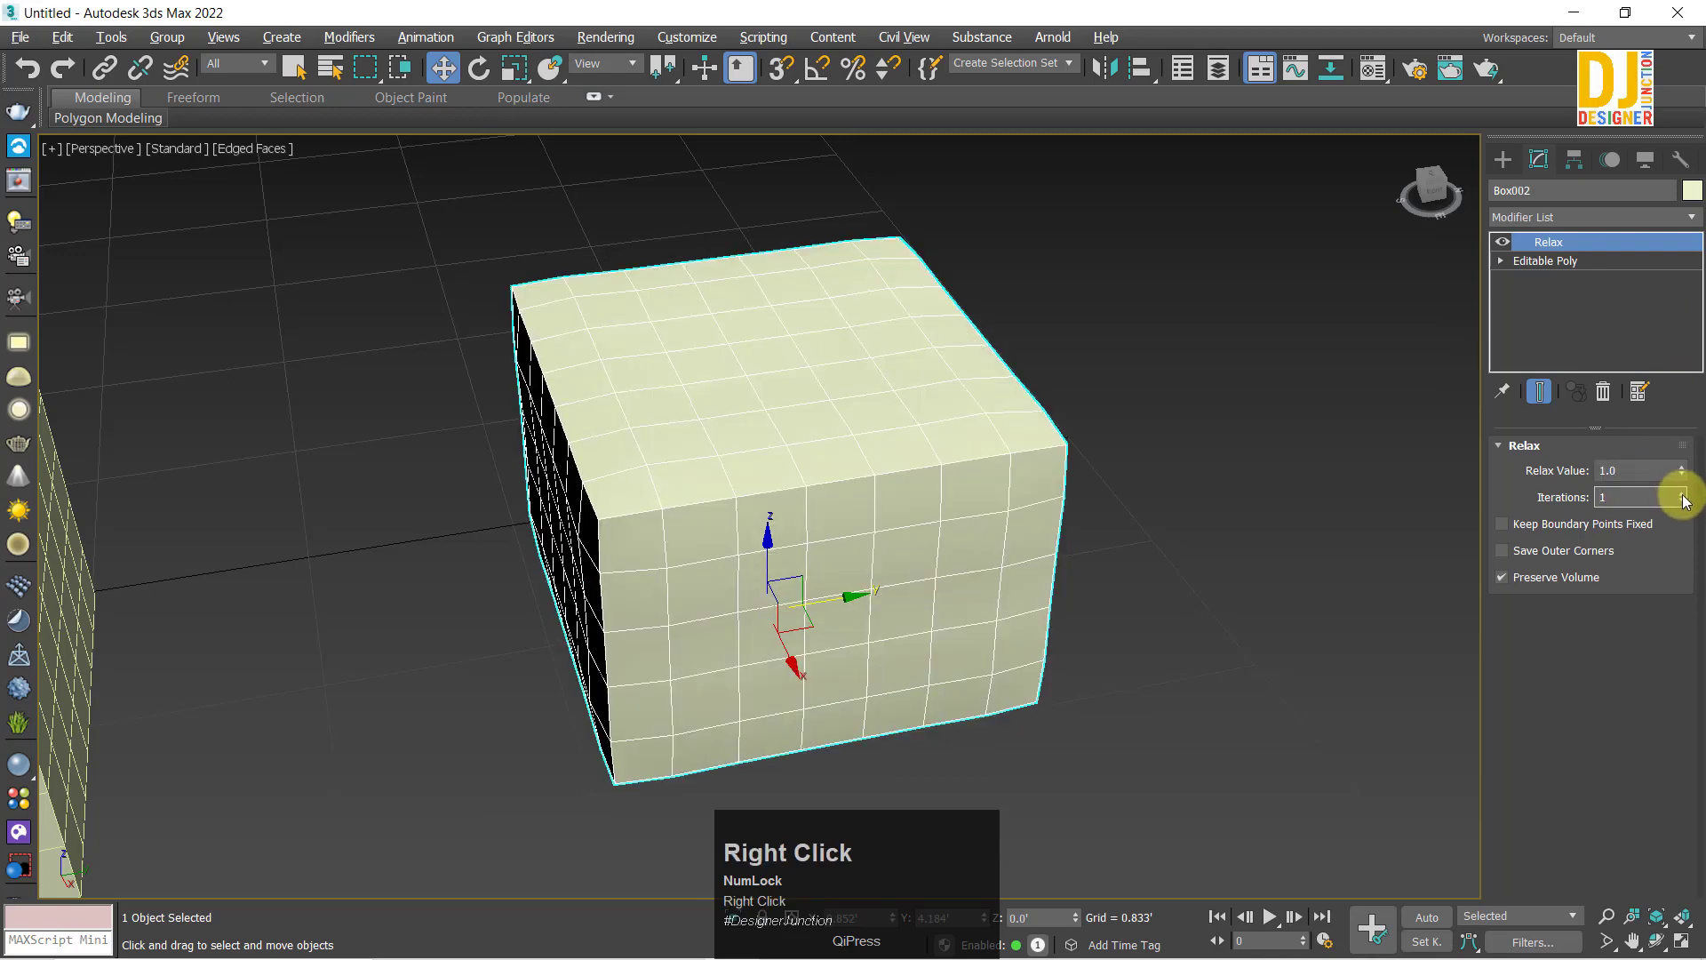
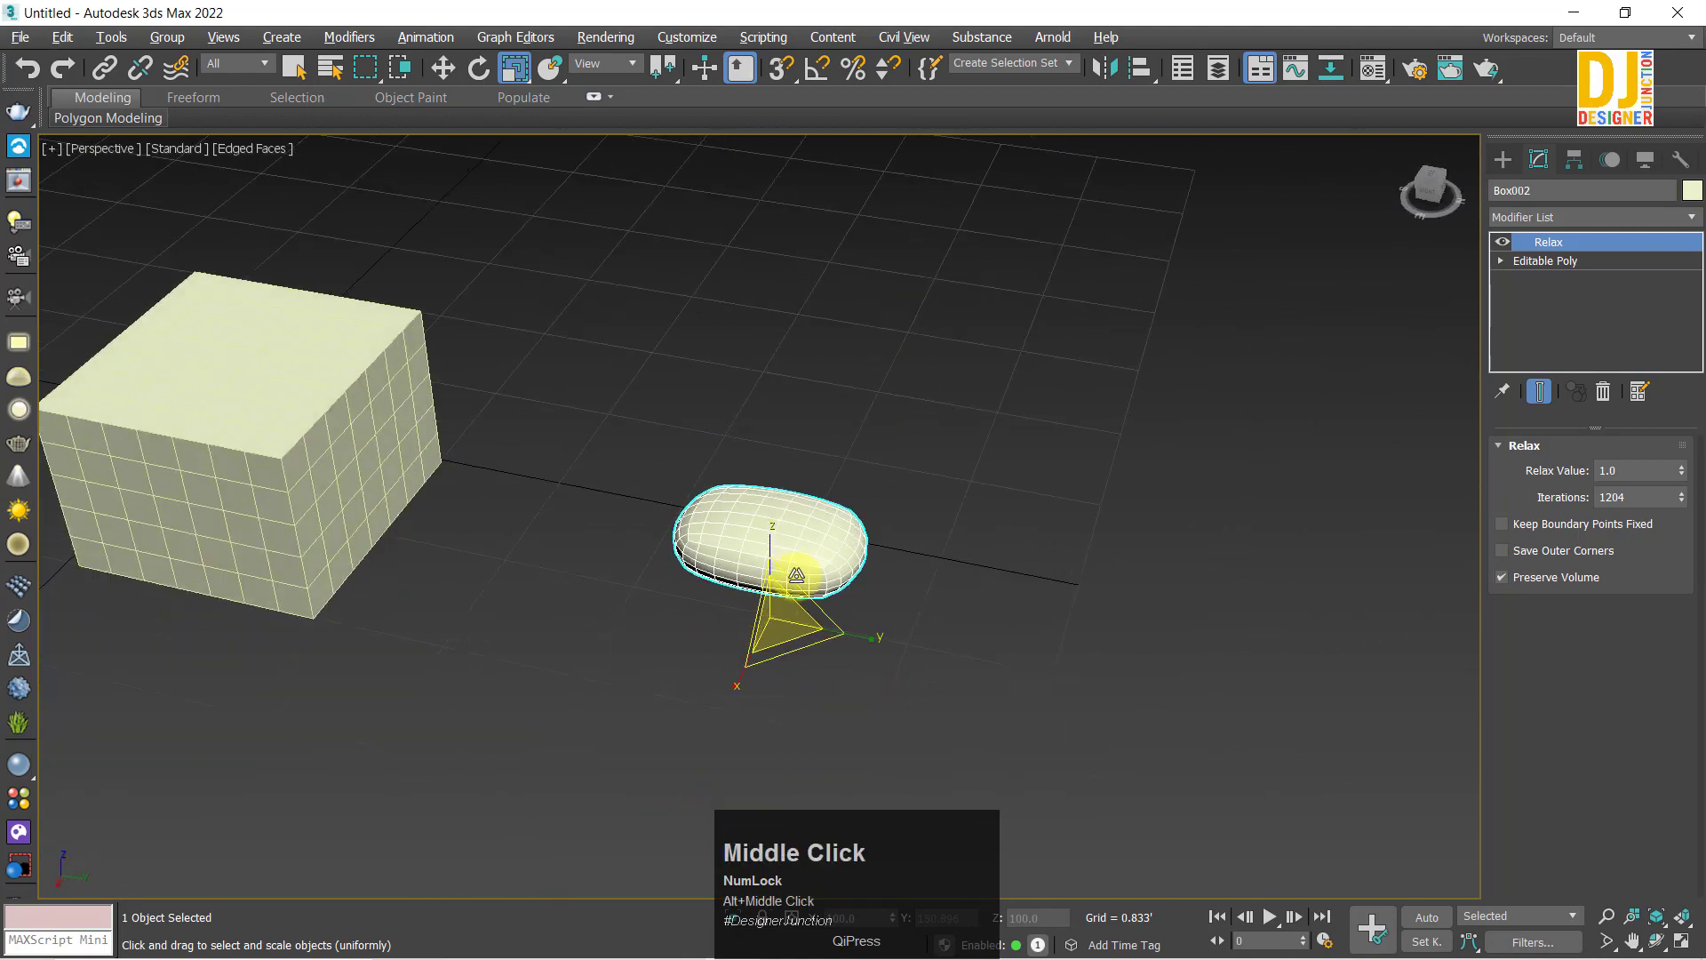
Step: Select and frame the pillow-shaped Box002 to inspect its relaxed form
key(w)
key(z)
middle_click(829, 596)
scroll(down, 3)
middle_click(796, 563)
click(1044, 568)
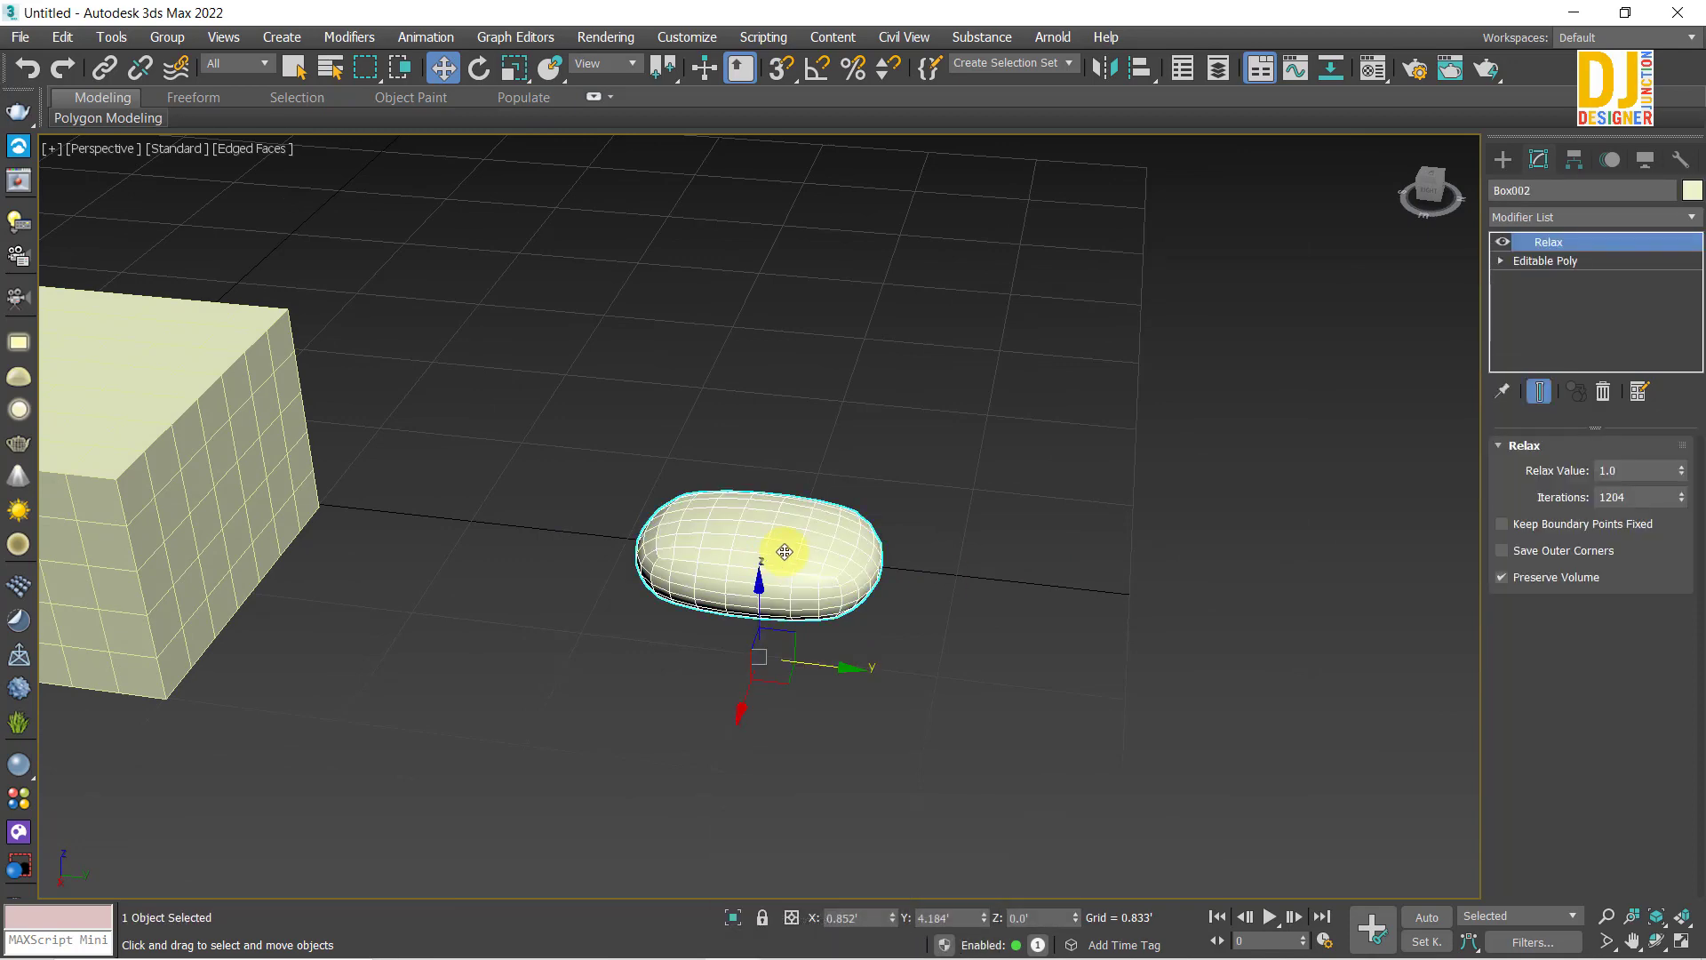
key(z)
scroll(down, 3)
click(990, 489)
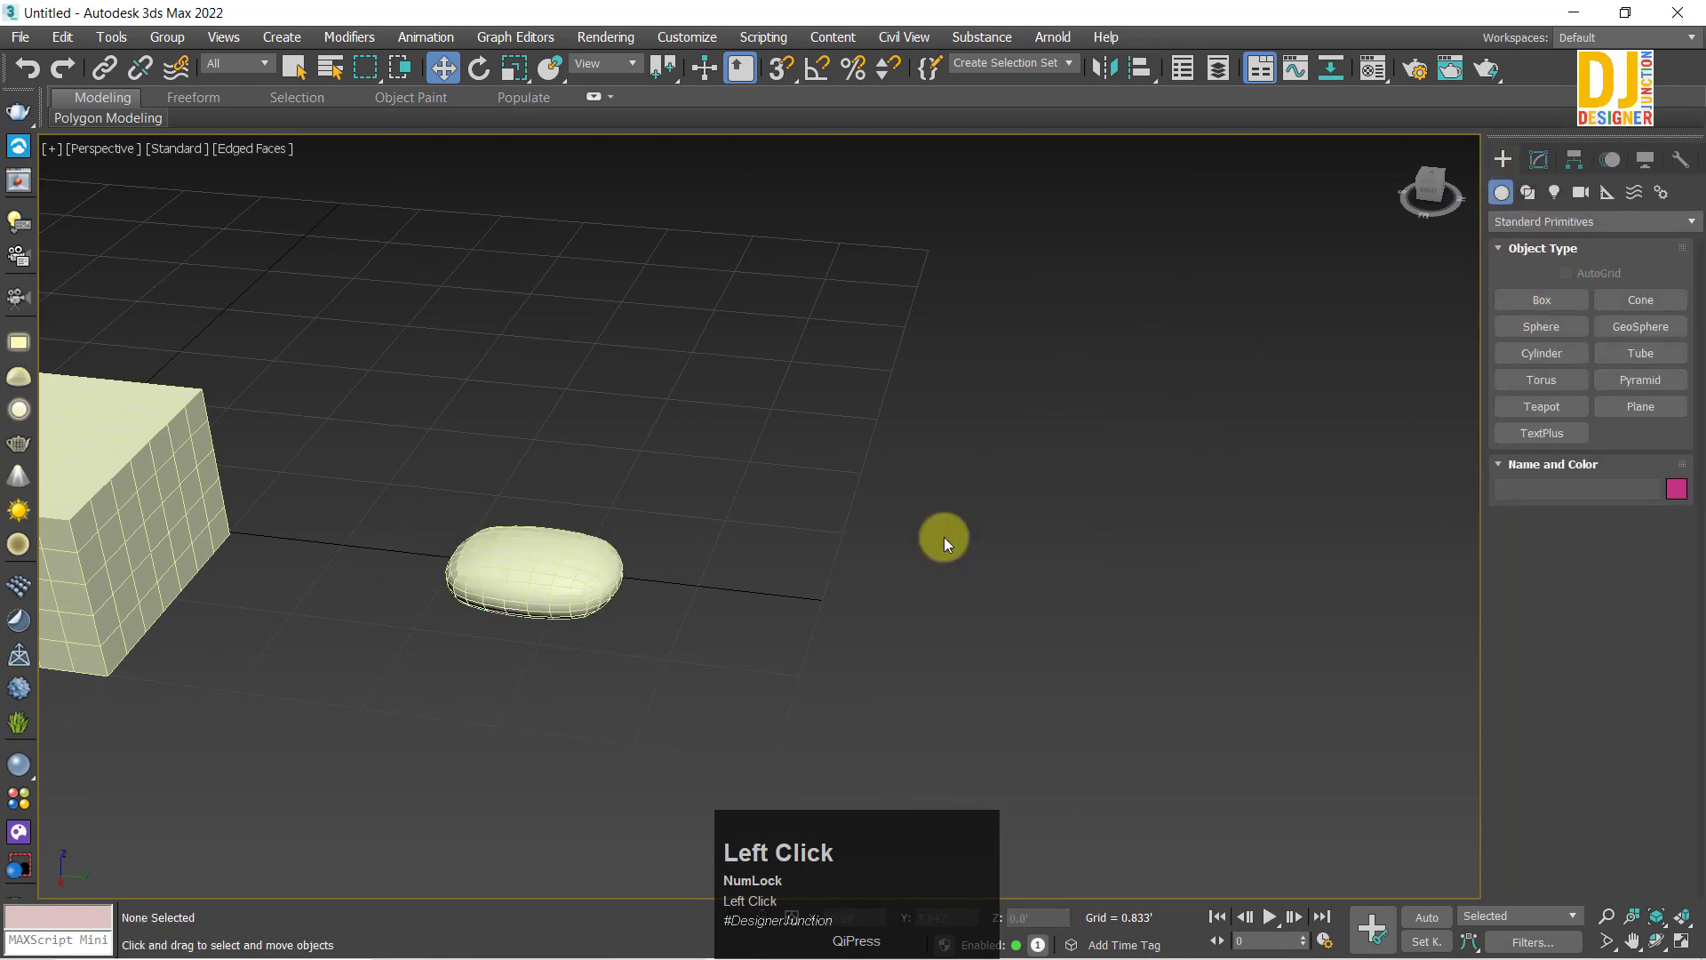
middle_click(589, 524)
click(582, 582)
scroll(up, 3)
middle_click(568, 572)
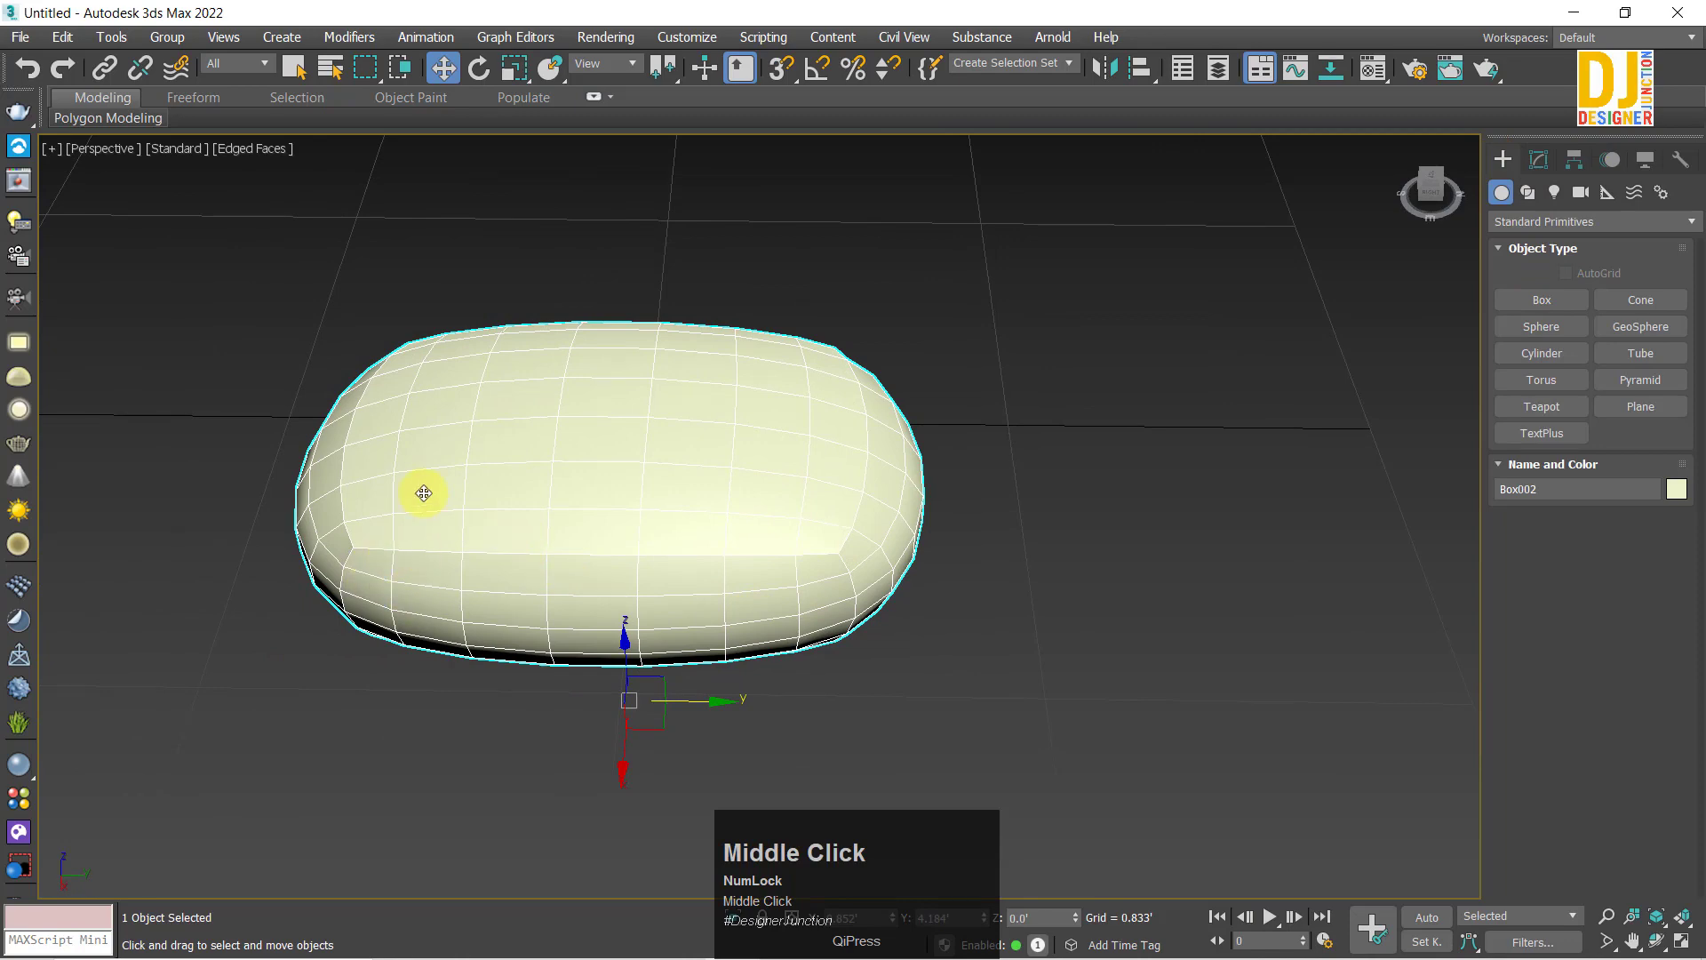
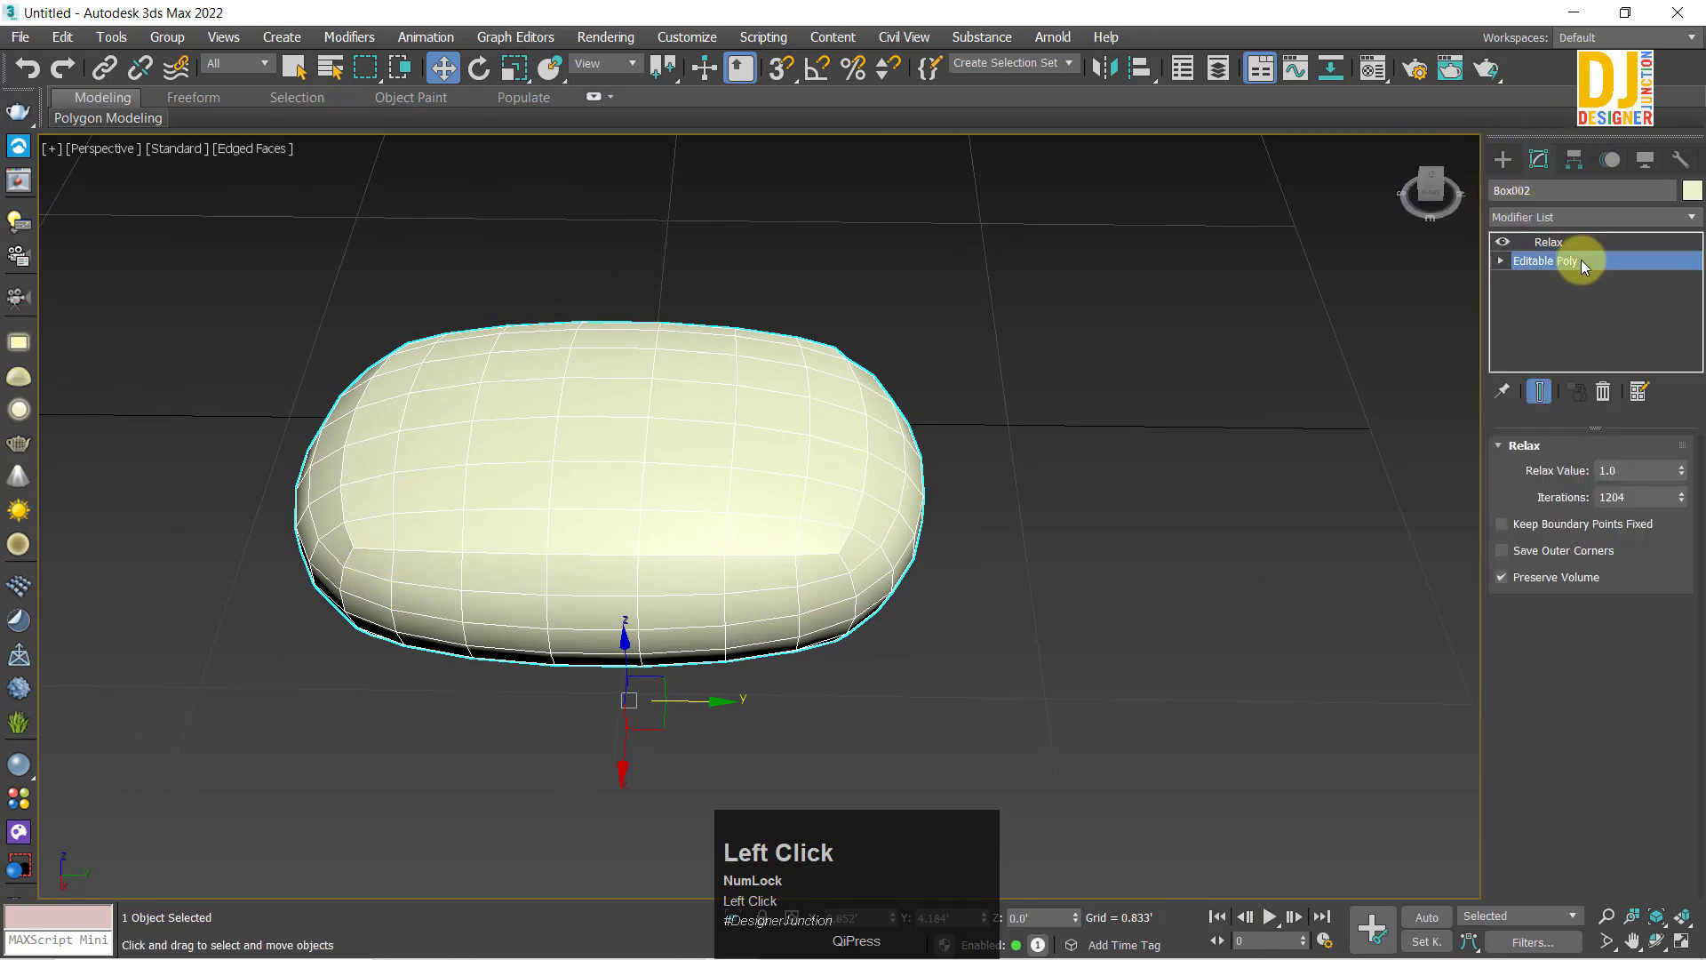
scroll(down, 3)
Step: Toggle the Relax modifier off and on to compare the pillow with the plain box
click(1562, 250)
key(z)
middle_click(917, 476)
scroll(down, 3)
middle_click(923, 463)
click(1502, 253)
middle_click(841, 474)
scroll(down, 3)
drag(835, 449, 1511, 253)
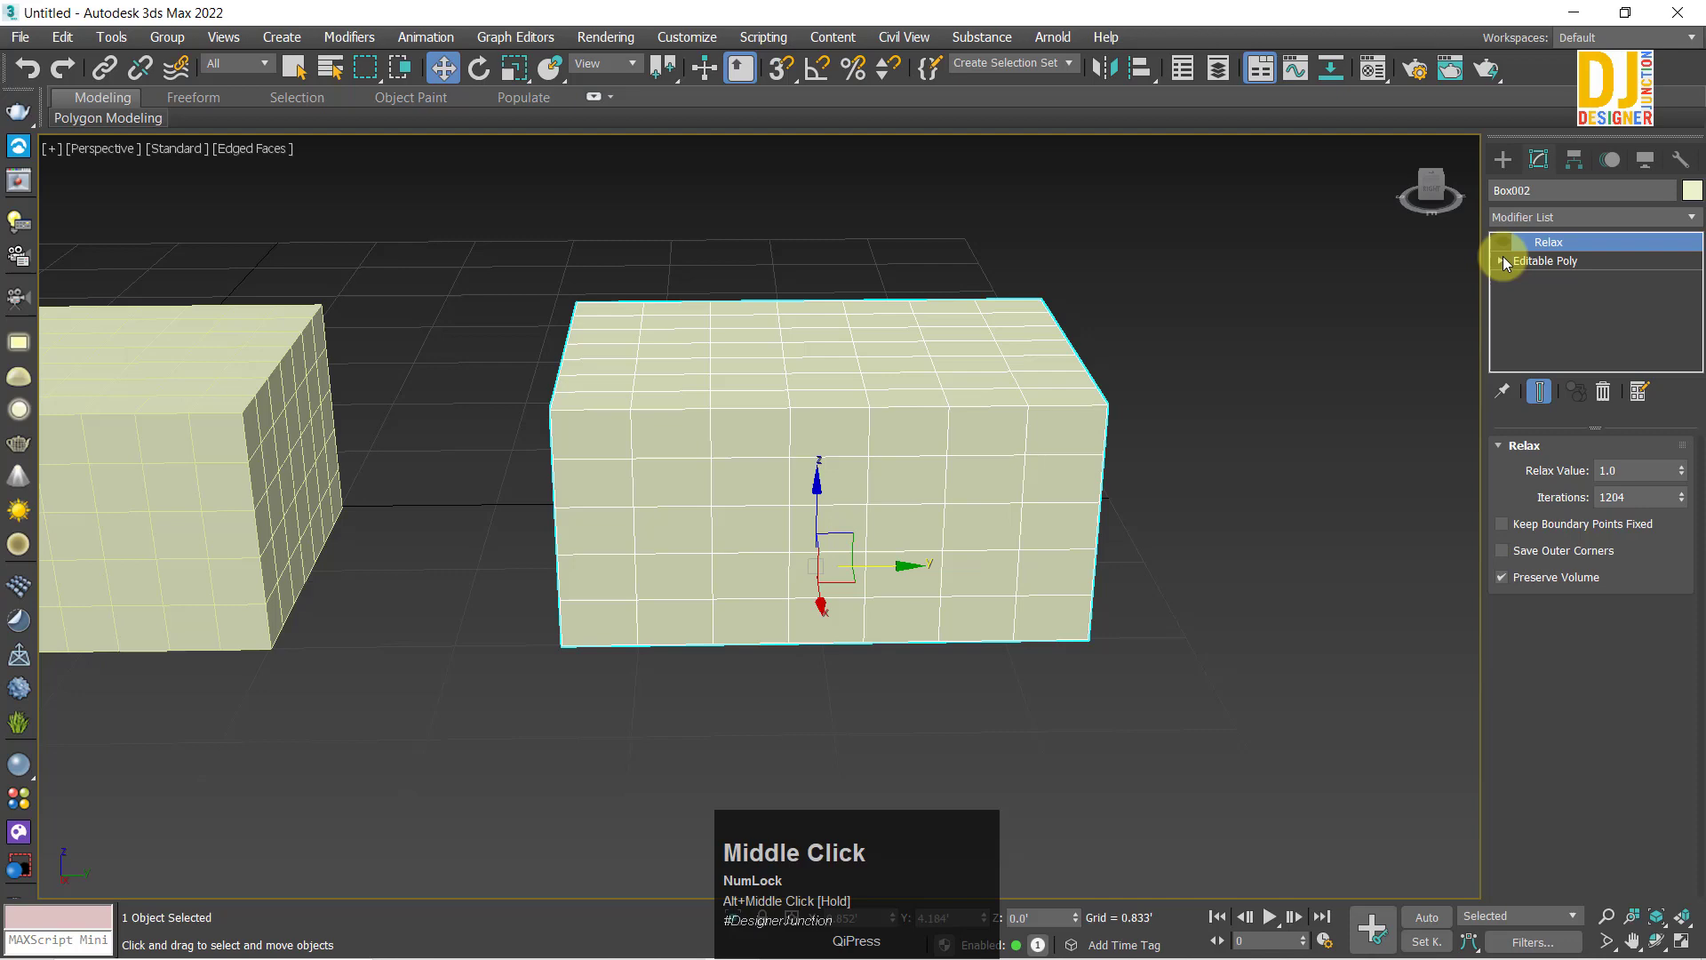
click(1512, 253)
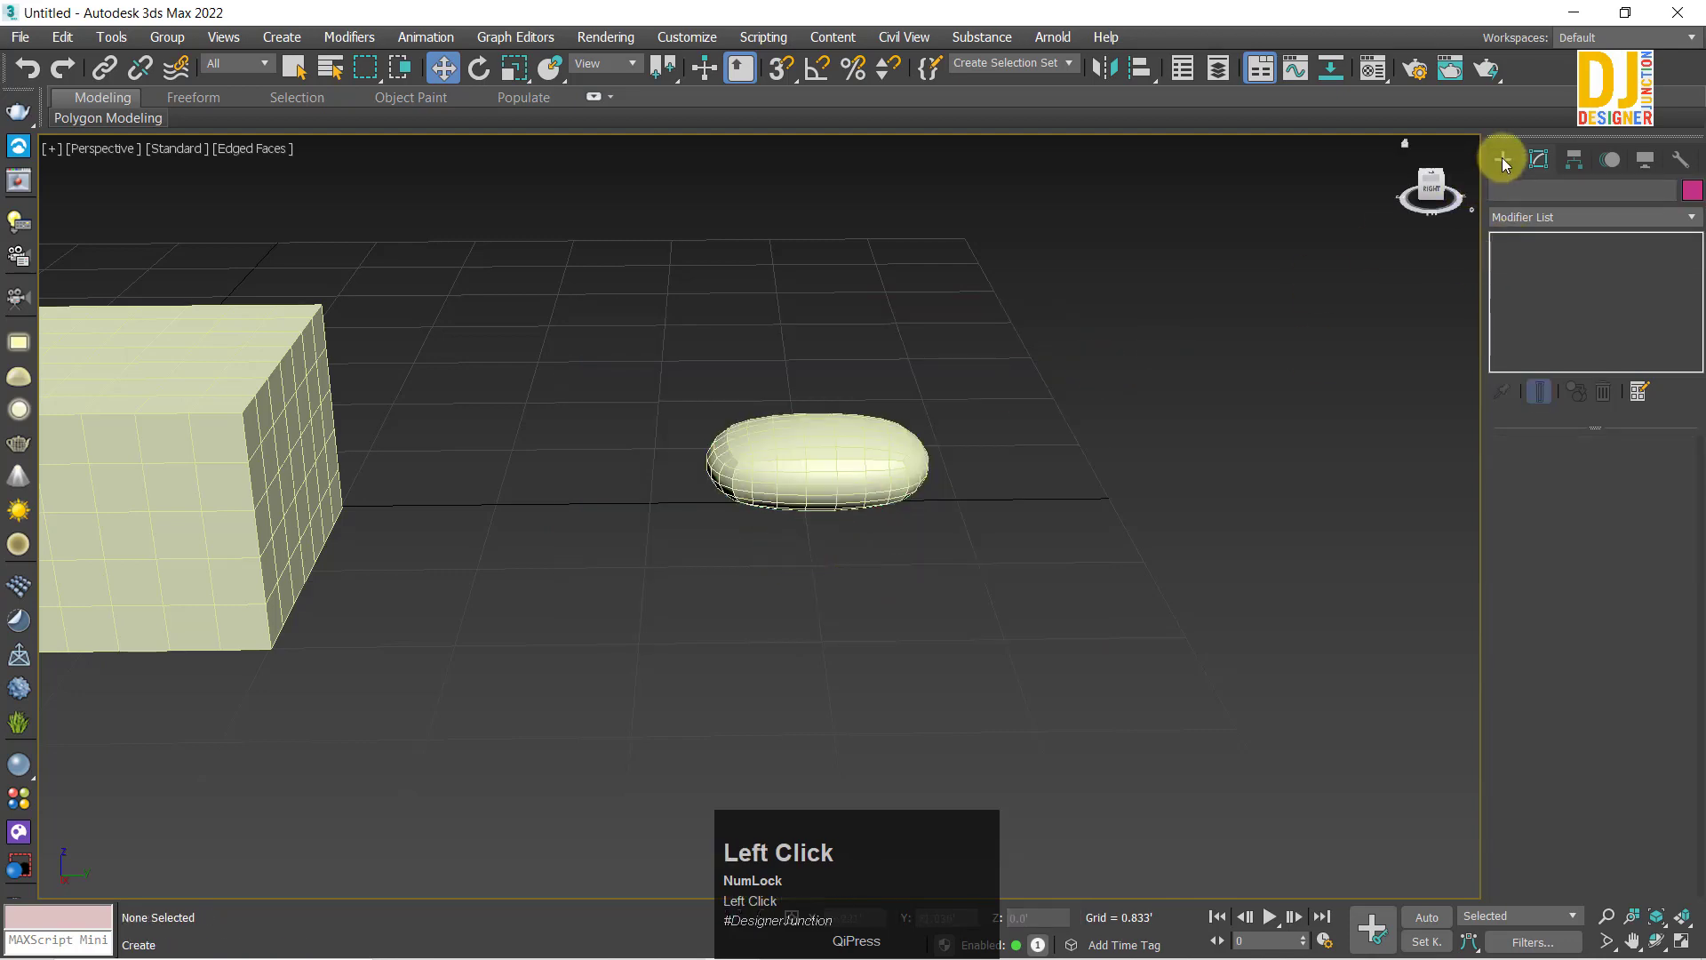
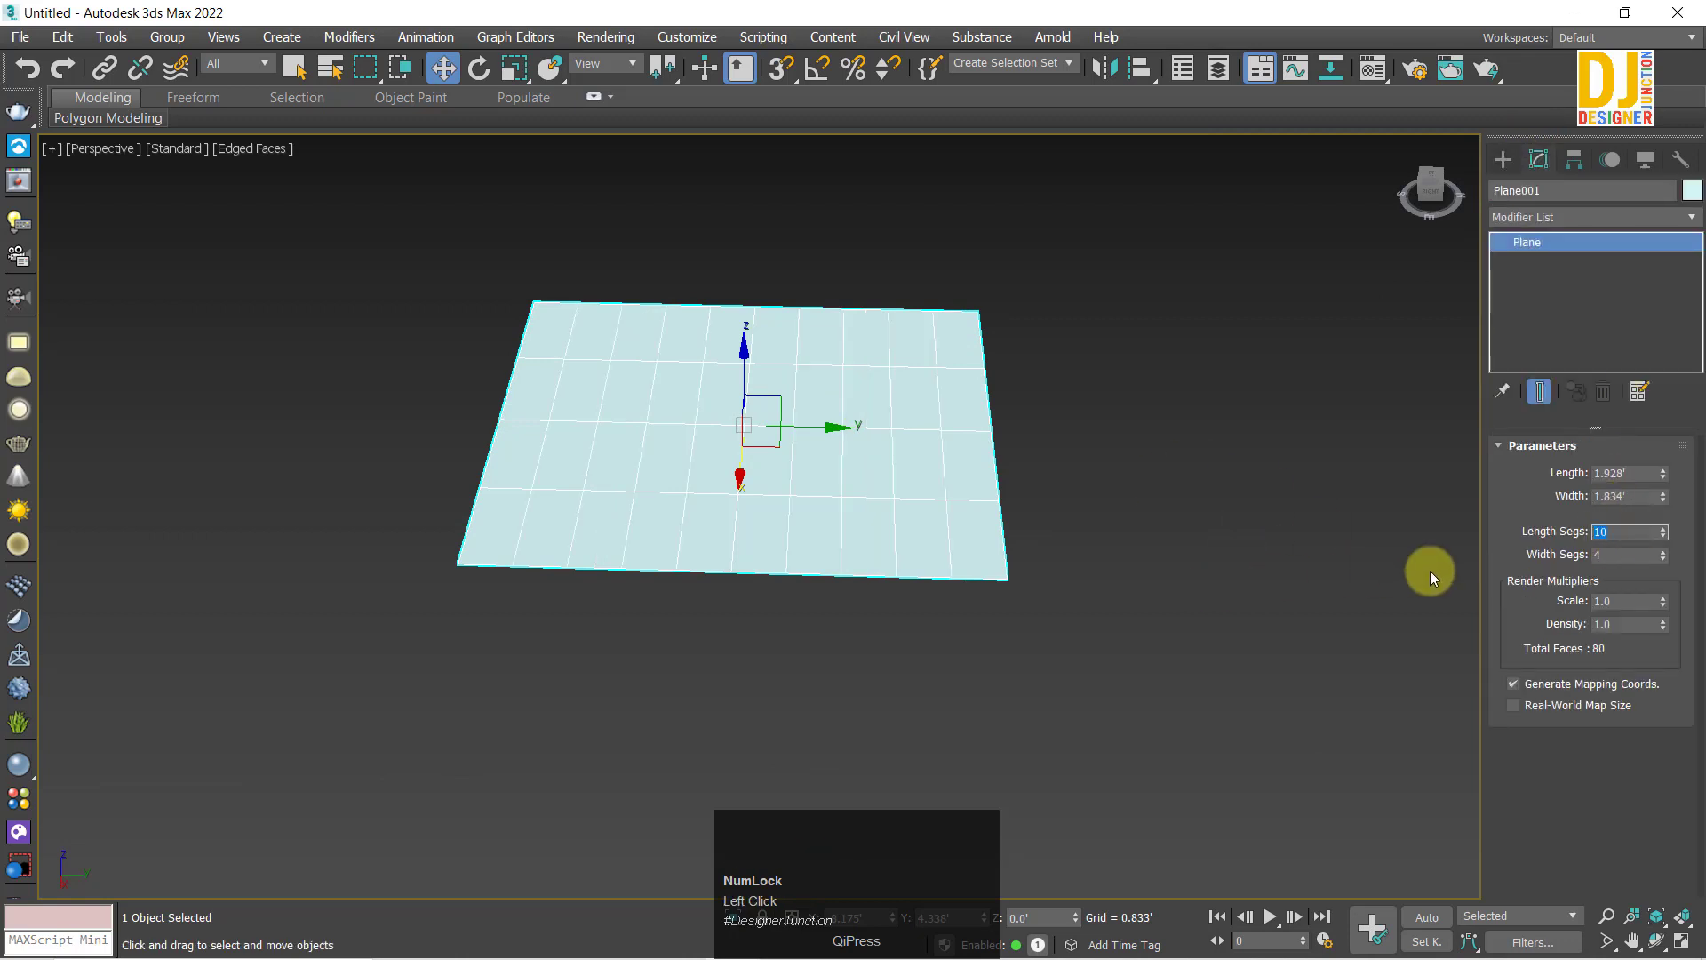
Step: Give the new plane 10 length and 10 width segments and convert it to an Editable Poly
click(1591, 559)
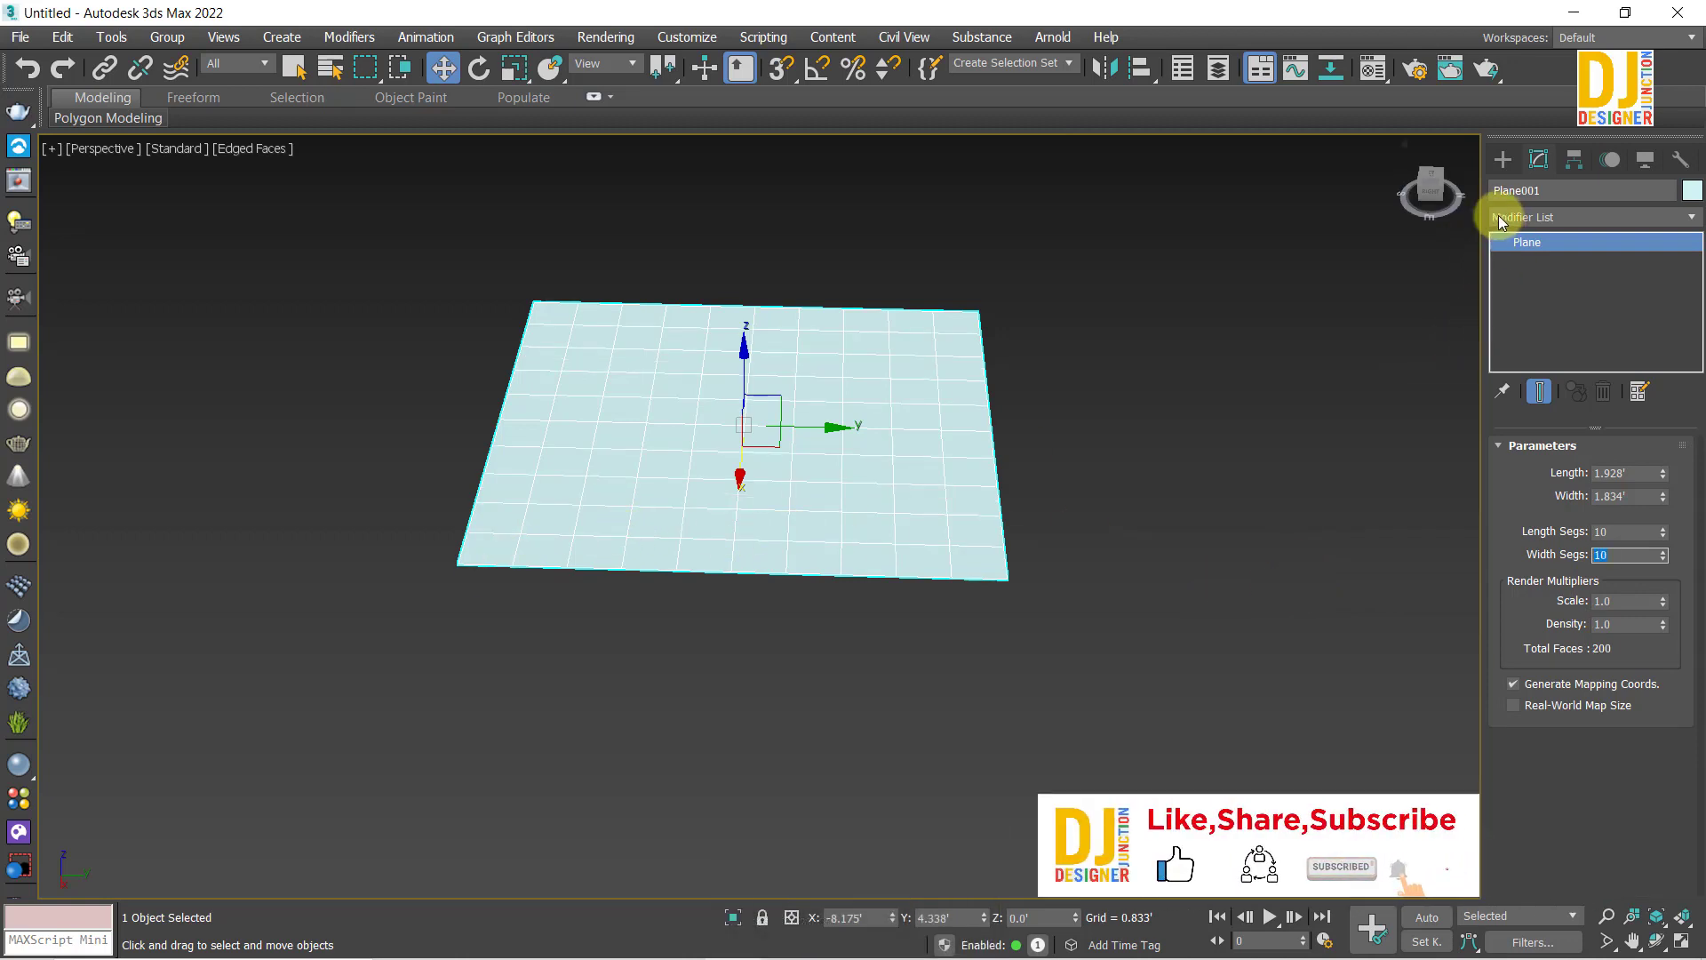
click(1503, 224)
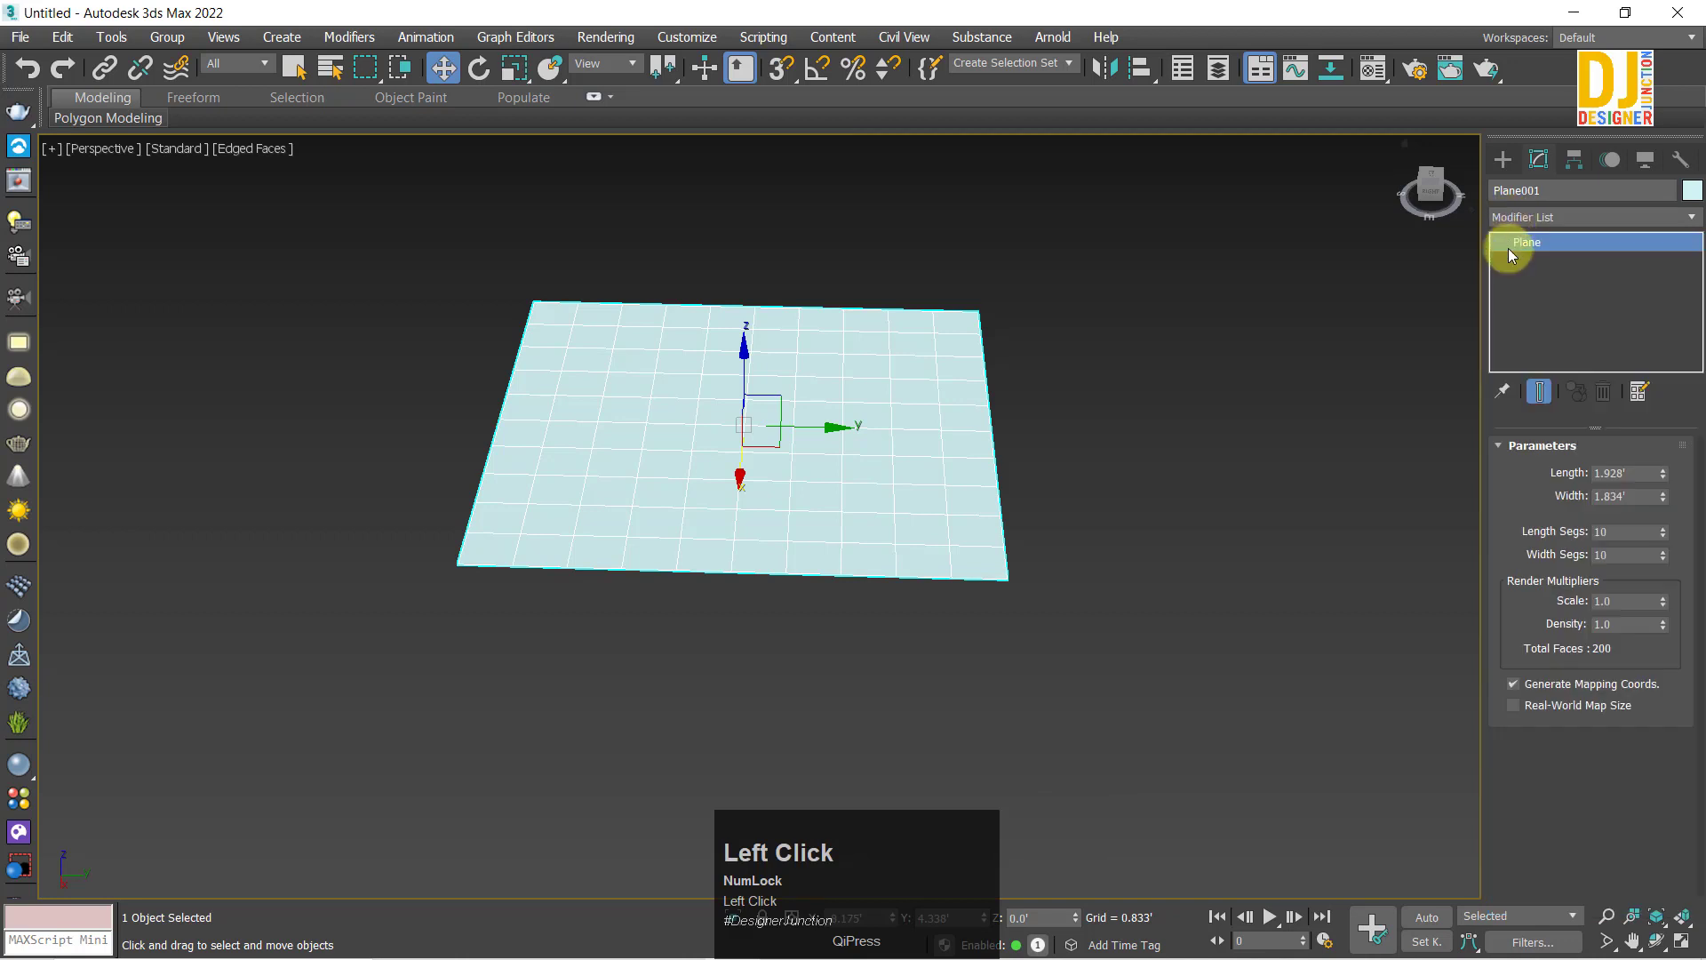
right_click(812, 480)
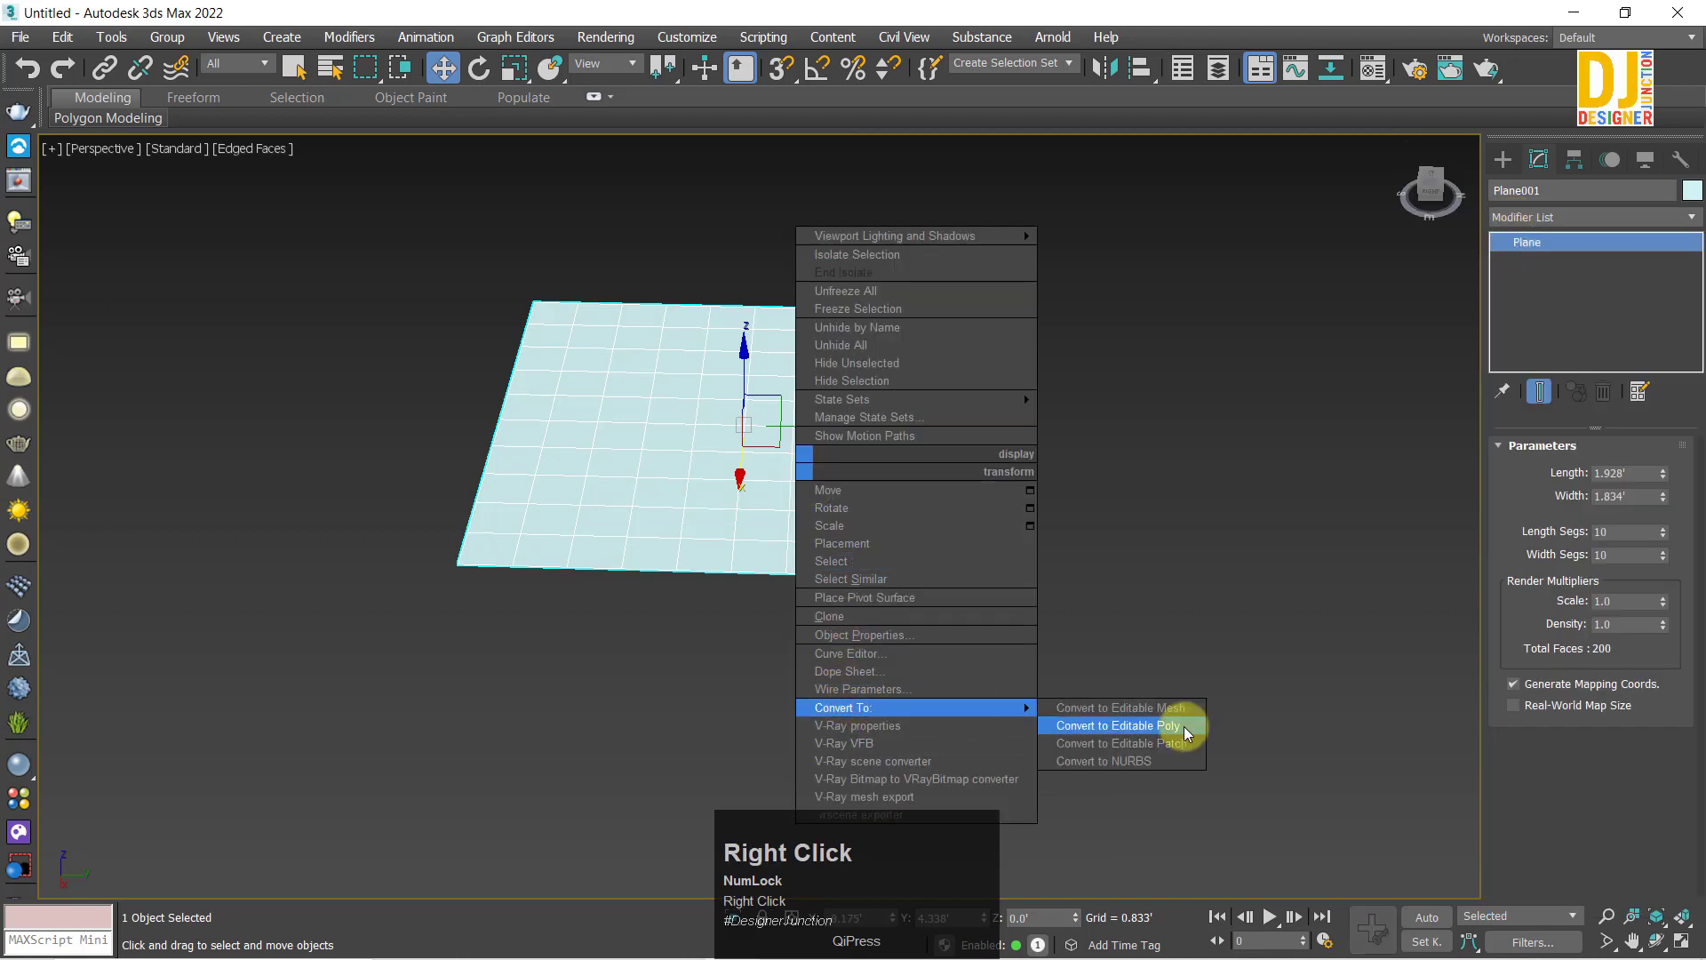
drag(1189, 735, 1526, 484)
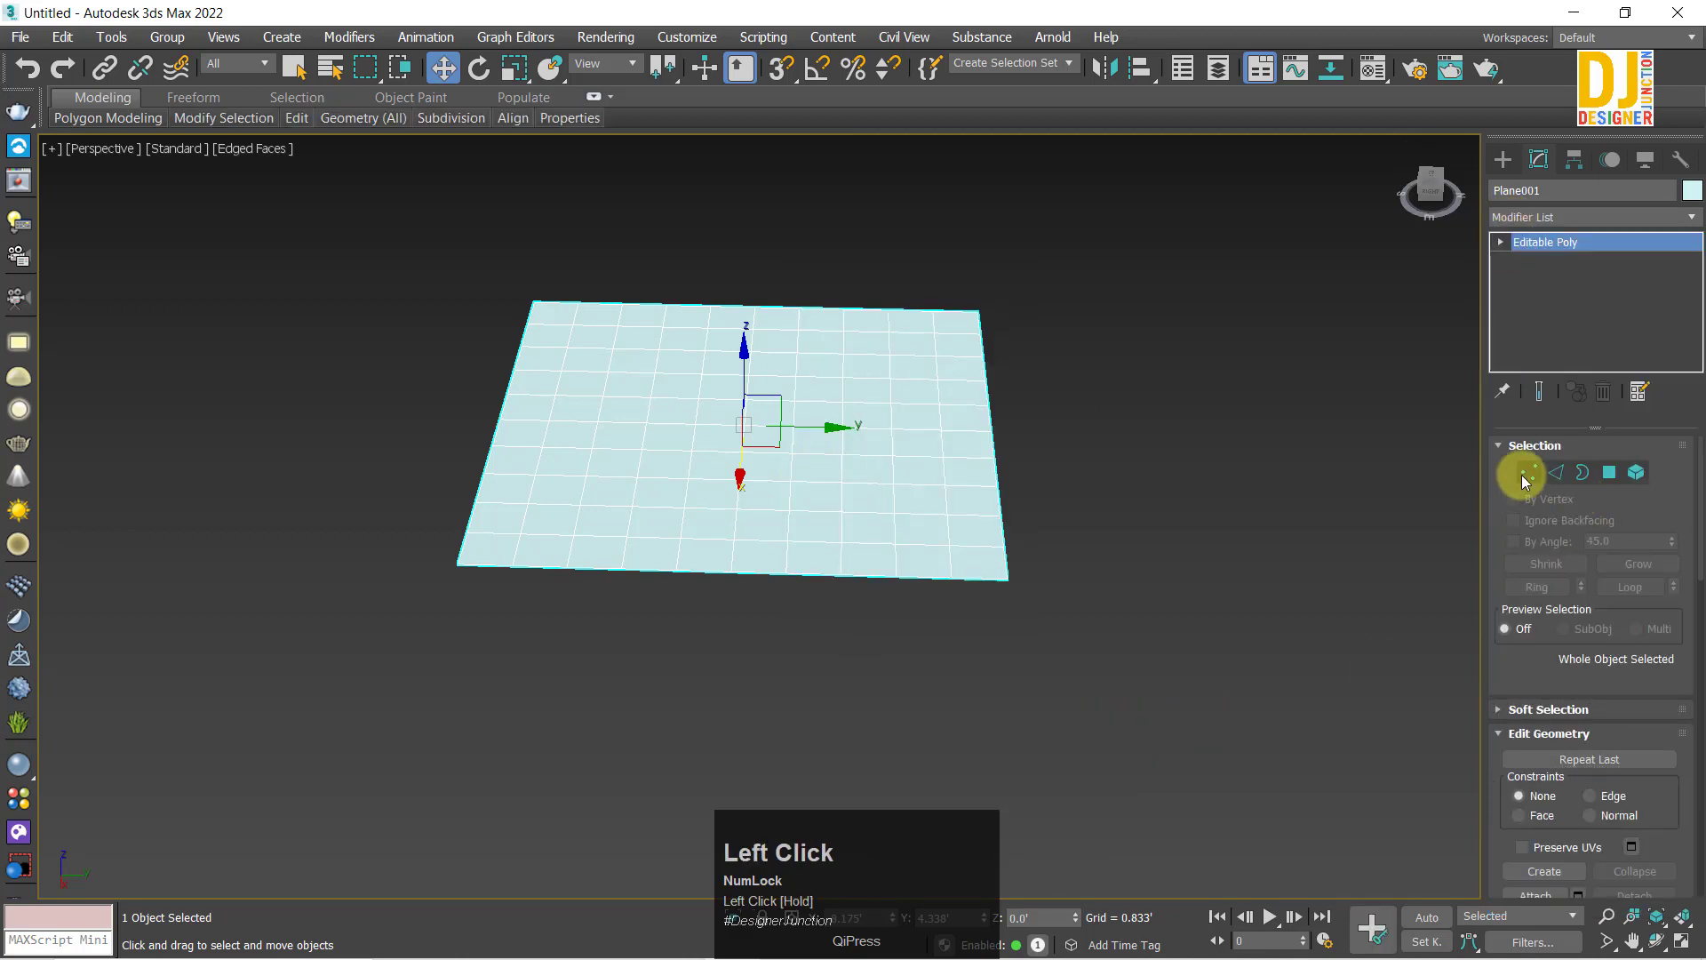
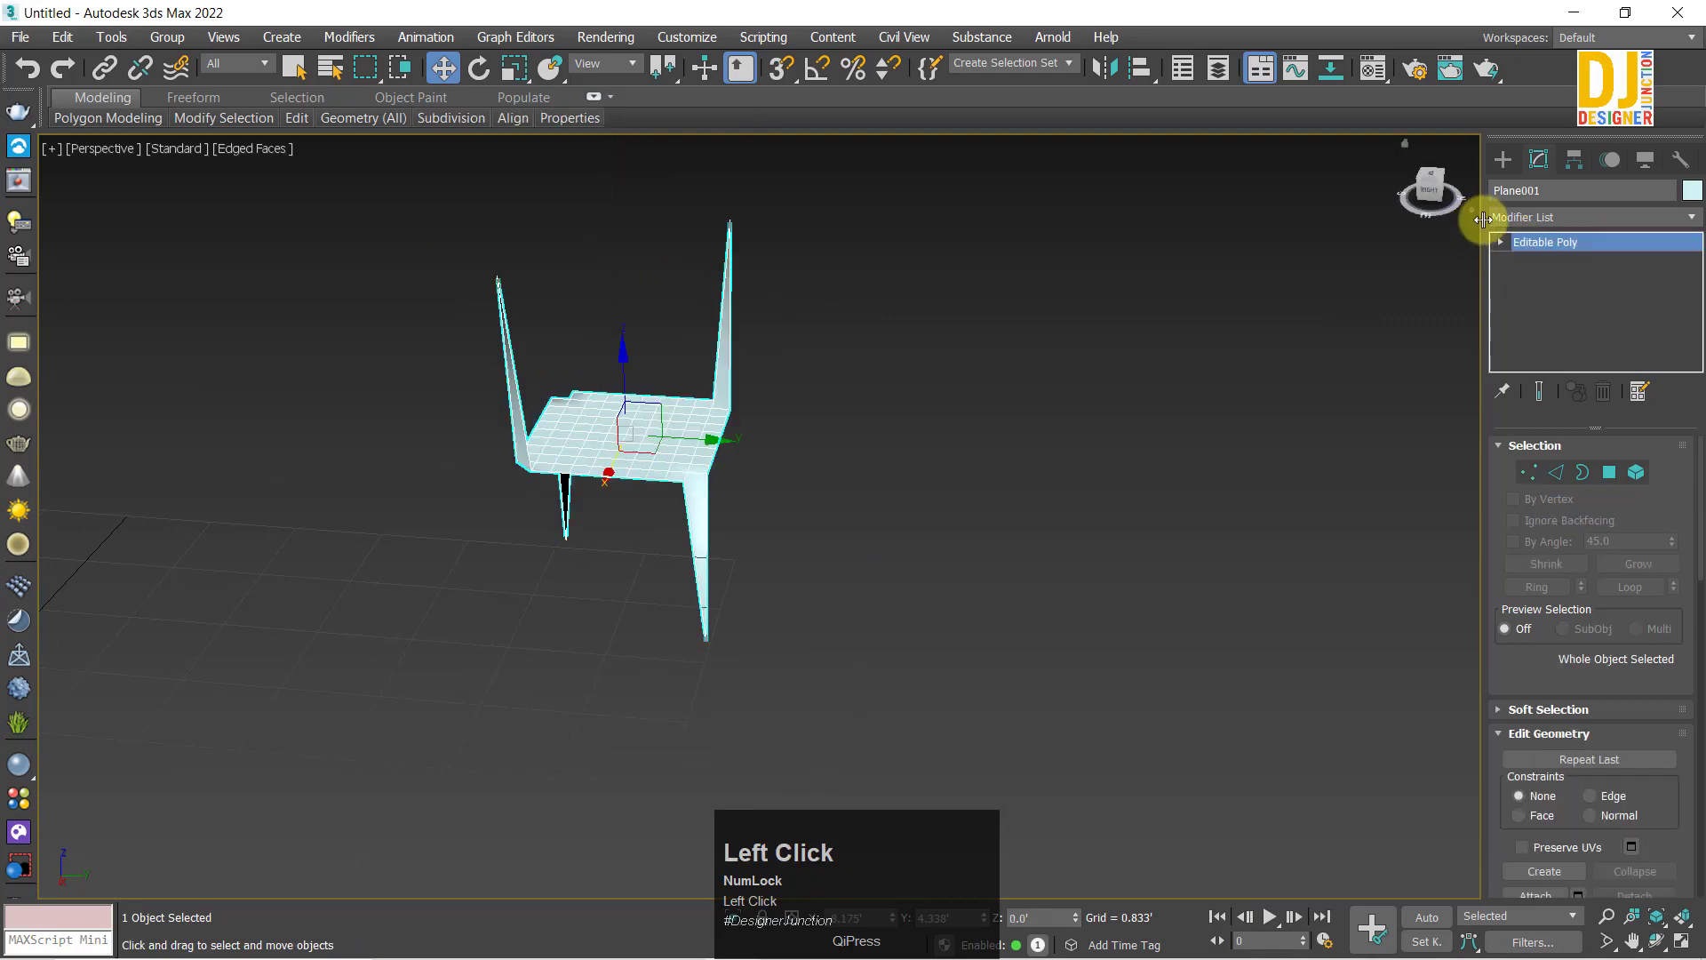
Step: Add a Relax modifier to the spiked plane Plane001
key(r)
click(1530, 246)
key(z)
middle_click(892, 484)
scroll(down, 3)
drag(858, 486, 1029, 485)
scroll(up, 3)
drag(1029, 486, 1508, 249)
drag(967, 450, 847, 487)
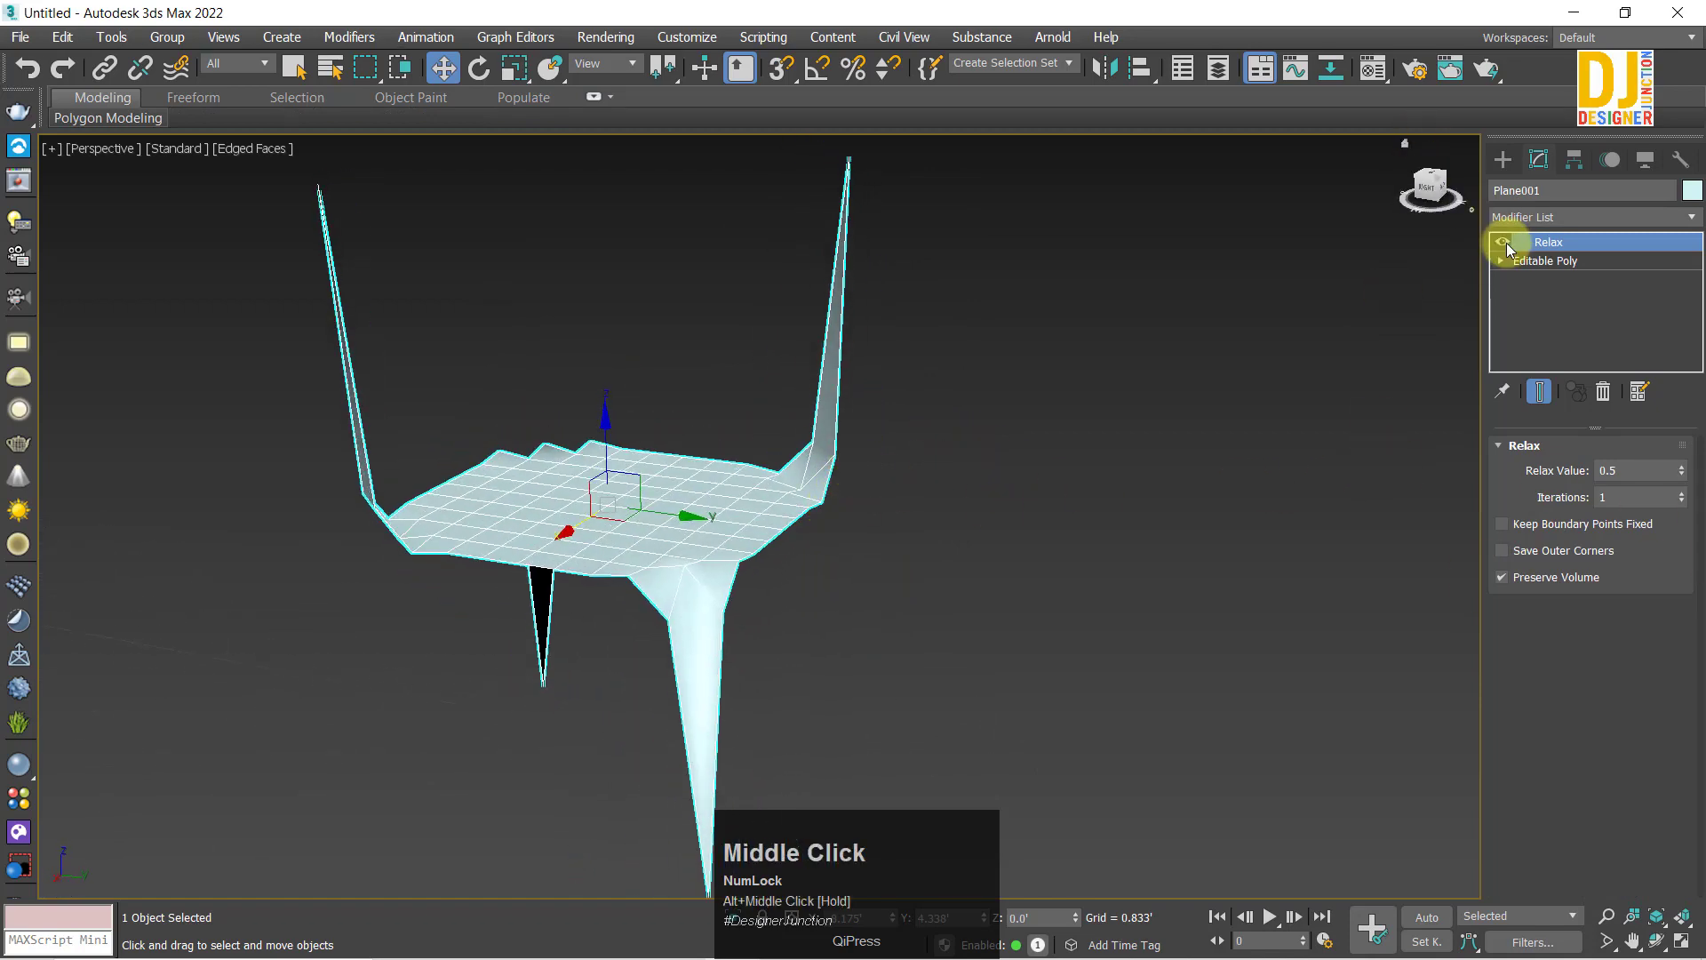
Step: Raise the plane's Relax Value to 1.0 to shrink its spikes
drag(1508, 249, 635, 470)
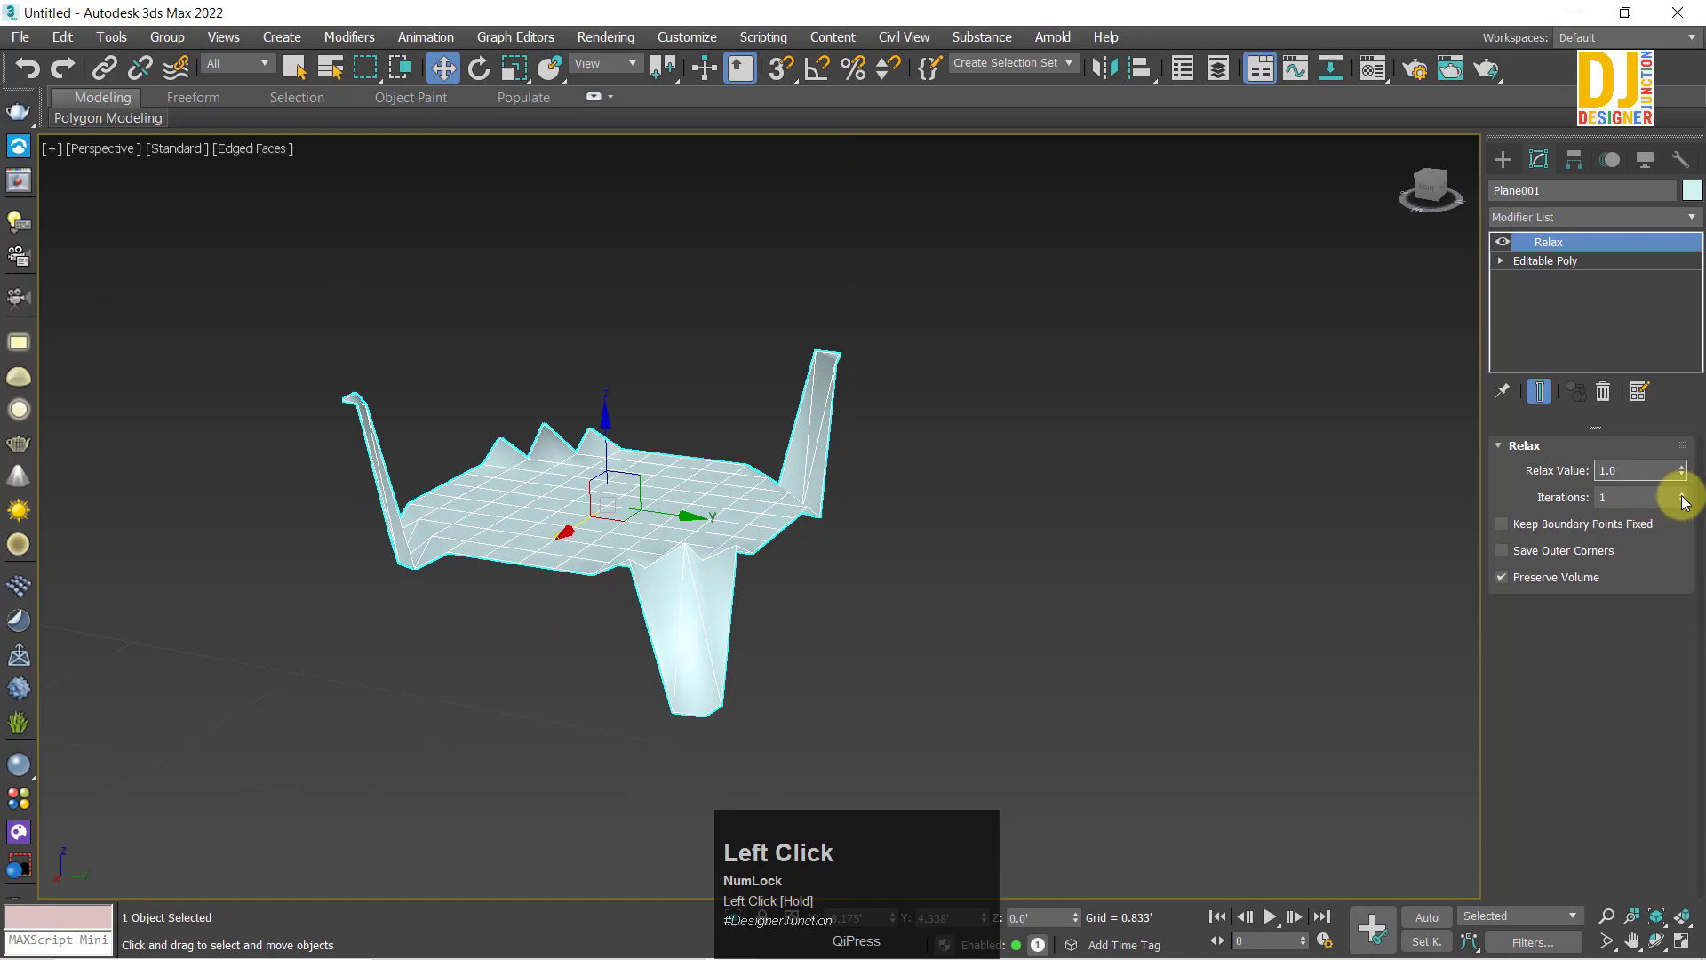
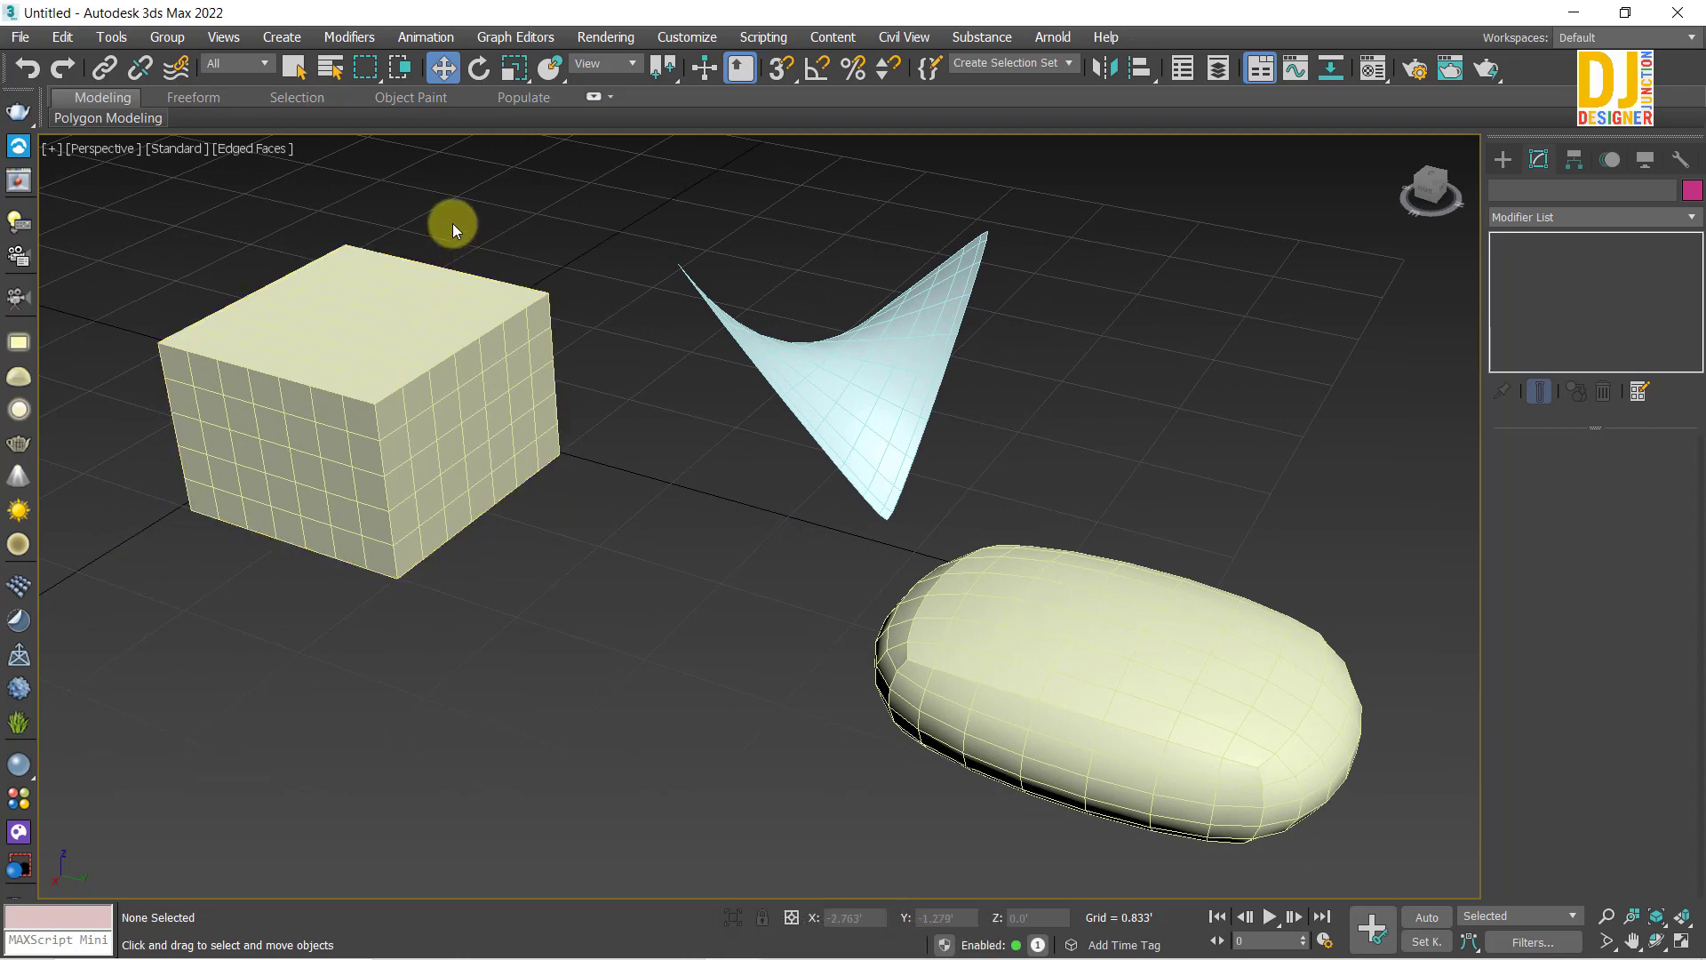
Step: Select Box001 and jump to Quadify Mesh in its modifier list
click(463, 217)
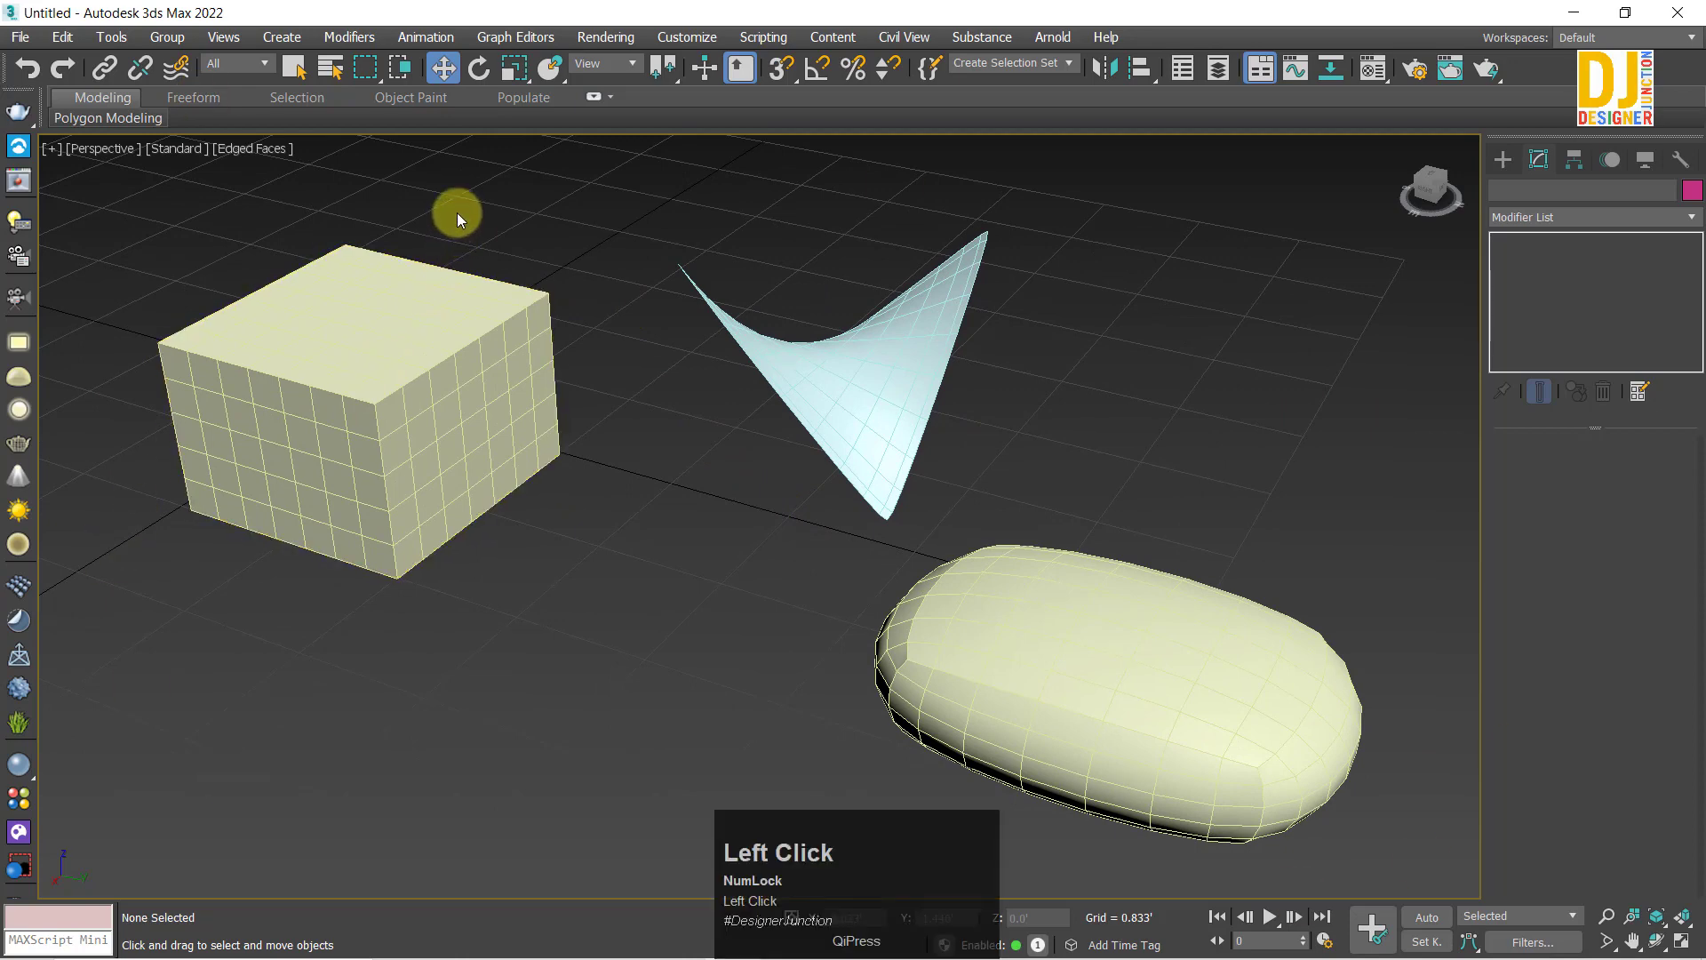
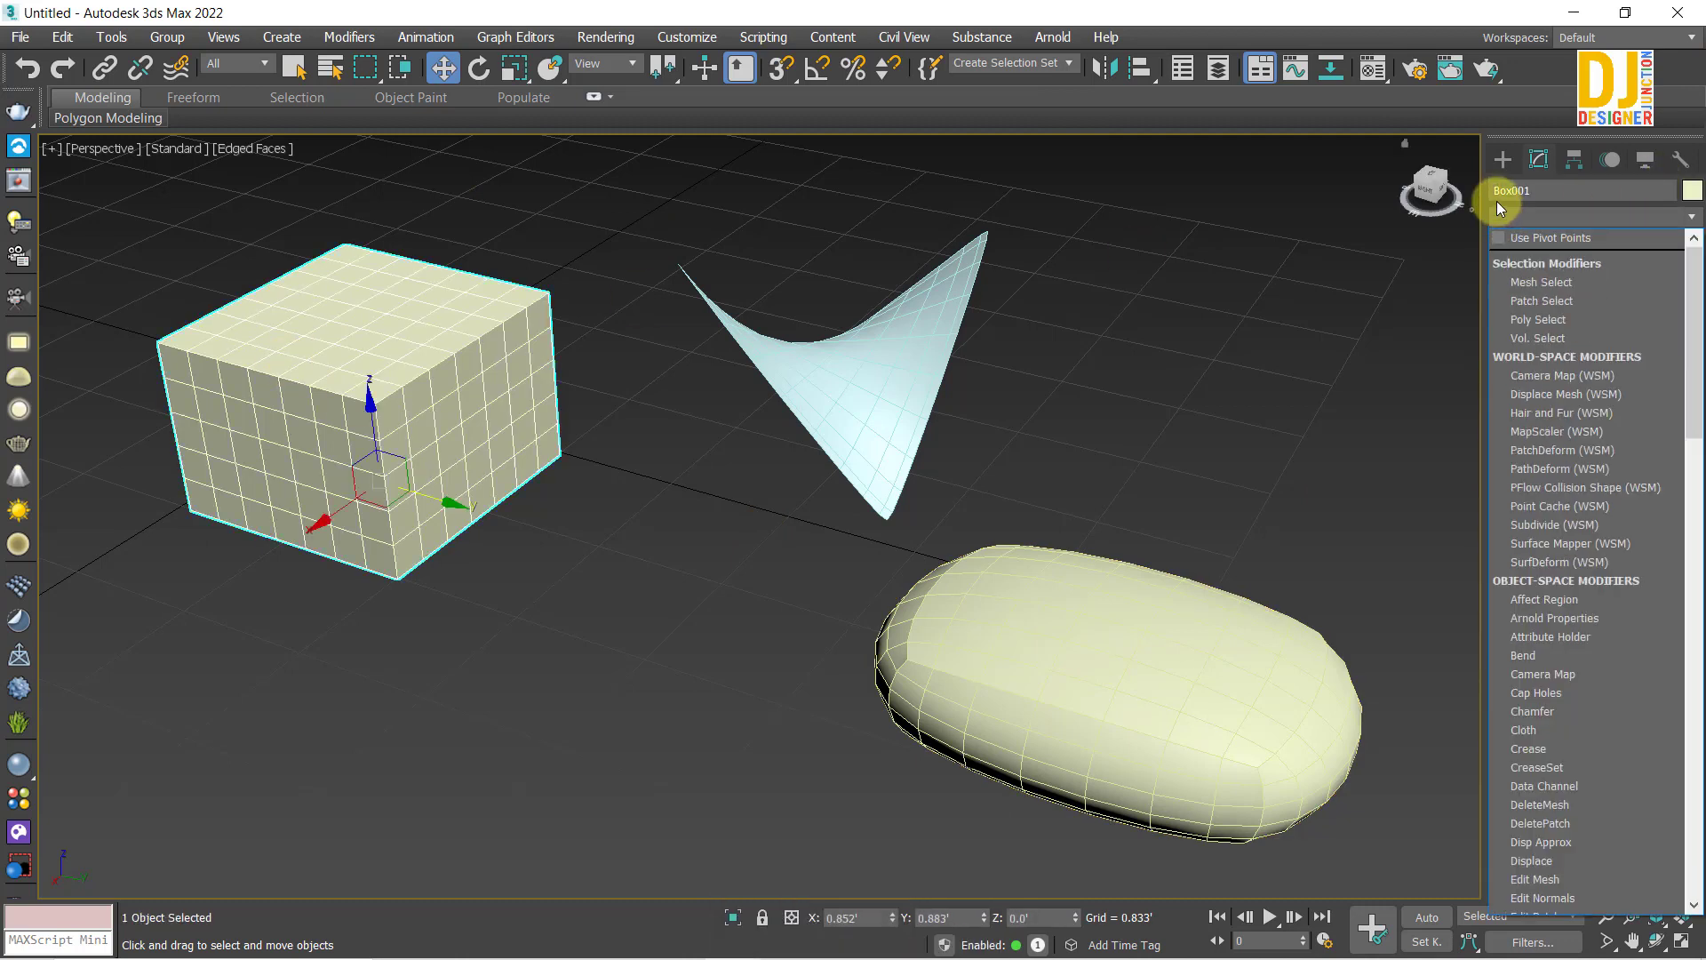
key(q)
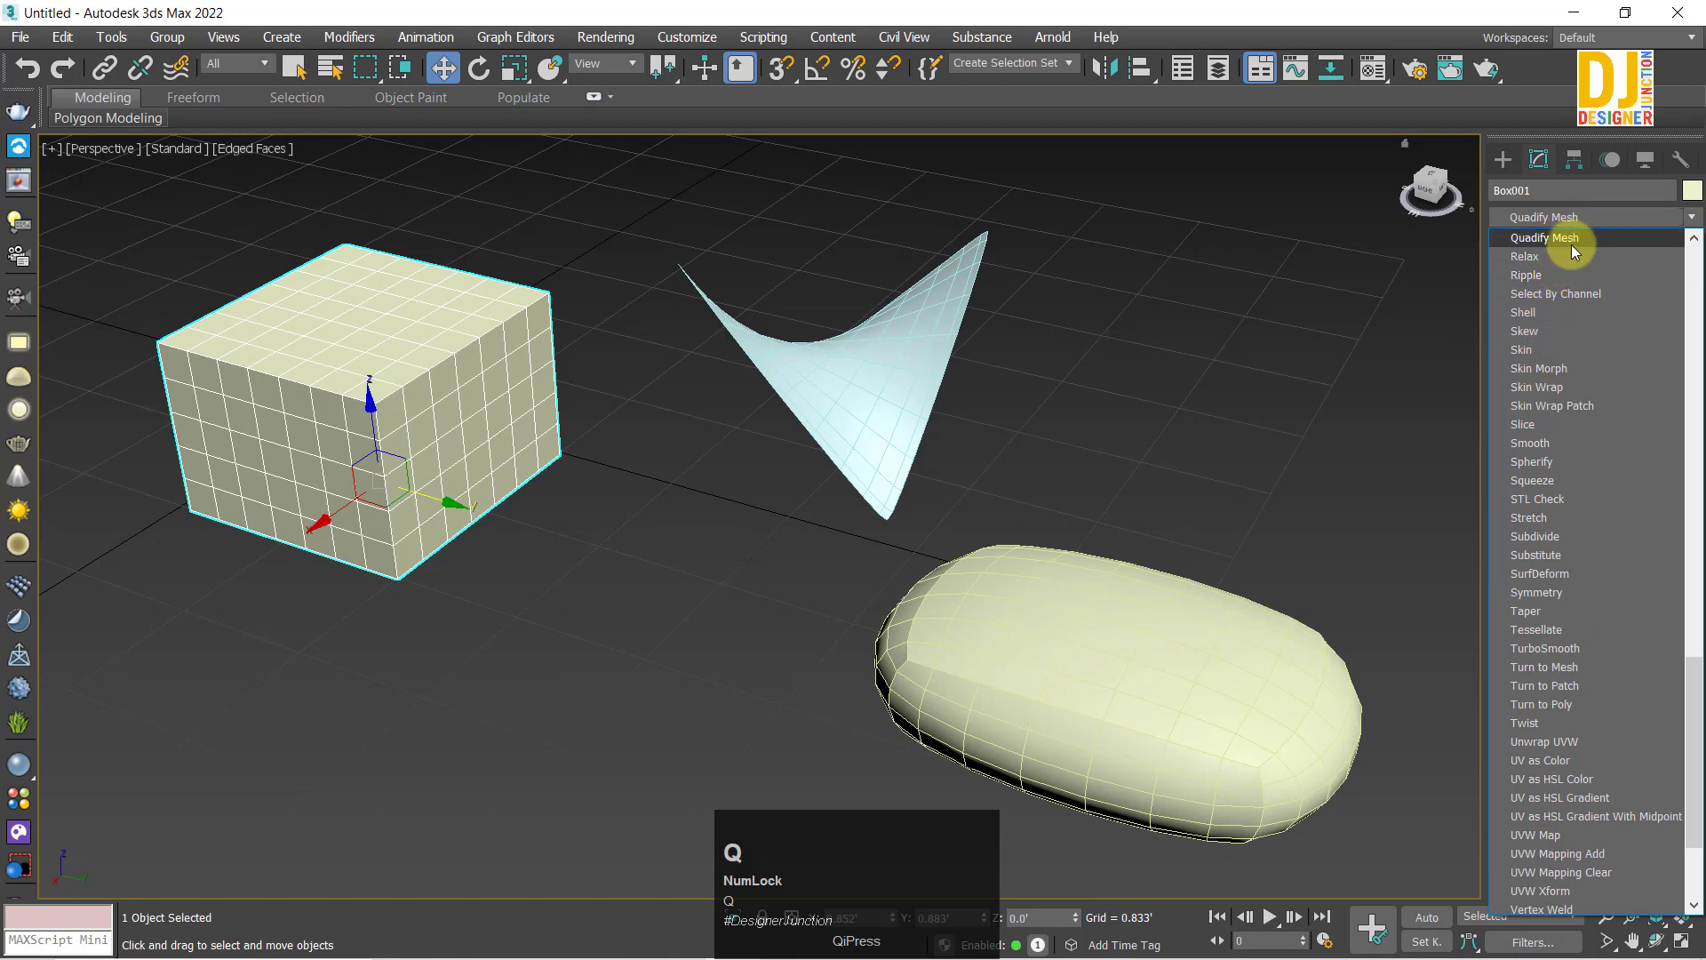